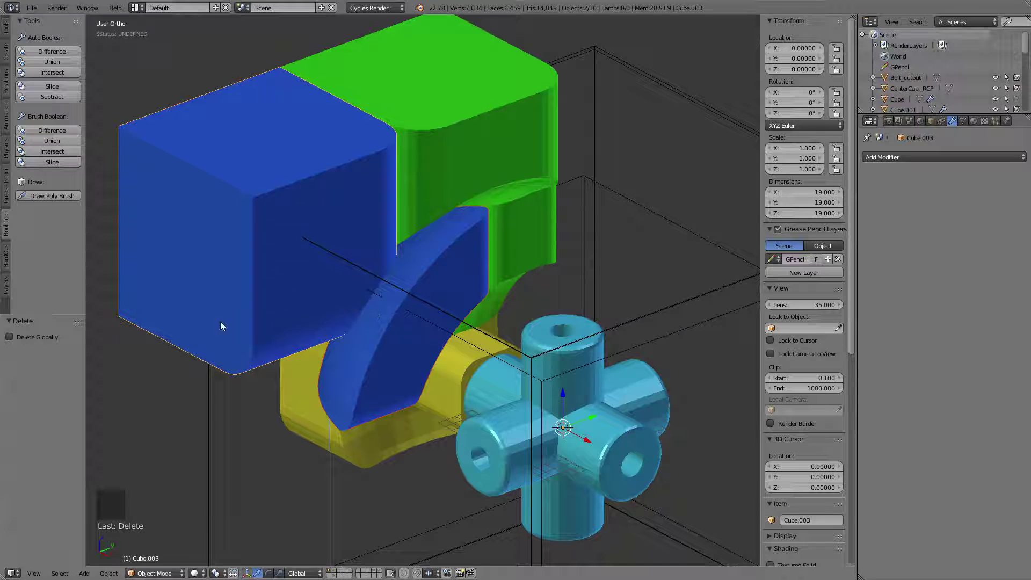
- Orbit around the partial cube to inspect the pieces' undersides and the core
middle_click(475, 282)
middle_click(604, 319)
middle_click(497, 355)
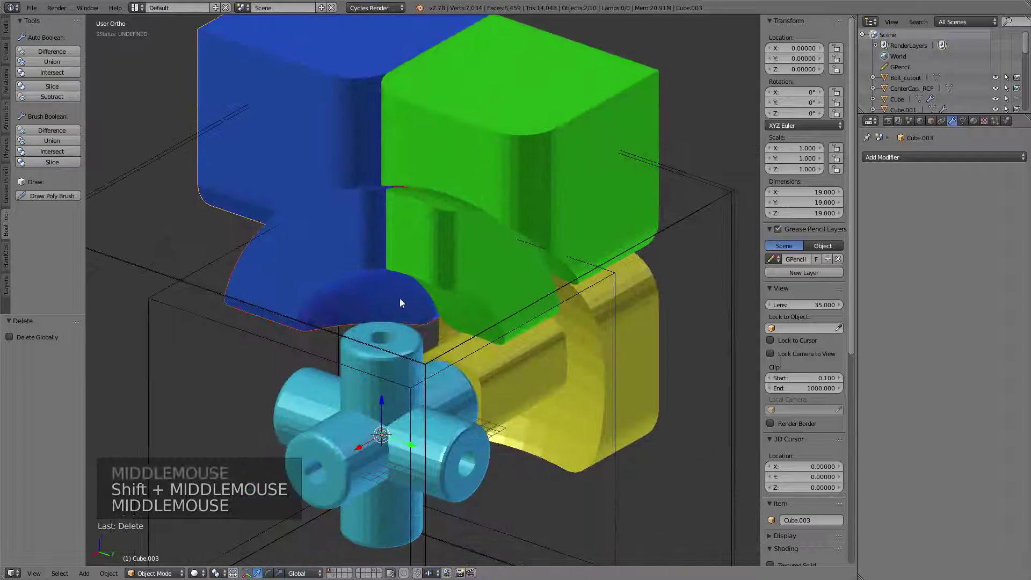
middle_click(410, 303)
middle_click(427, 282)
scroll(down, 3)
middle_click(425, 294)
- Select the wireframe guide boxes around the core and try moving and resizing them
right_click(626, 248)
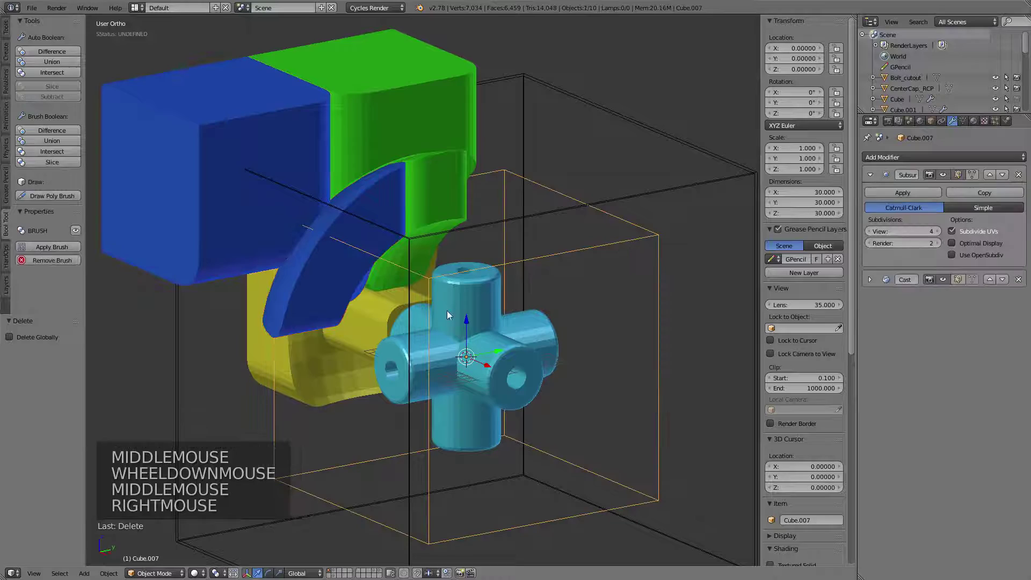
key(g)
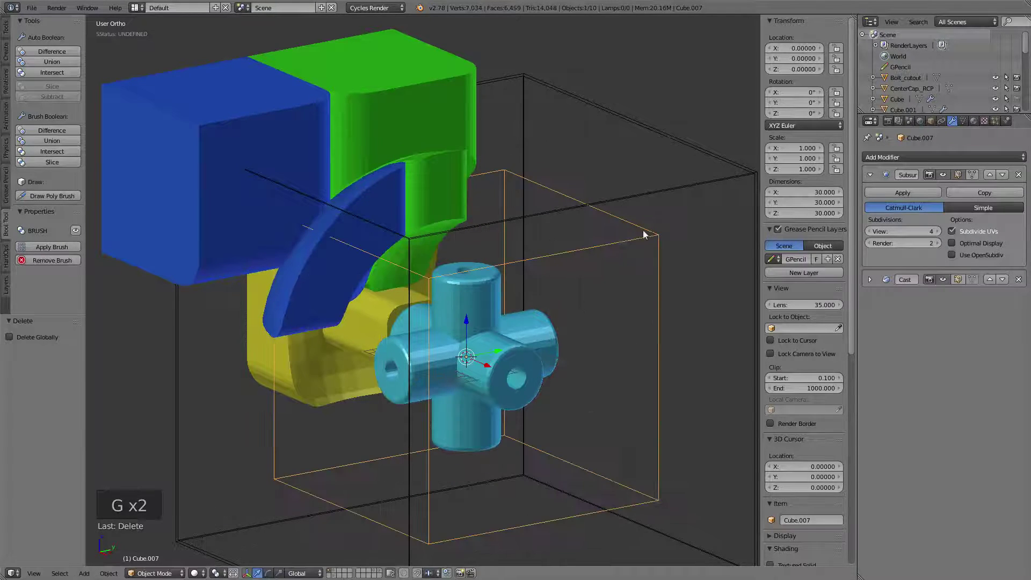
key(s)
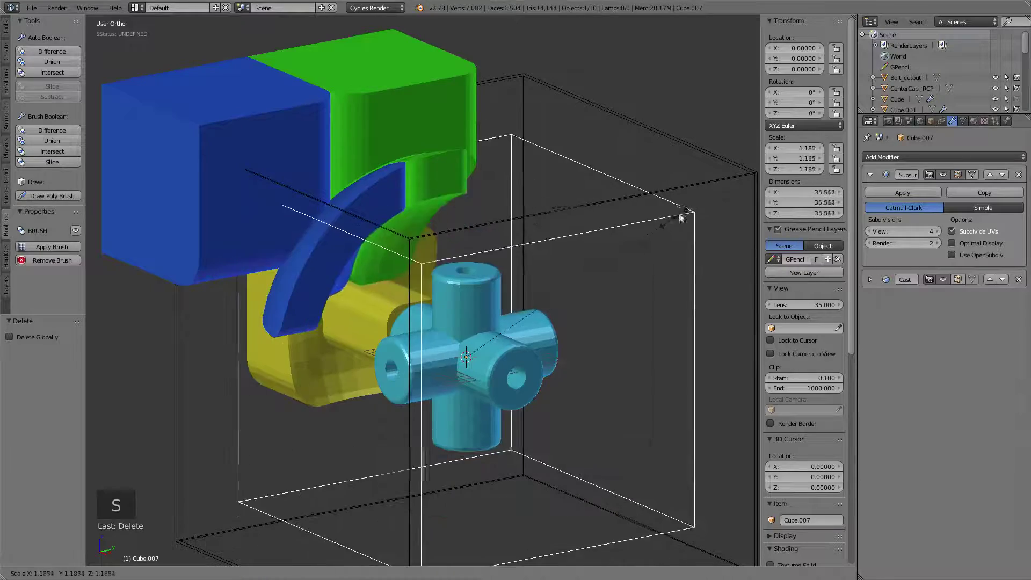
middle_click(596, 263)
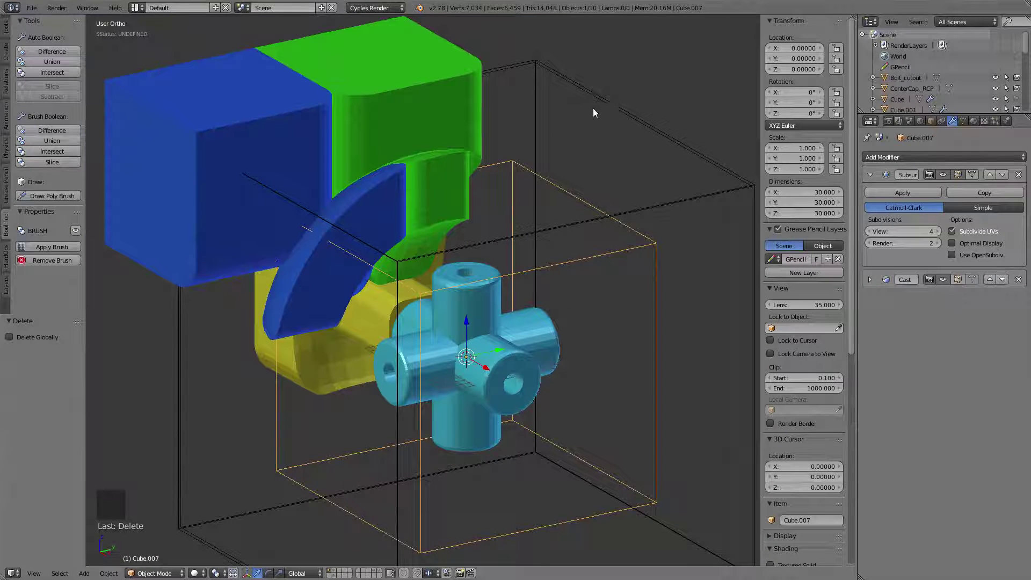
right_click(600, 106)
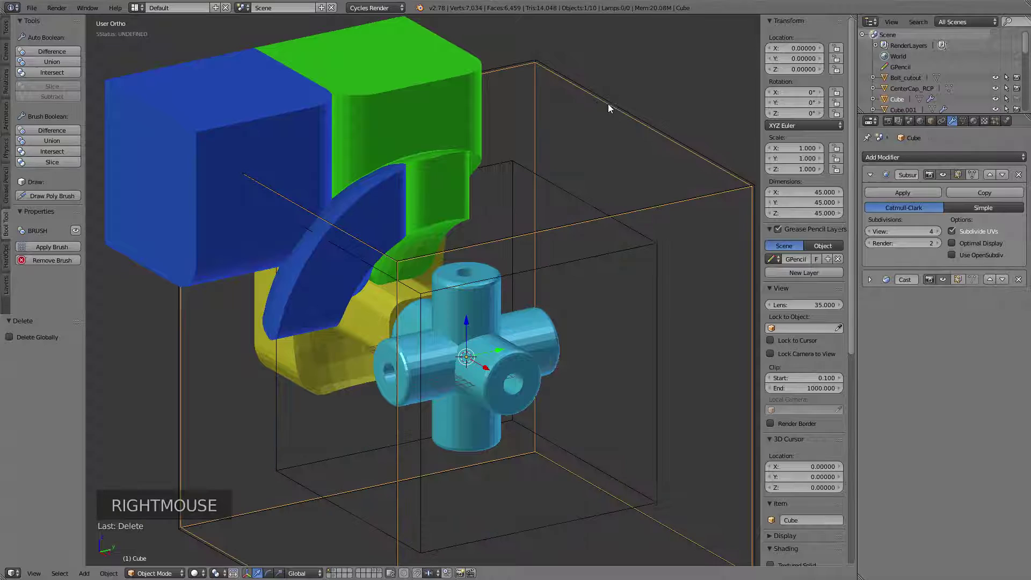
right_click(615, 105)
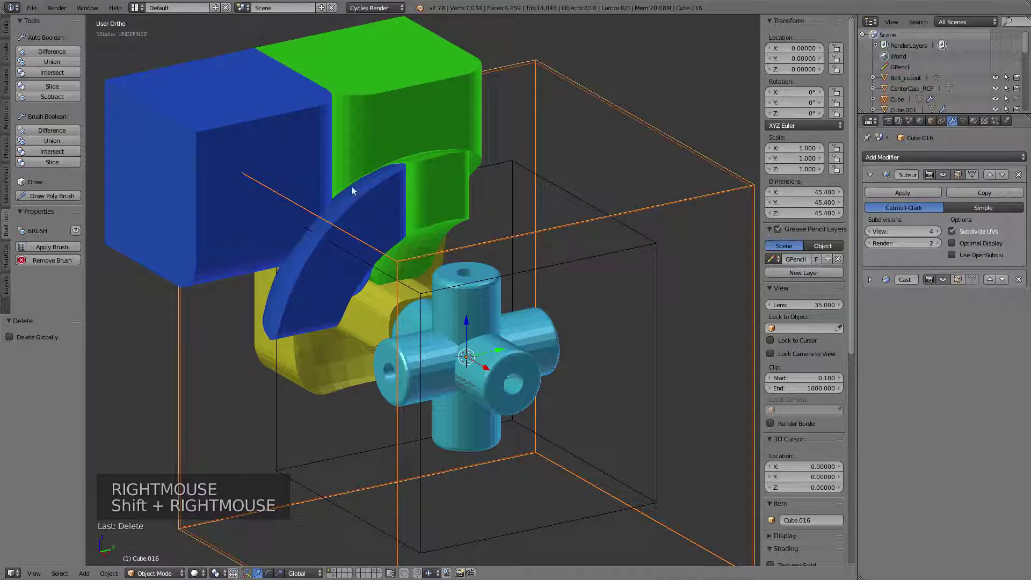
key(g)
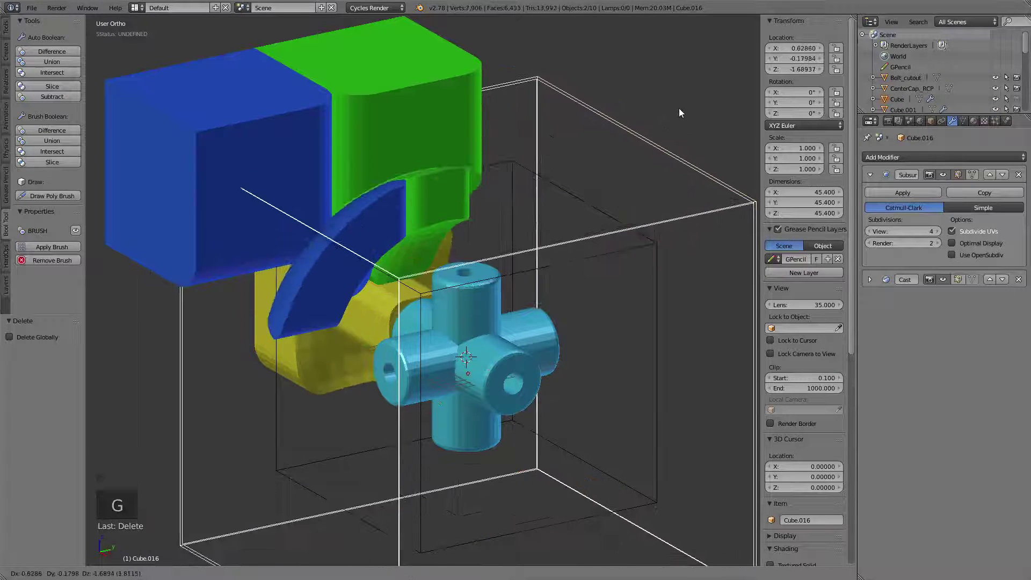
key(s)
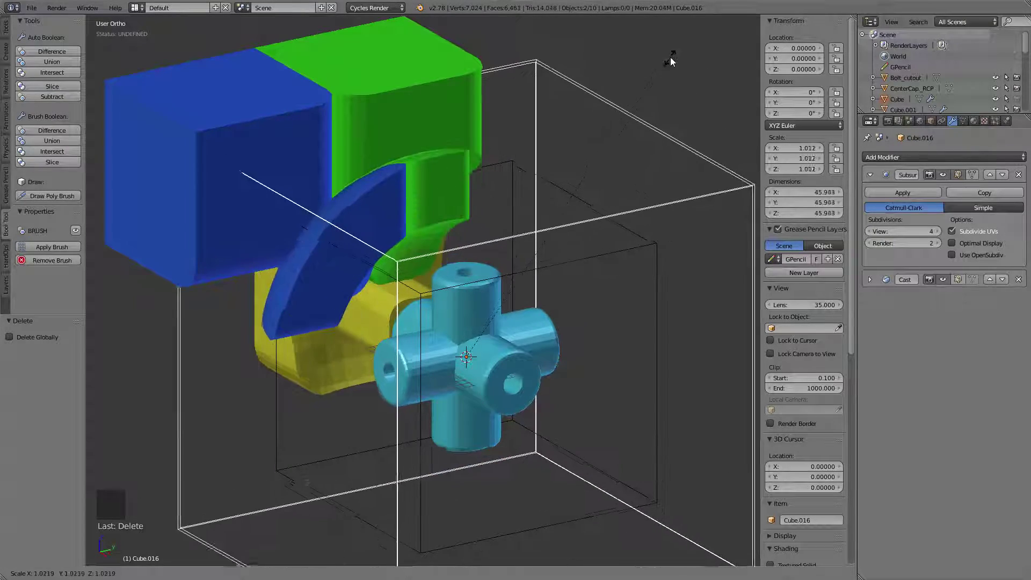
middle_click(603, 267)
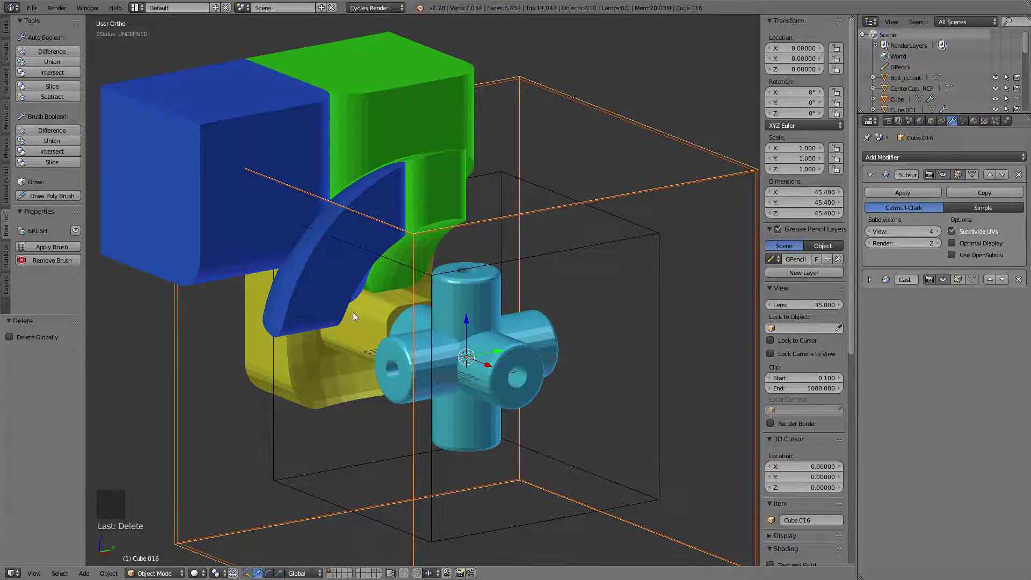
- Orbit the view around the whole assembly from several sides
middle_click(371, 298)
middle_click(382, 228)
middle_click(458, 347)
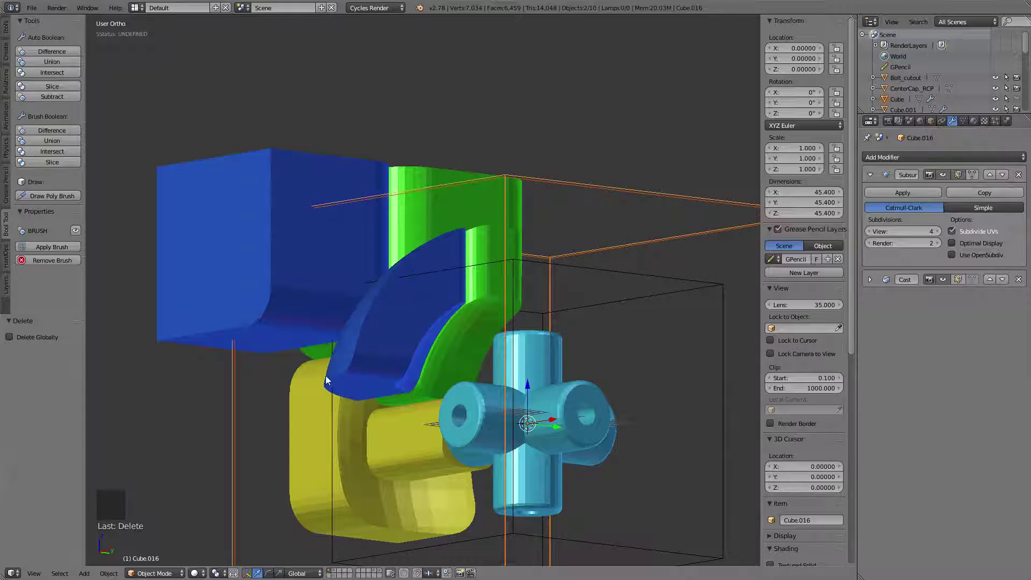
middle_click(489, 258)
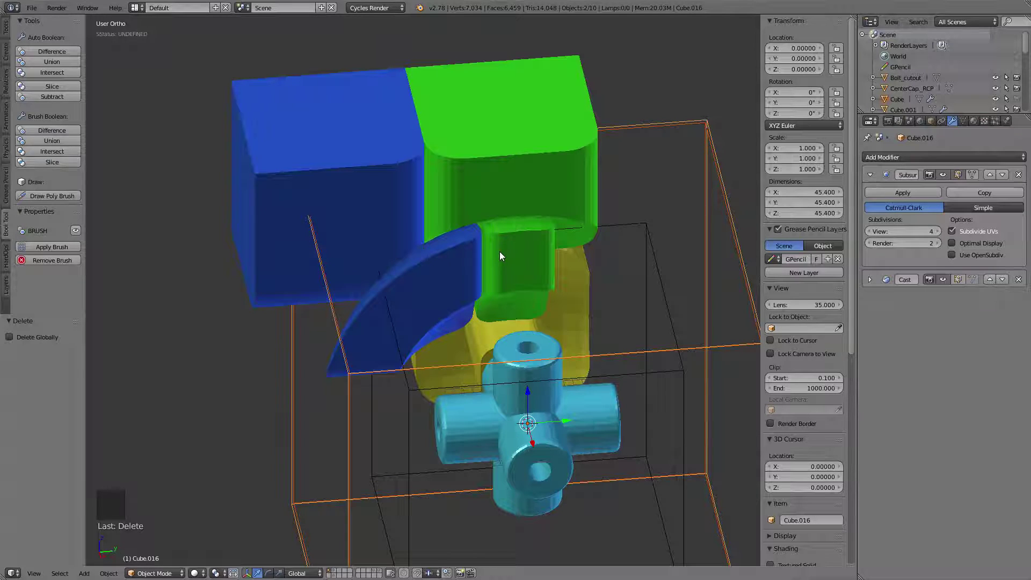
middle_click(353, 269)
middle_click(417, 245)
- Fuse the cyan core with a second part via Bool Tool Union and test moving/rotating the result
right_click(443, 333)
right_click(352, 158)
middle_click(490, 246)
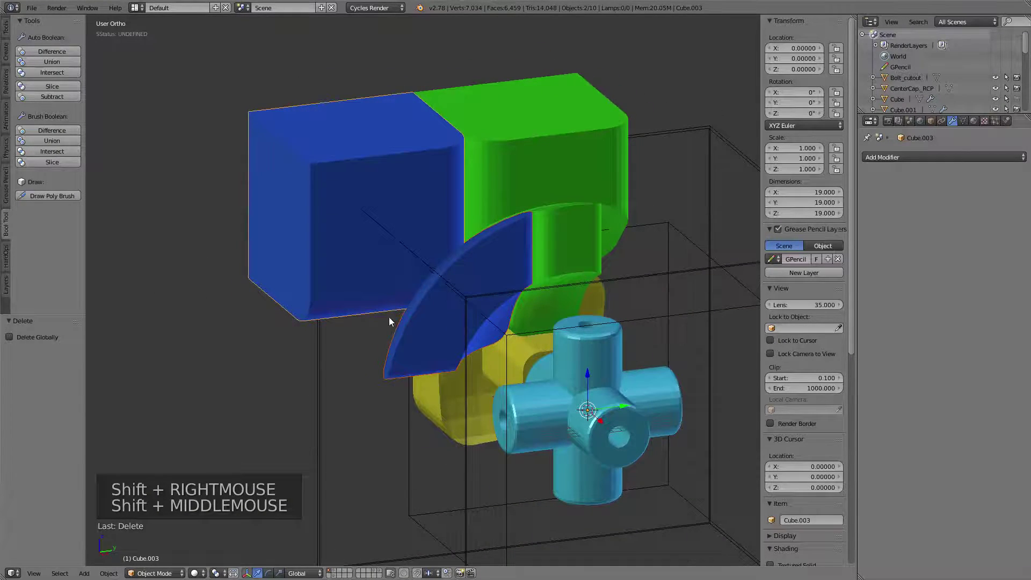
middle_click(388, 324)
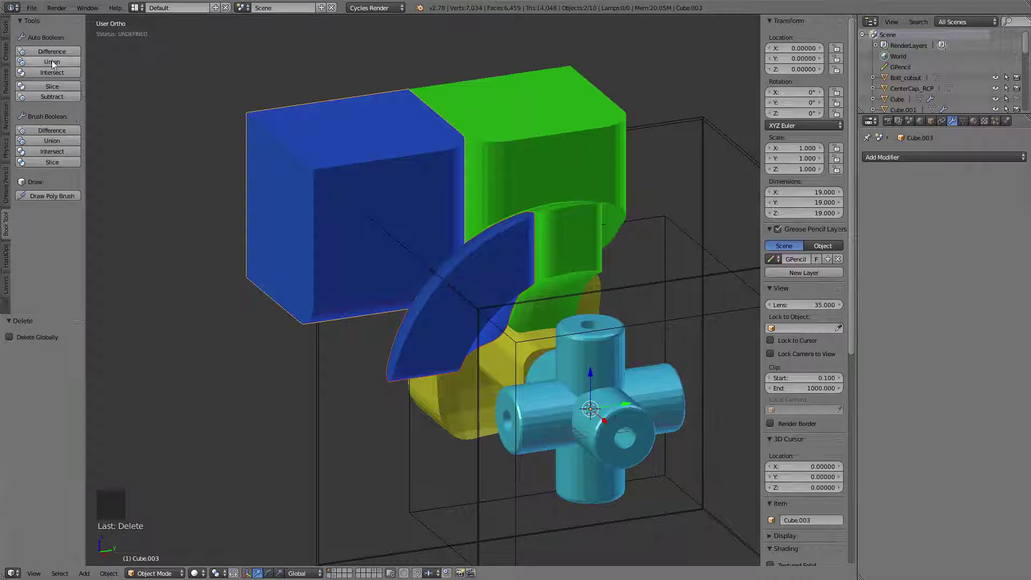
click(52, 64)
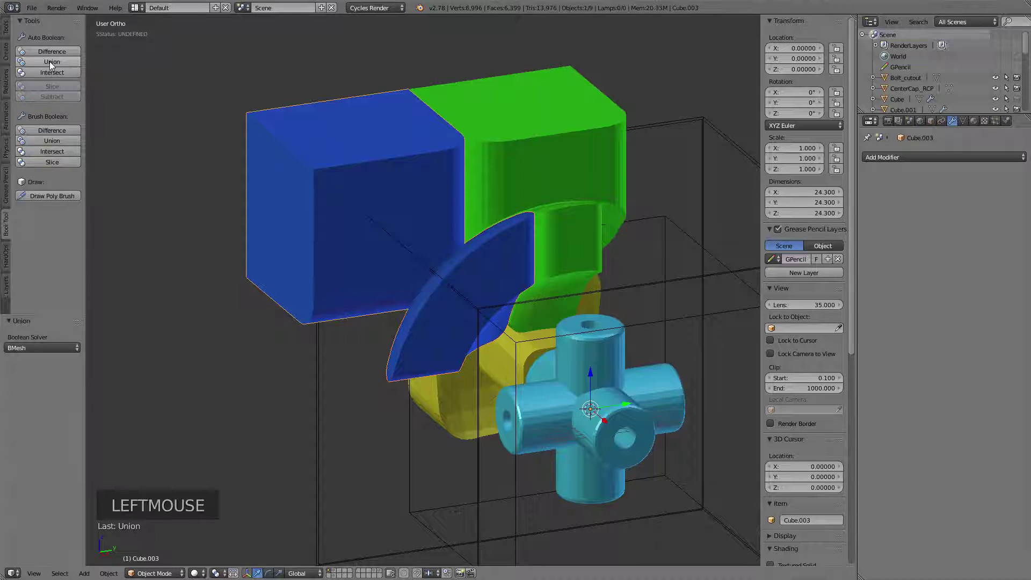
middle_click(404, 241)
key(g)
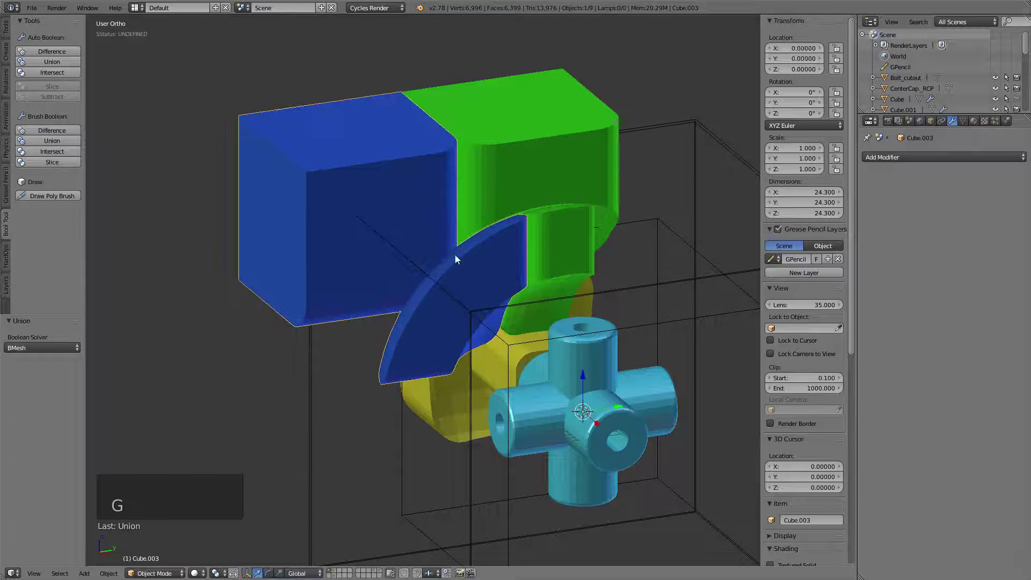
middle_click(472, 272)
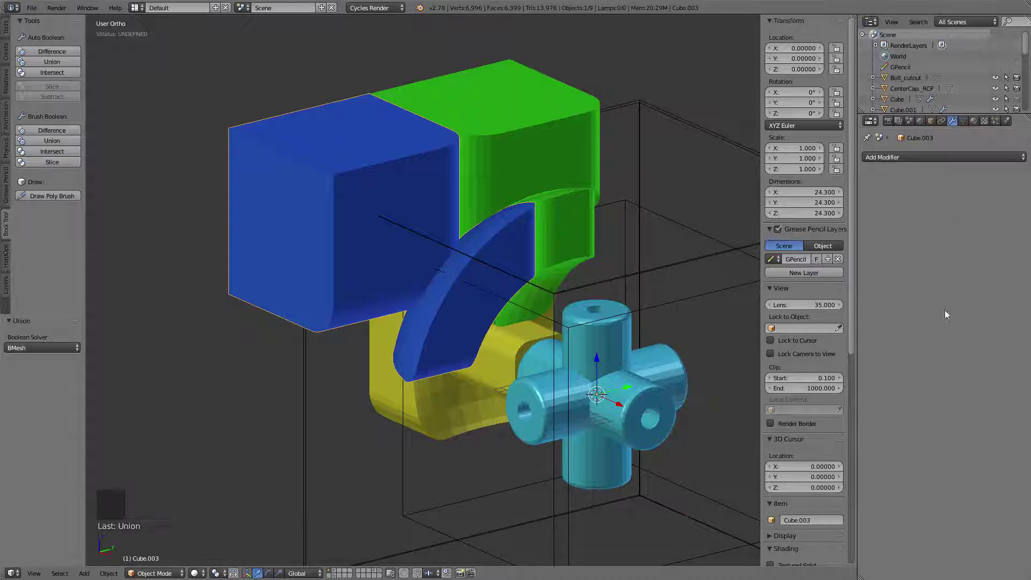
key(r)
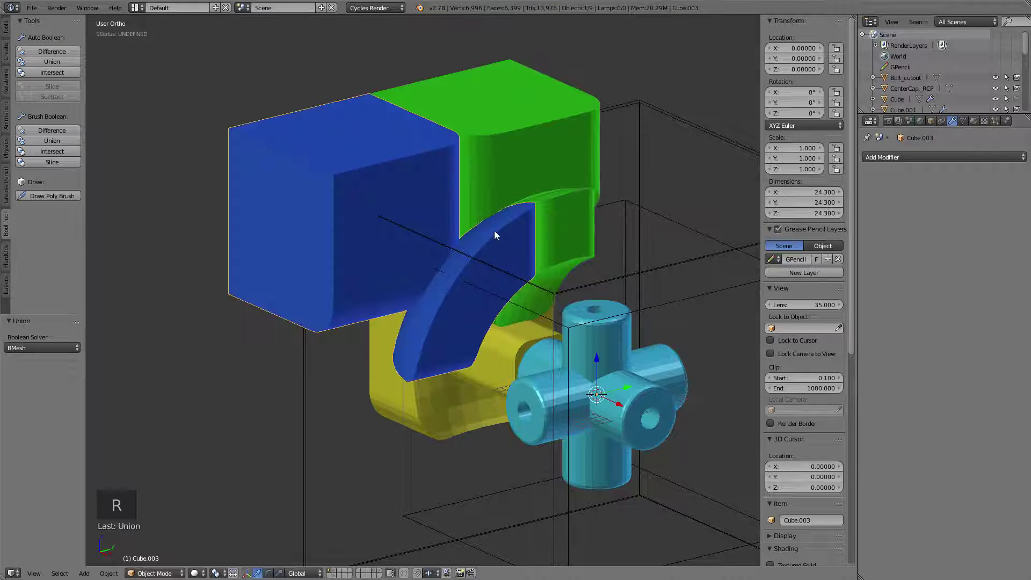
- Hide every piece except the selected ones, so the blue corner disappears
key(h)
middle_click(492, 251)
middle_click(439, 290)
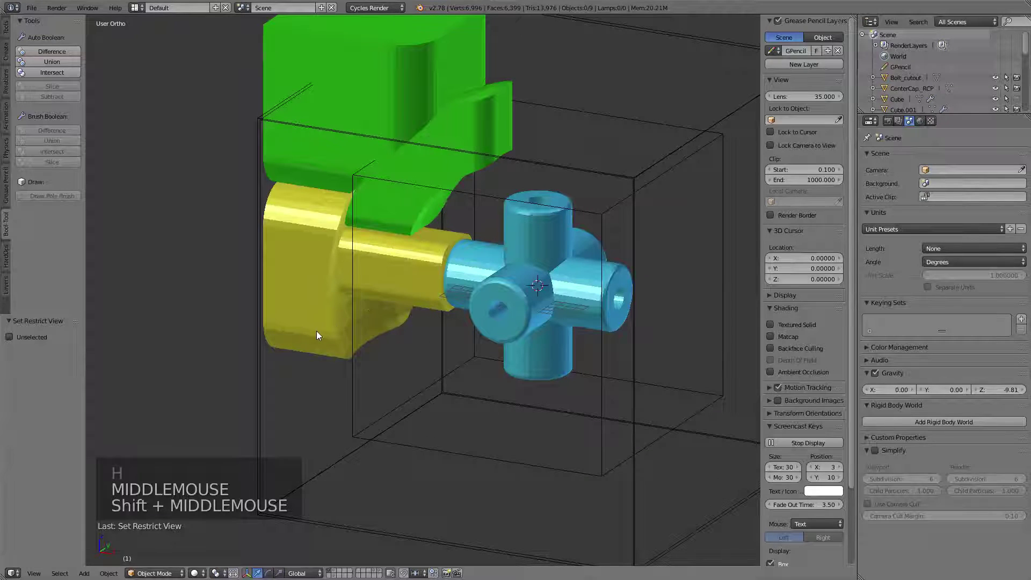
- Union two more parts into Cube.006 and try rotating the merged object
right_click(319, 334)
right_click(424, 264)
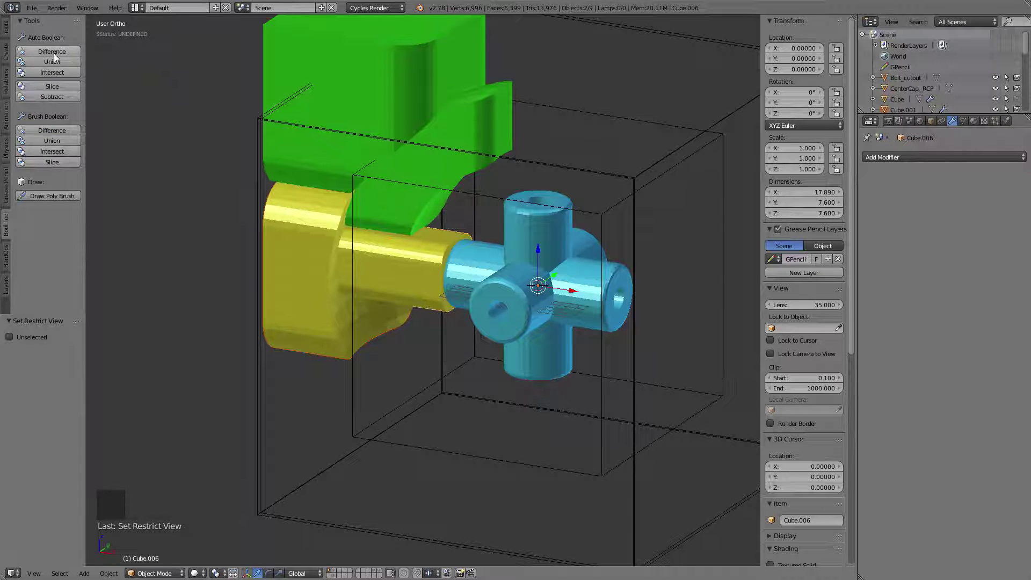
click(55, 63)
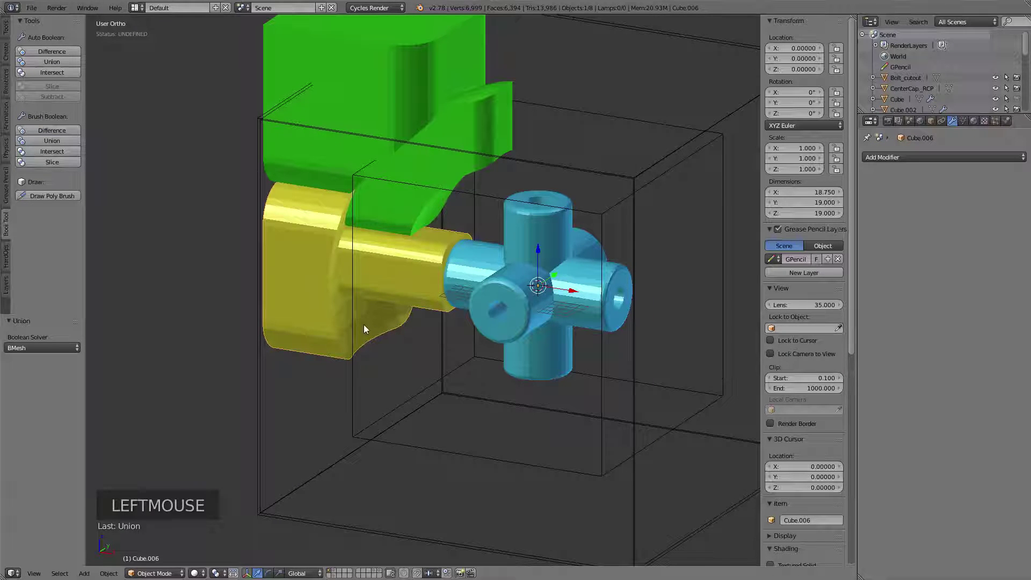
key(r)
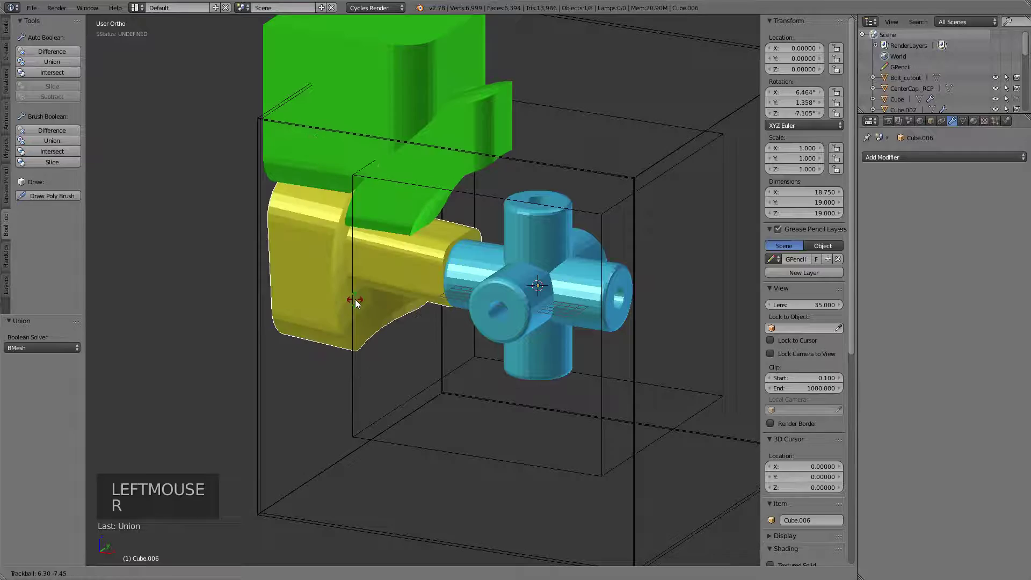
- Select the green edge piece Cube.005 to inspect its boolean modifiers
middle_click(327, 309)
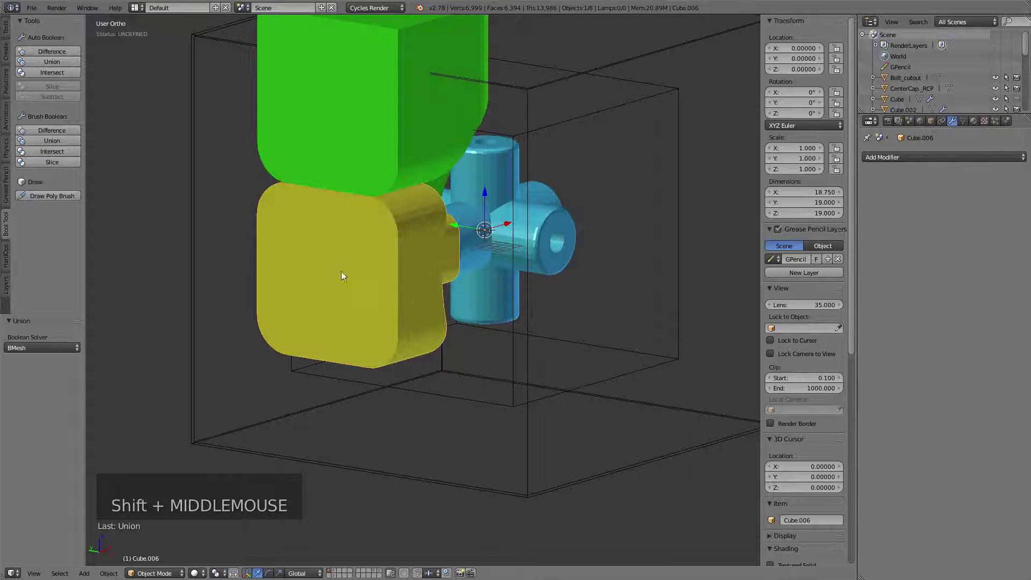
middle_click(565, 287)
middle_click(471, 217)
middle_click(537, 318)
right_click(549, 239)
middle_click(524, 269)
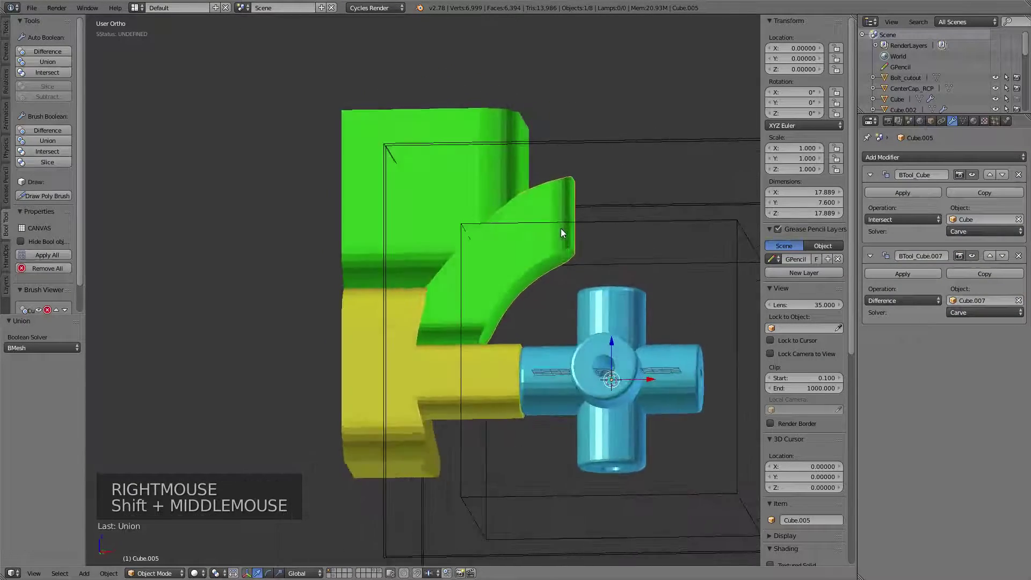
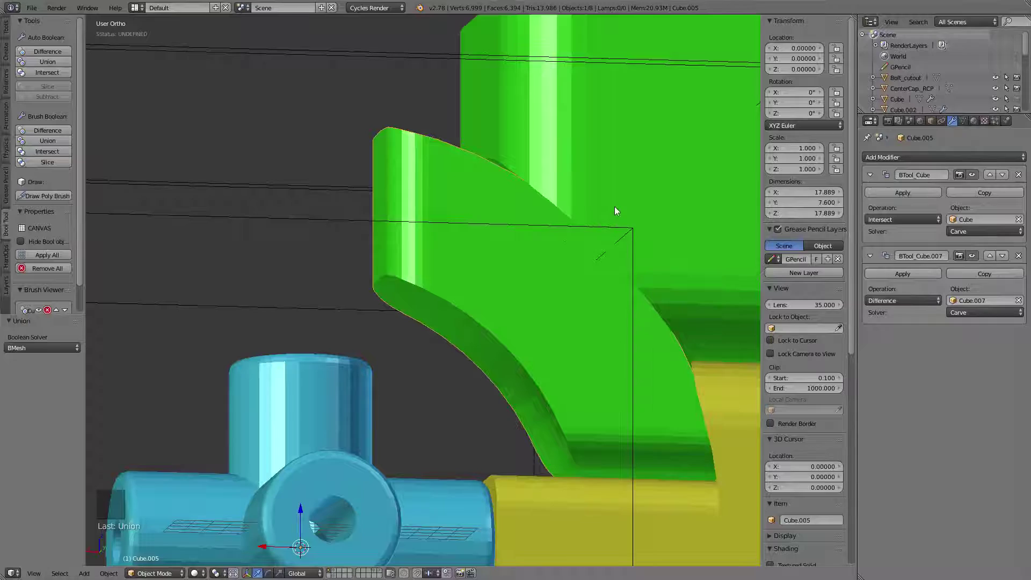
- Zoom in on the green edge piece, then swing the view back to the core
middle_click(492, 248)
scroll(down, 3)
middle_click(558, 254)
middle_click(460, 337)
- Add a cube at the core centre and scale it by 7.227 to 14.453 per side
key(shift+a)
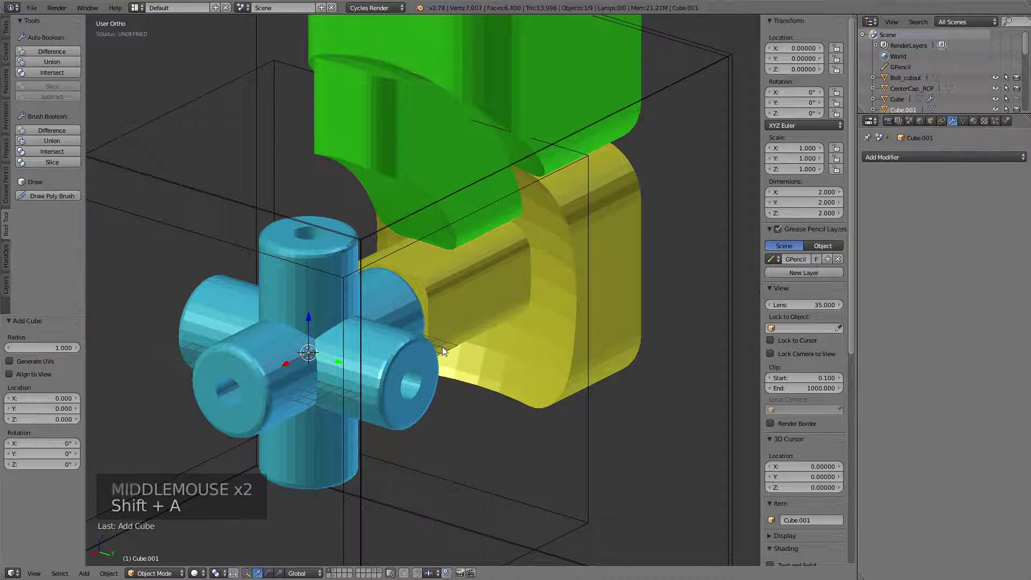
key(g)
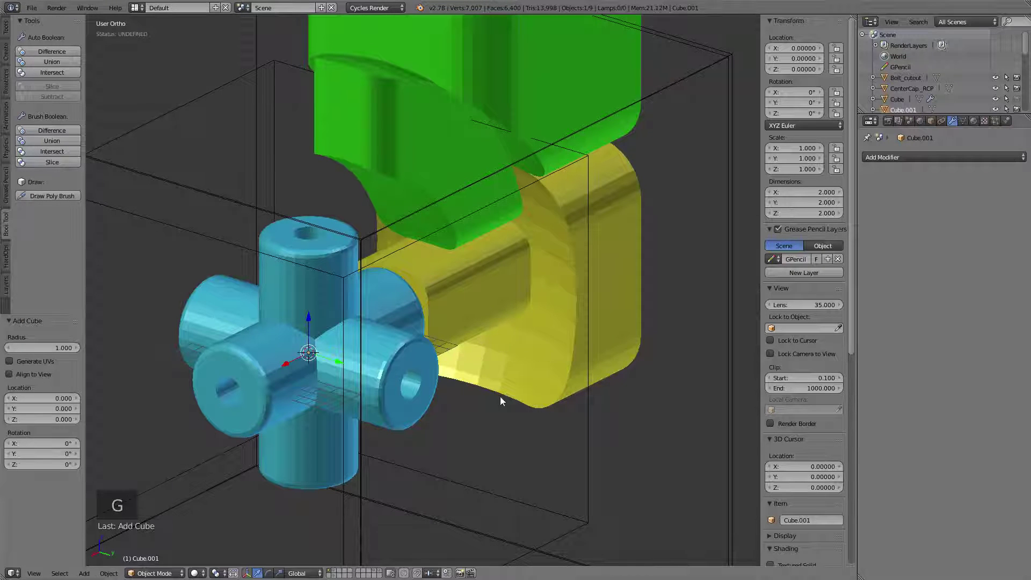
key(s)
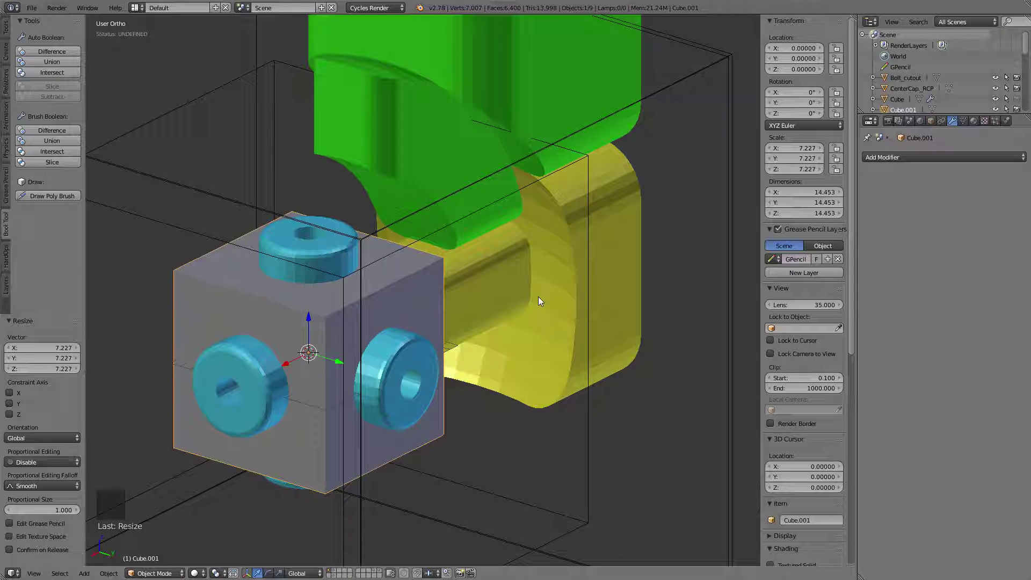
key(KP_3)
key(KP_1)
middle_click(274, 219)
scroll(down, 3)
middle_click(494, 303)
- In front wireframe view, set the cutter cube's location to X −17, Y 0, Z 17 over the corner notch
key(z)
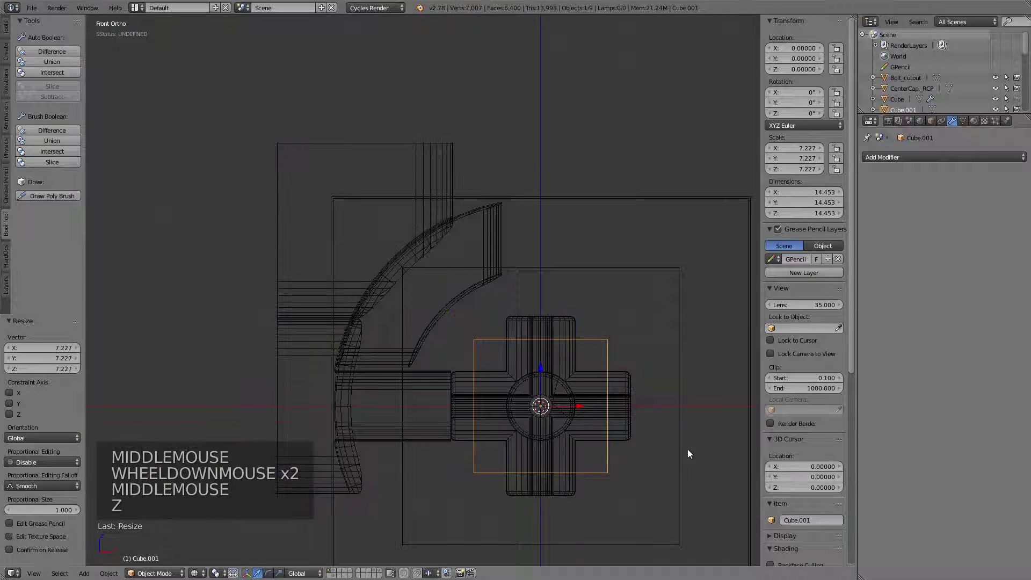
key(g)
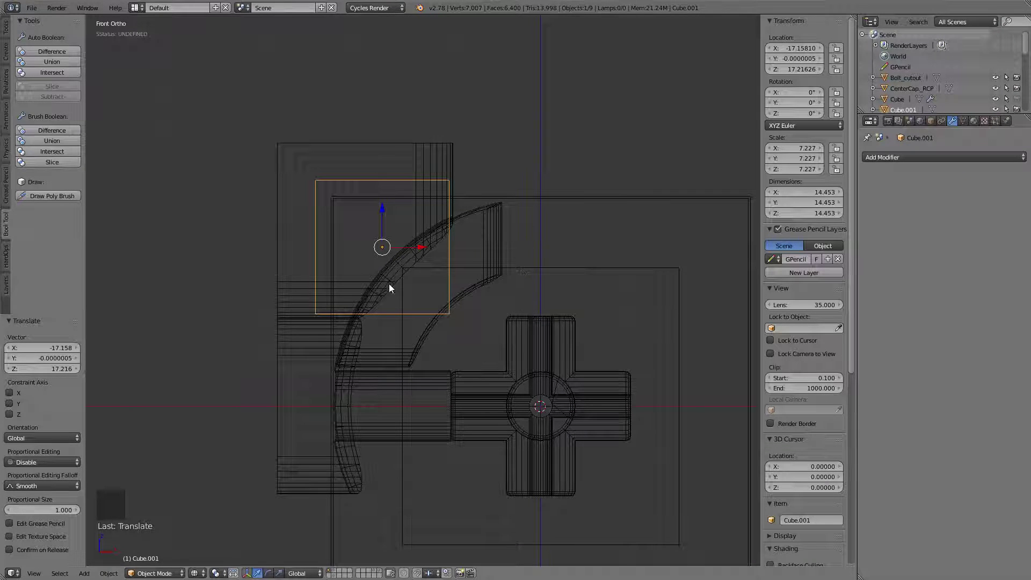
scroll(up, 3)
middle_click(419, 262)
scroll(up, 3)
middle_click(494, 230)
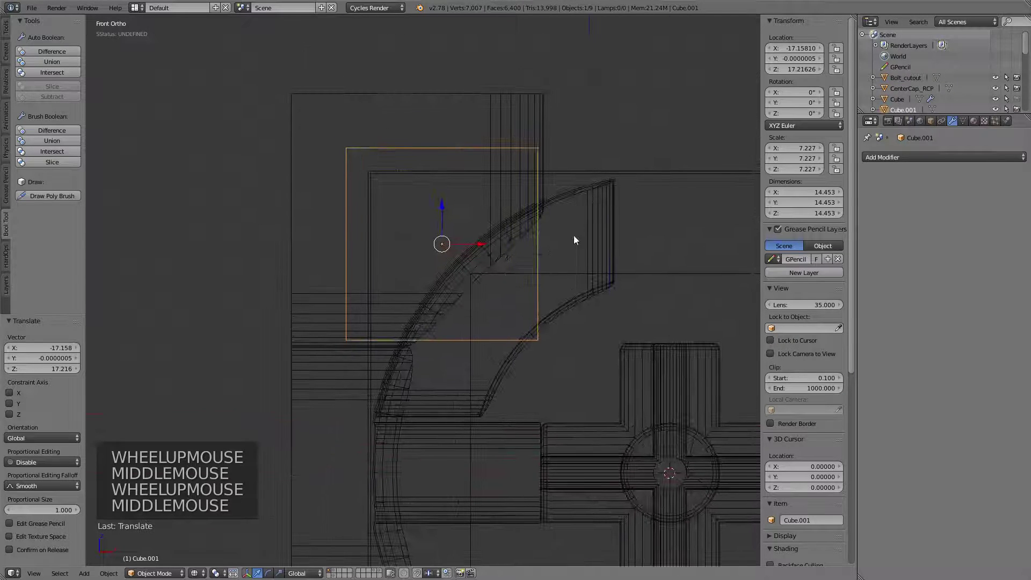
key(g)
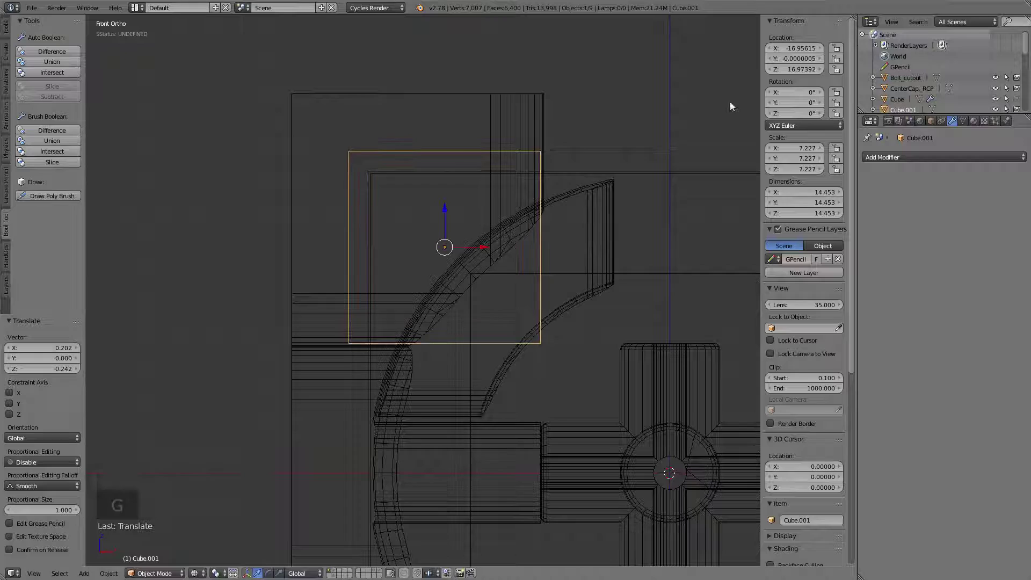
click(800, 73)
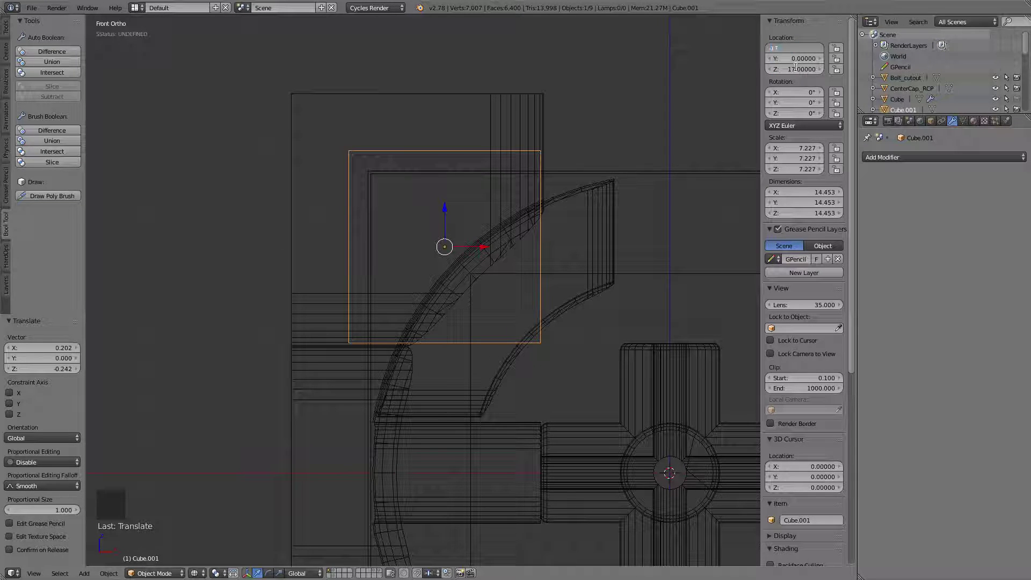
middle_click(584, 260)
- In solid shading, scale the cutter cube along Y to halve its depth
key(z)
middle_click(598, 258)
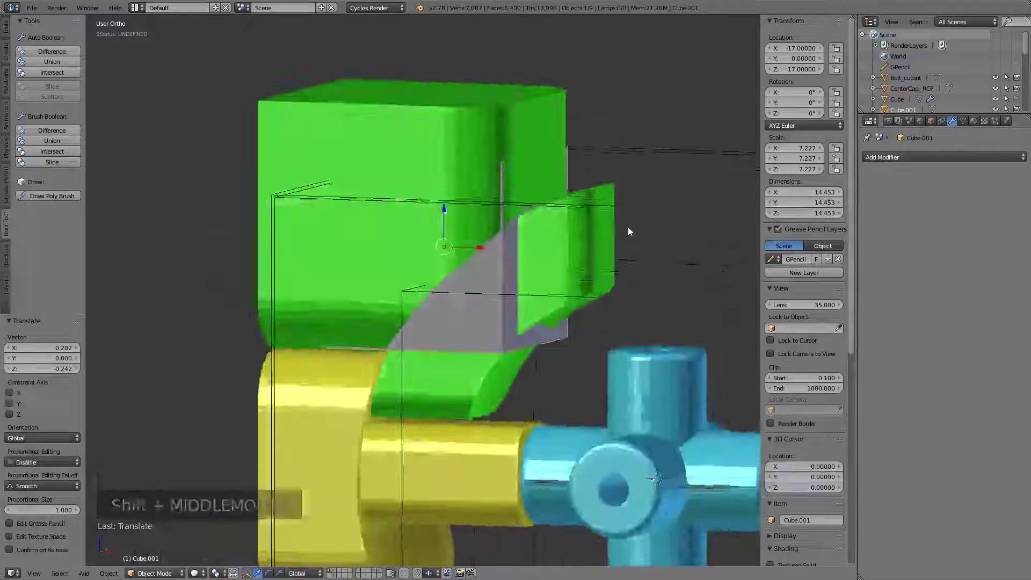
middle_click(590, 263)
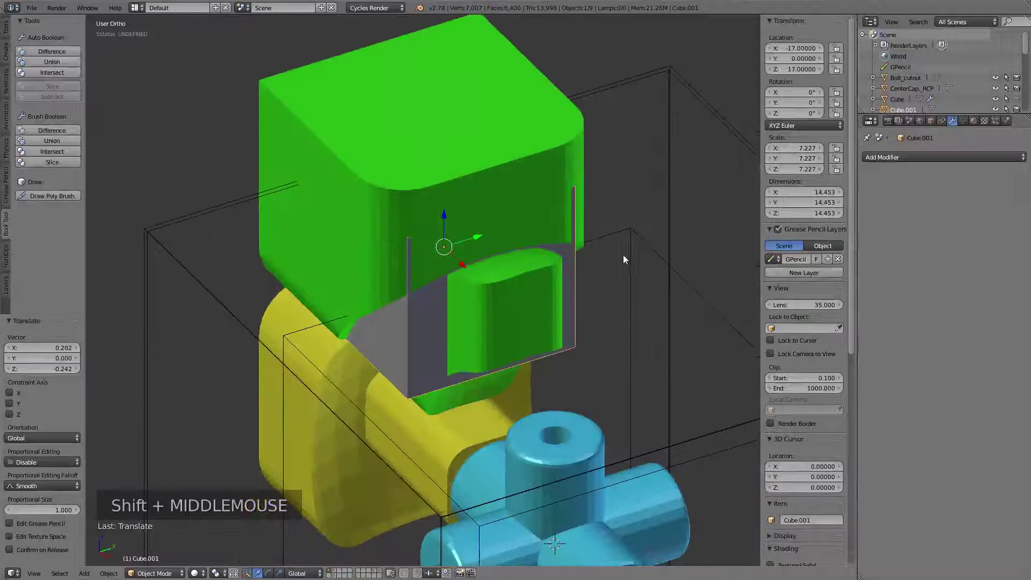
key(s)
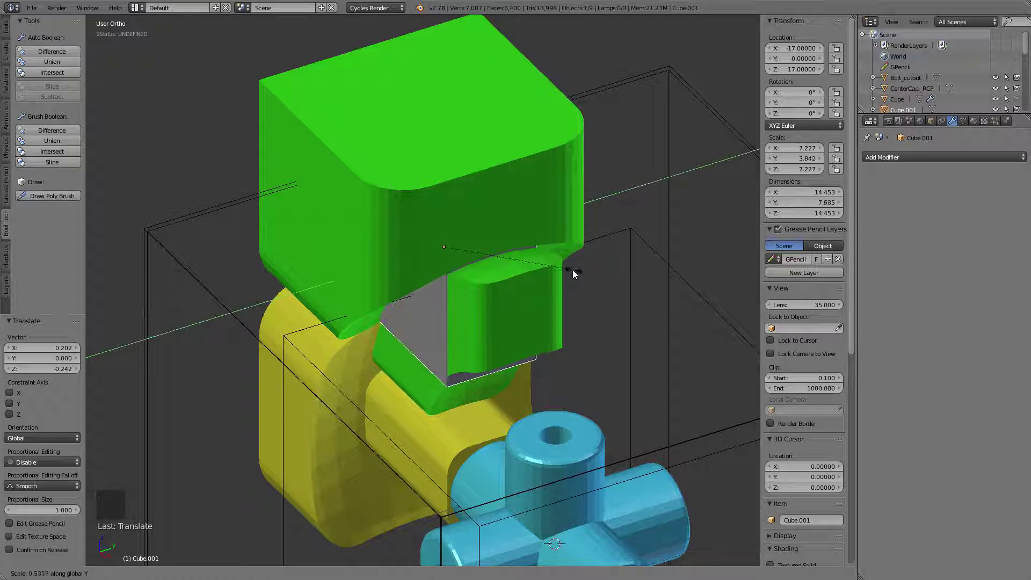
middle_click(448, 295)
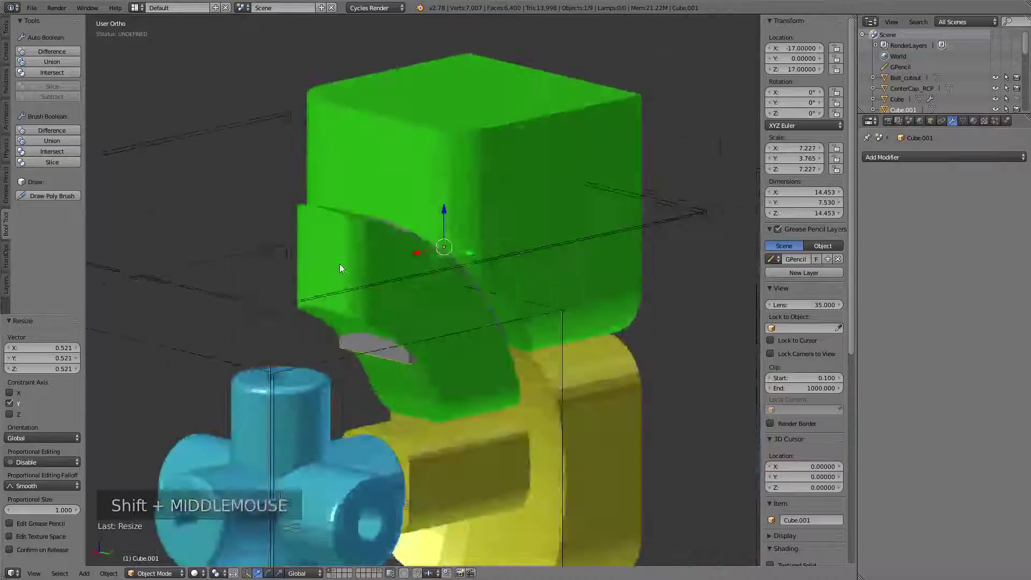
scroll(up, 3)
middle_click(508, 281)
- Edit the cutter's mesh to chamfer one edge and check the notch carved in the green corner piece
key(Tab)
key(ctrl+Tab)
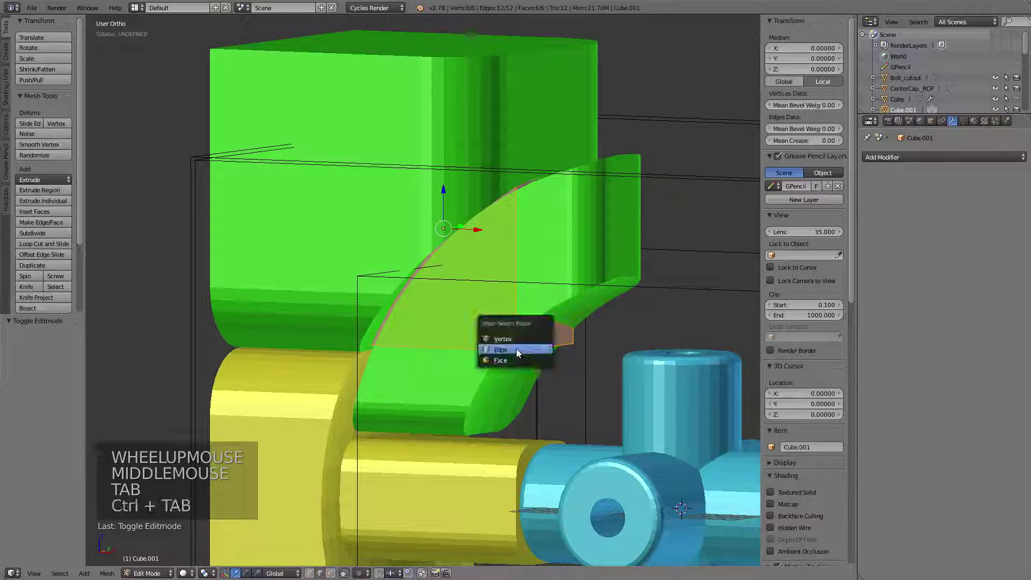
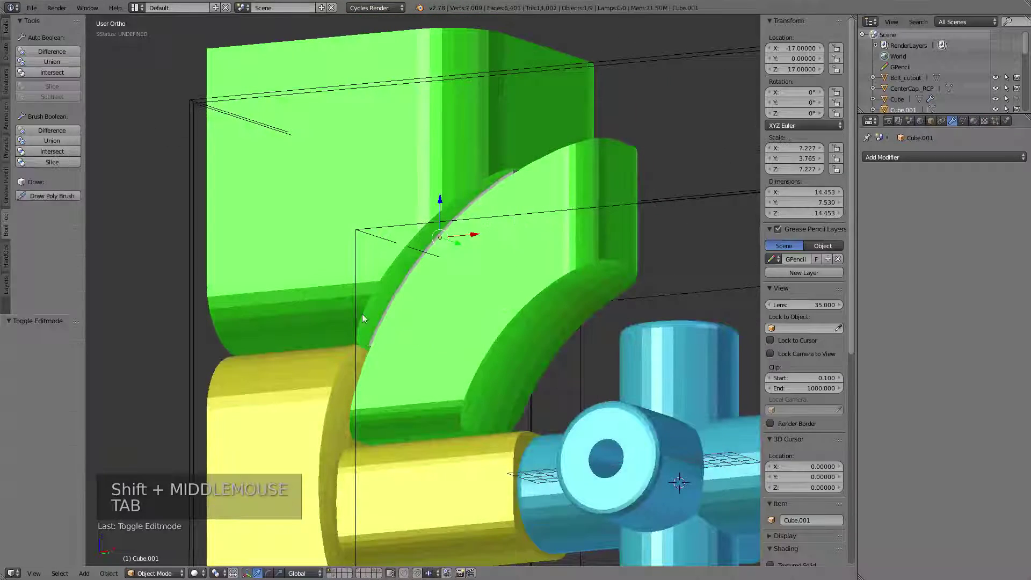
middle_click(538, 225)
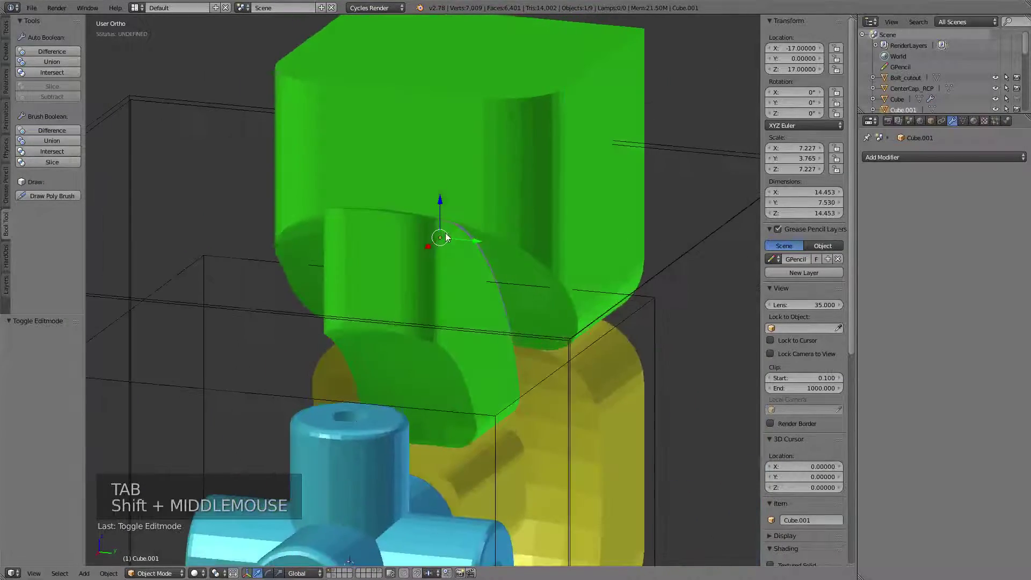
middle_click(521, 370)
key(z)
middle_click(401, 291)
key(z)
middle_click(591, 254)
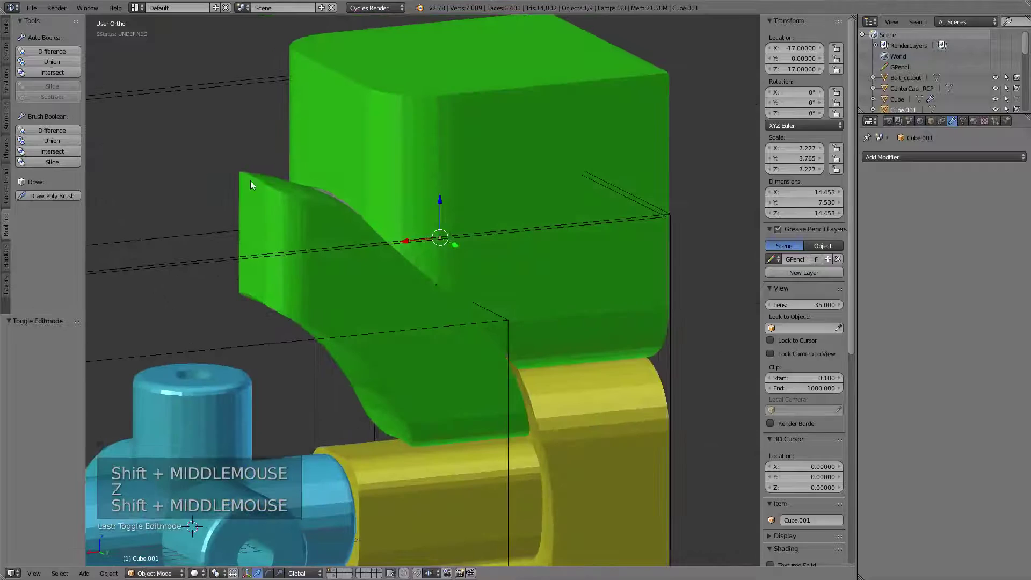
- Apply the cut to the green corner piece and union its parts into one object
right_click(302, 112)
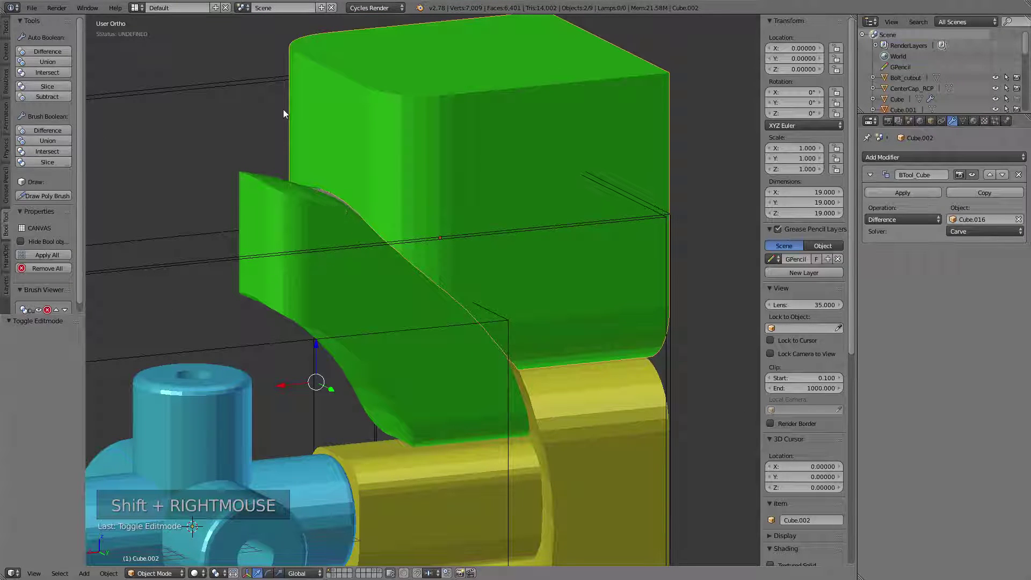
click(45, 64)
right_click(309, 149)
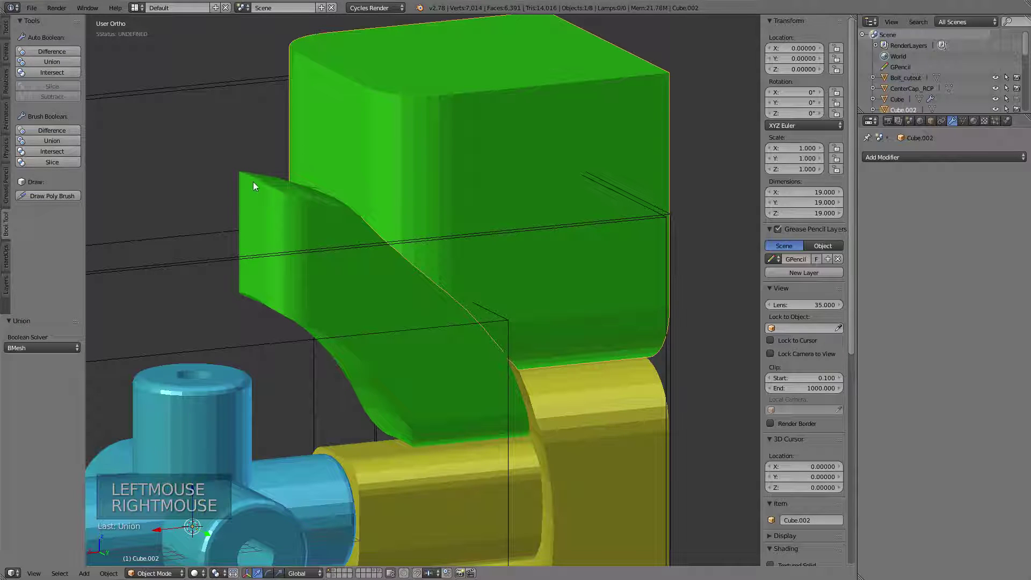
right_click(254, 182)
click(40, 65)
- Test rotating the merged corner piece, then hide it so only the core and yellow edge remain
key(z)
middle_click(462, 246)
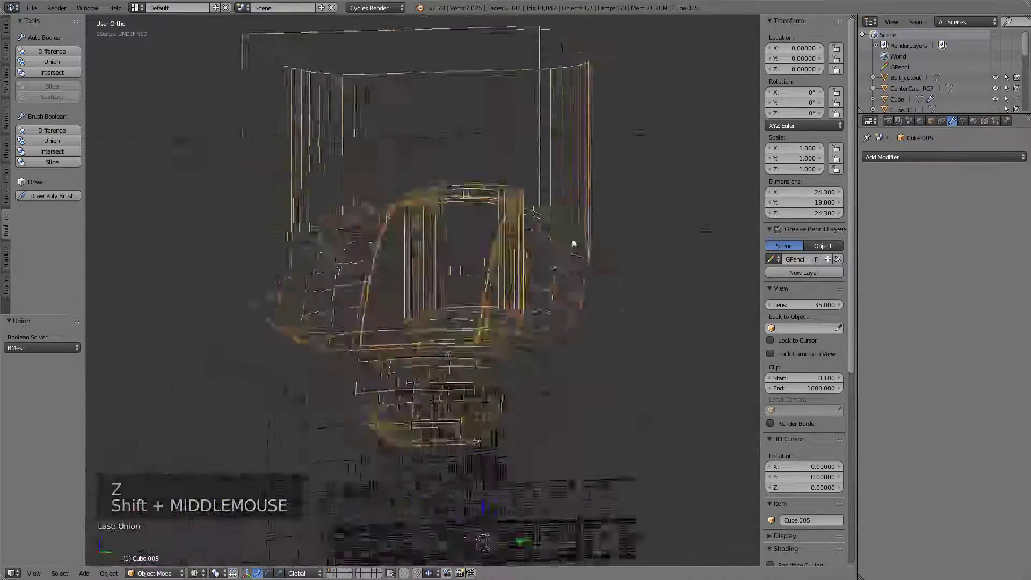
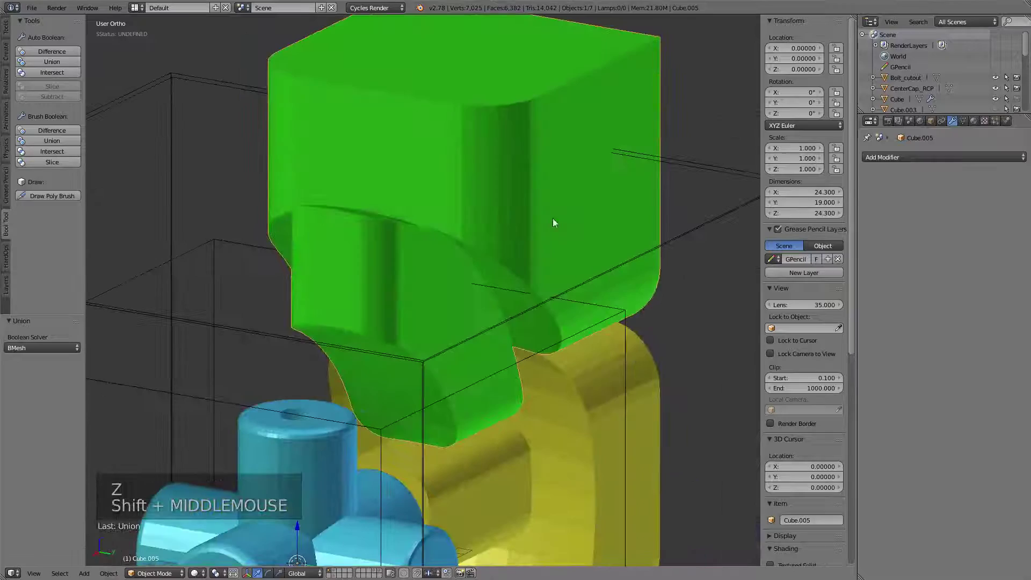
key(r)
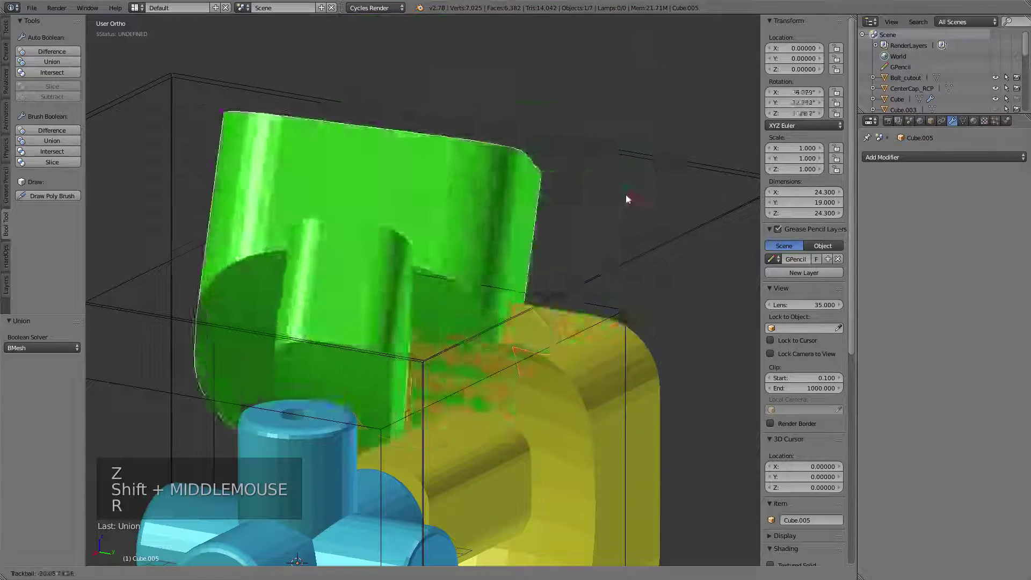
scroll(down, 3)
middle_click(471, 239)
key(h)
middle_click(394, 335)
middle_click(502, 319)
middle_click(544, 308)
- Select the yellow edge piece and frame it together with the core
right_click(526, 255)
middle_click(471, 325)
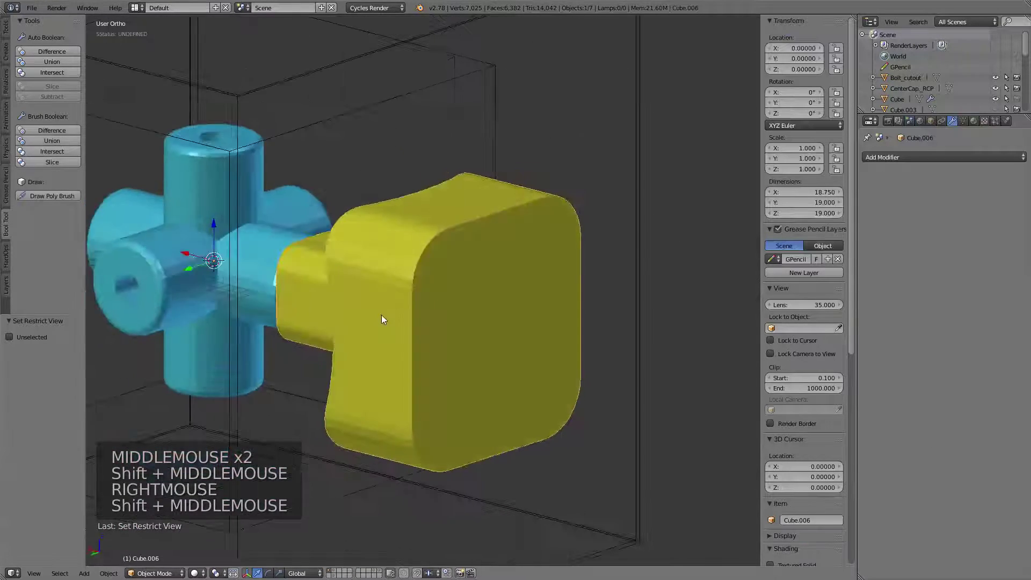
scroll(down, 3)
middle_click(459, 293)
middle_click(458, 274)
scroll(down, 3)
middle_click(484, 289)
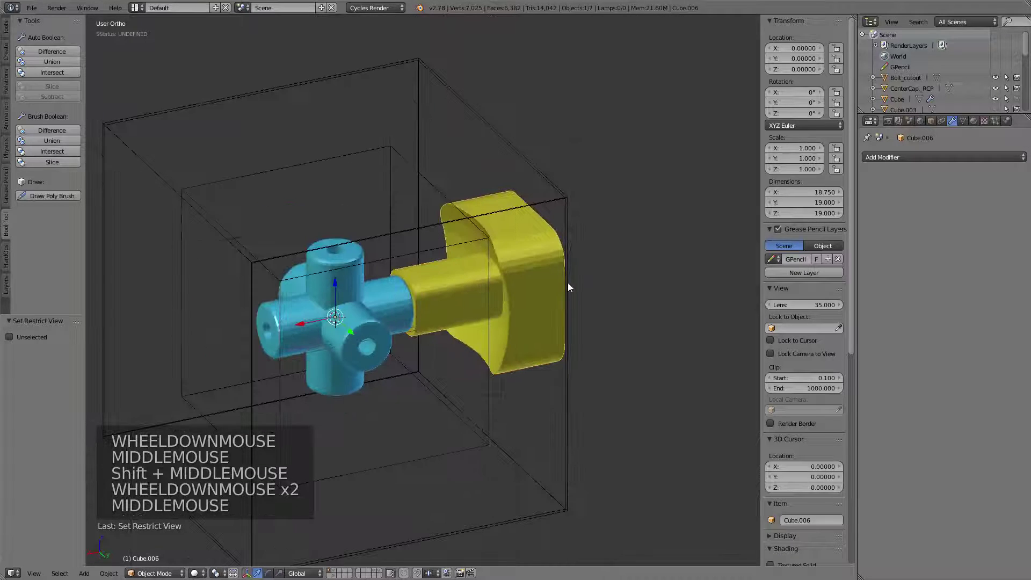
- Delete the three wireframe guide boxes
right_click(399, 158)
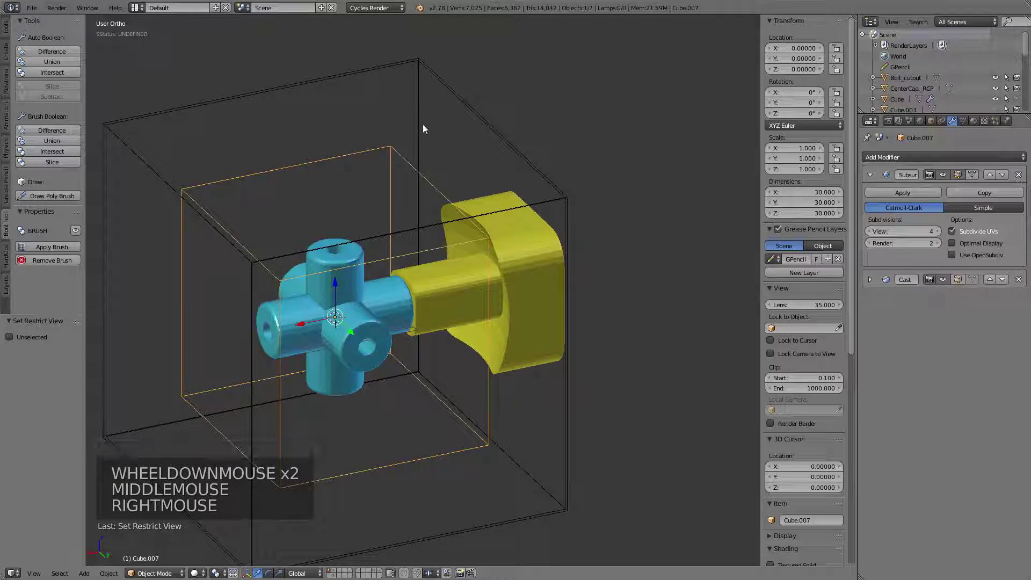
right_click(426, 128)
right_click(479, 118)
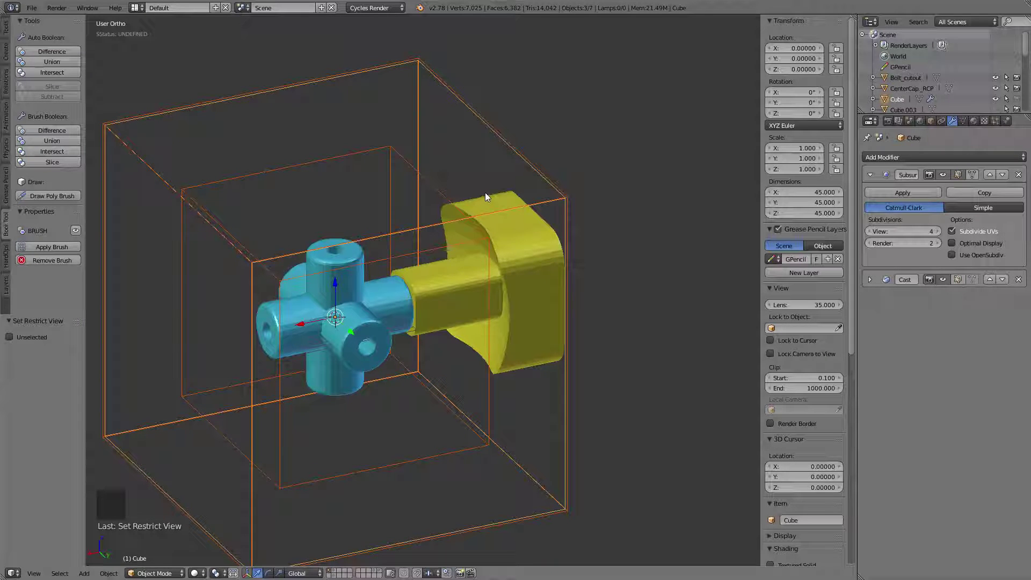
key(x)
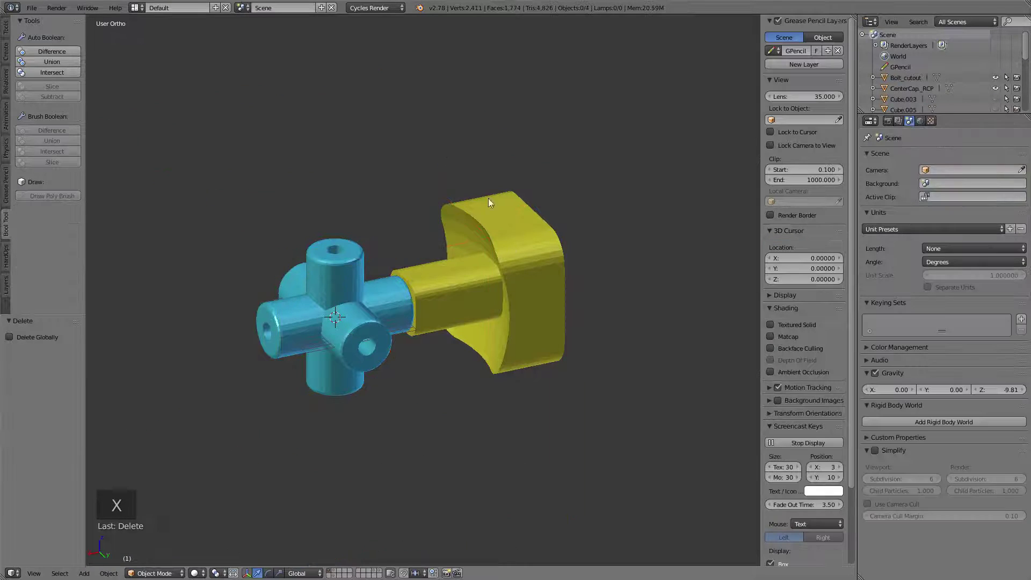
- Unhide the blue and green pieces with Alt+H and select the yellow edge piece
right_click(435, 298)
key(alt+h)
right_click(449, 298)
middle_click(473, 386)
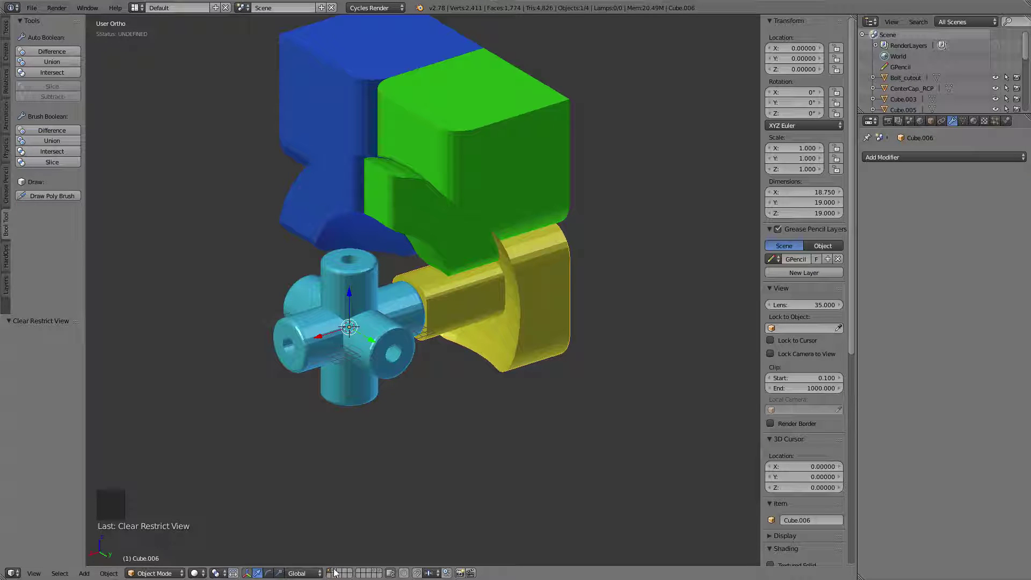
- Enable the scene layer holding the bolt and spring and zoom to a side view of the bolt
click(338, 572)
middle_click(319, 217)
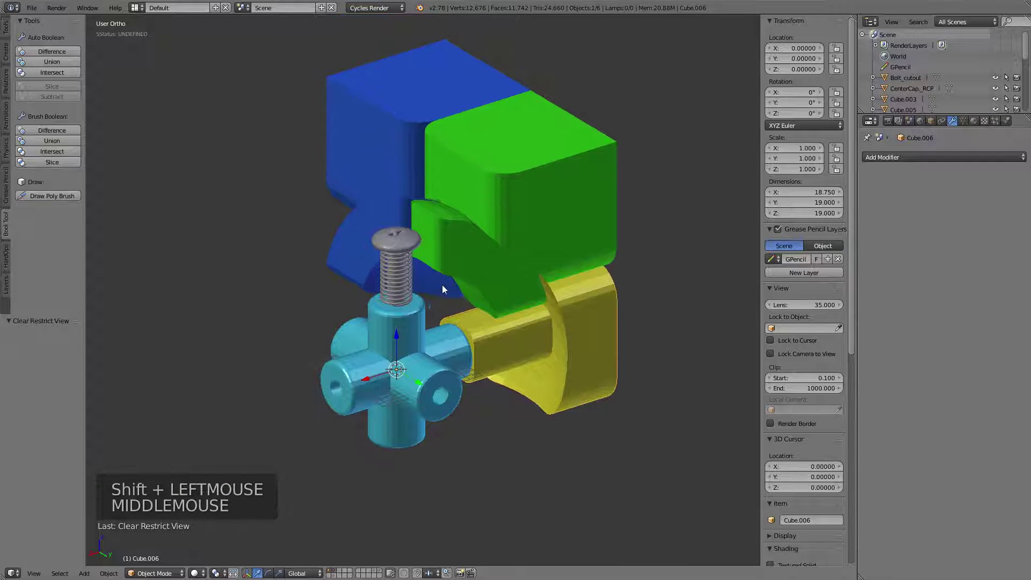
scroll(up, 3)
scroll(up, 3)
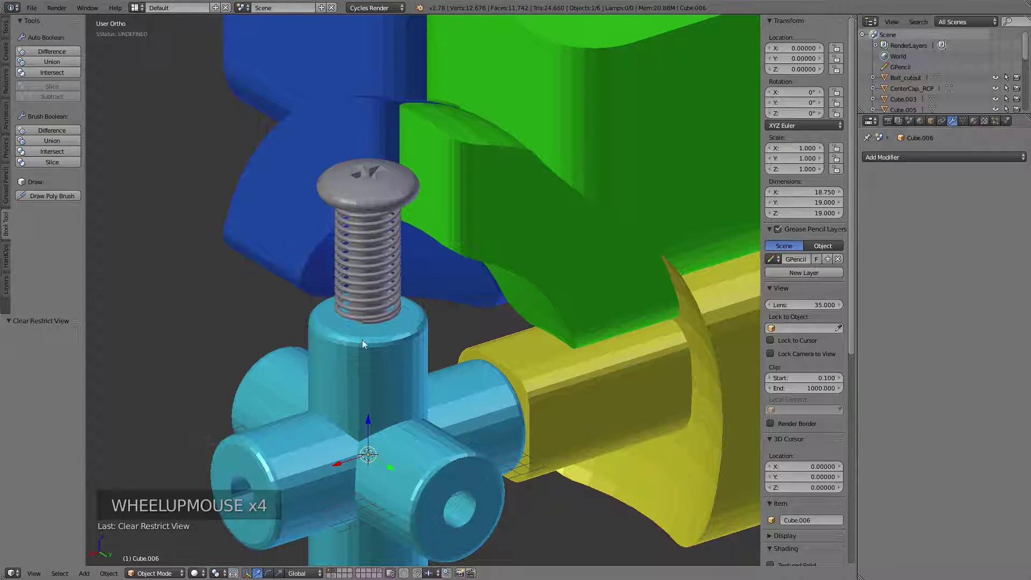
middle_click(397, 267)
middle_click(340, 175)
middle_click(392, 242)
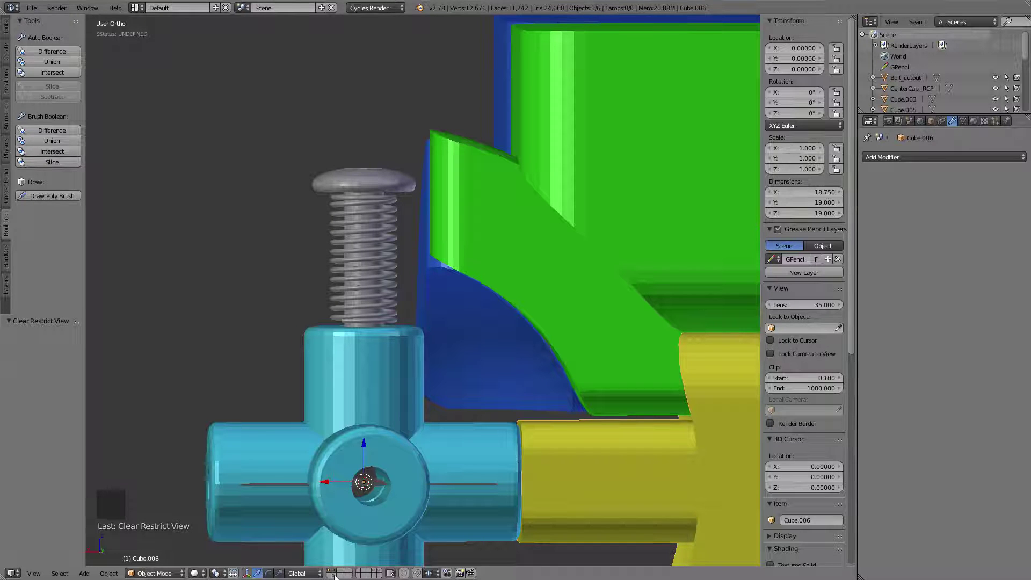
scroll(up, 3)
middle_click(360, 209)
- Select the bolt and spring, then reveal the Bolt_cutout layer and select its cylinder
right_click(371, 236)
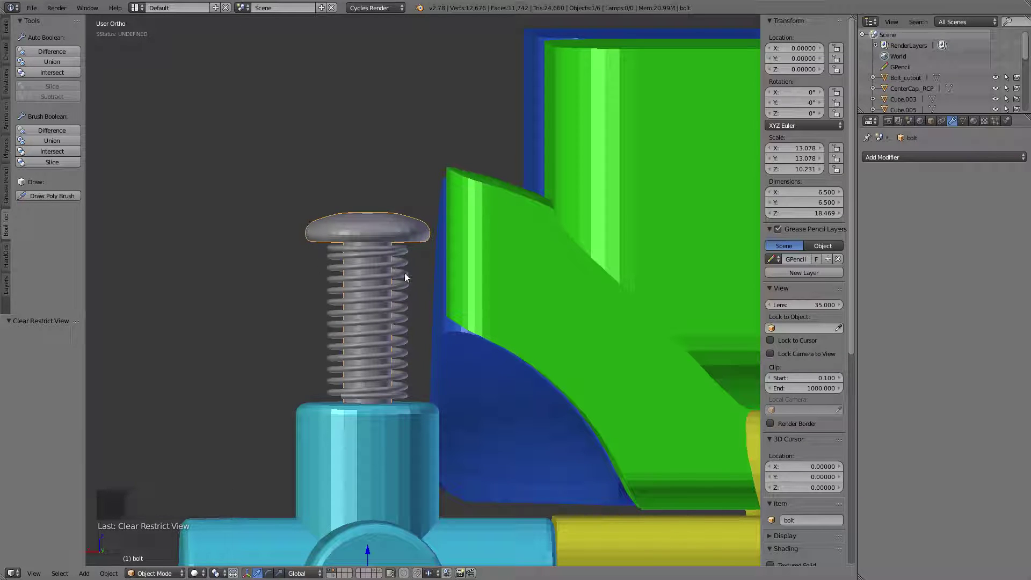
right_click(408, 279)
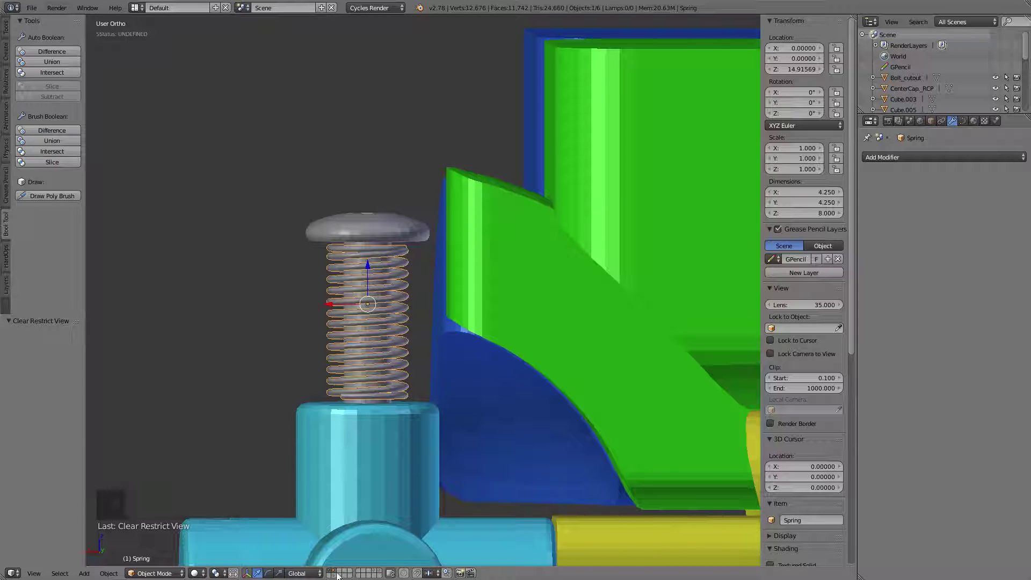
middle_click(279, 375)
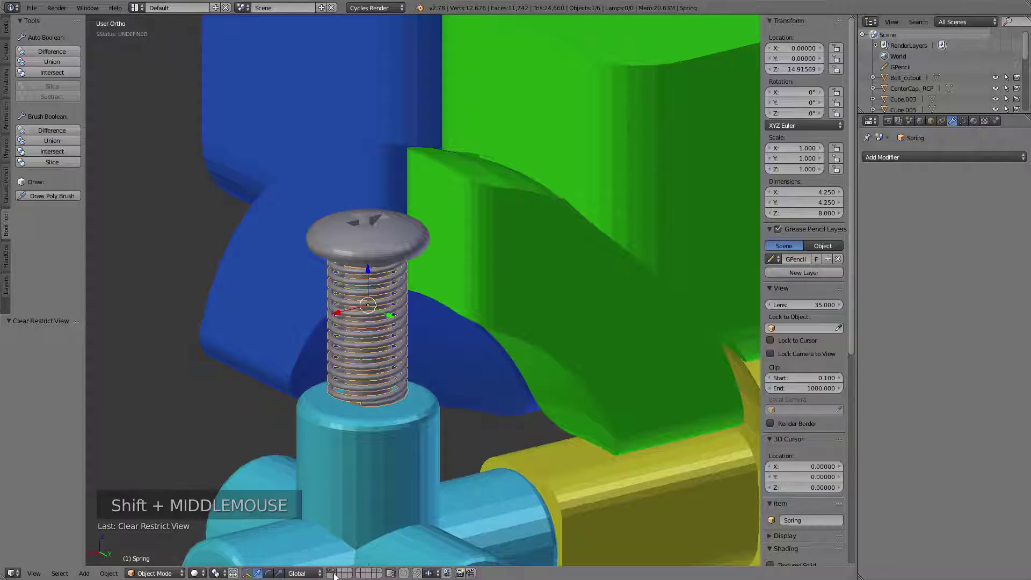
click(338, 572)
middle_click(457, 304)
right_click(357, 156)
middle_click(408, 231)
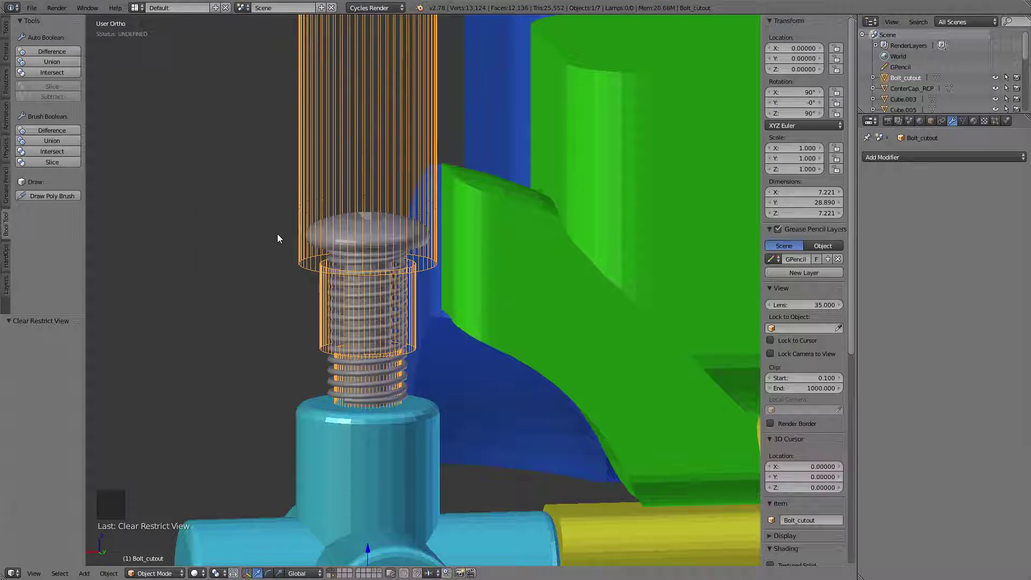
- Switch to front view and zoom in on the bolt head and spring
key(KP_1)
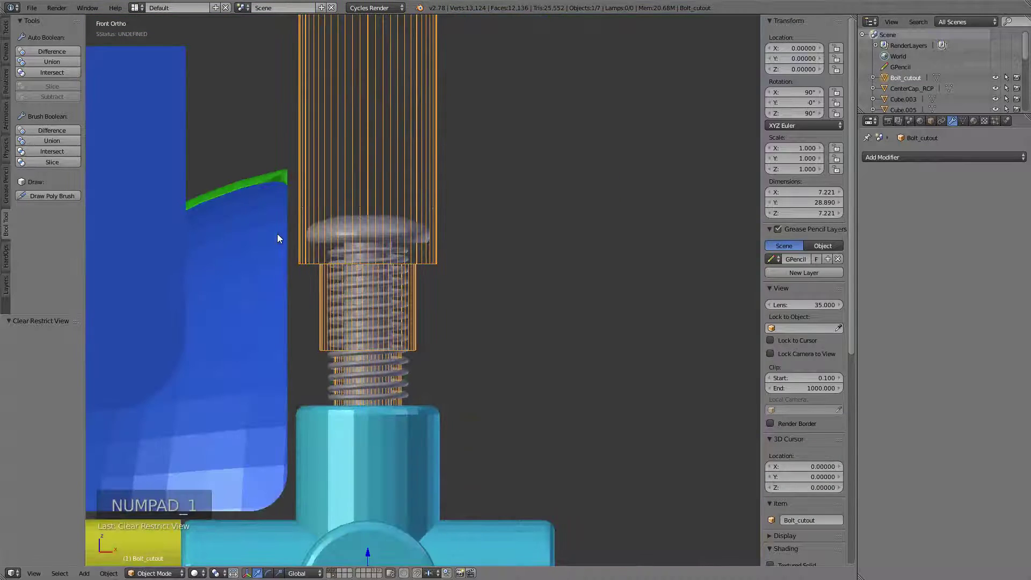
middle_click(415, 327)
scroll(up, 3)
middle_click(494, 194)
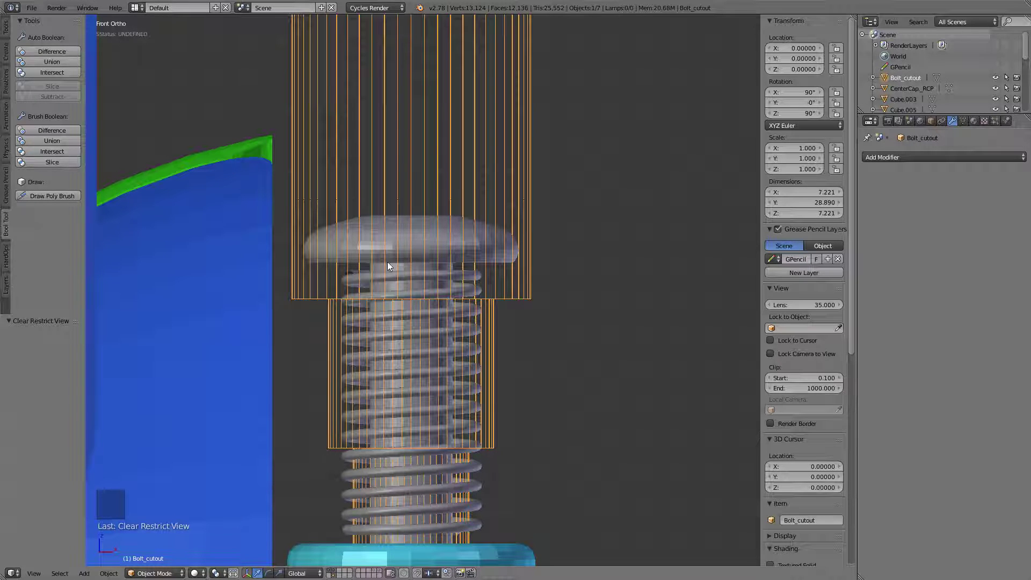
- Set the spring's Scale Z to 0.5 and raise it to about Z 15.32 around the threaded shank
right_click(385, 281)
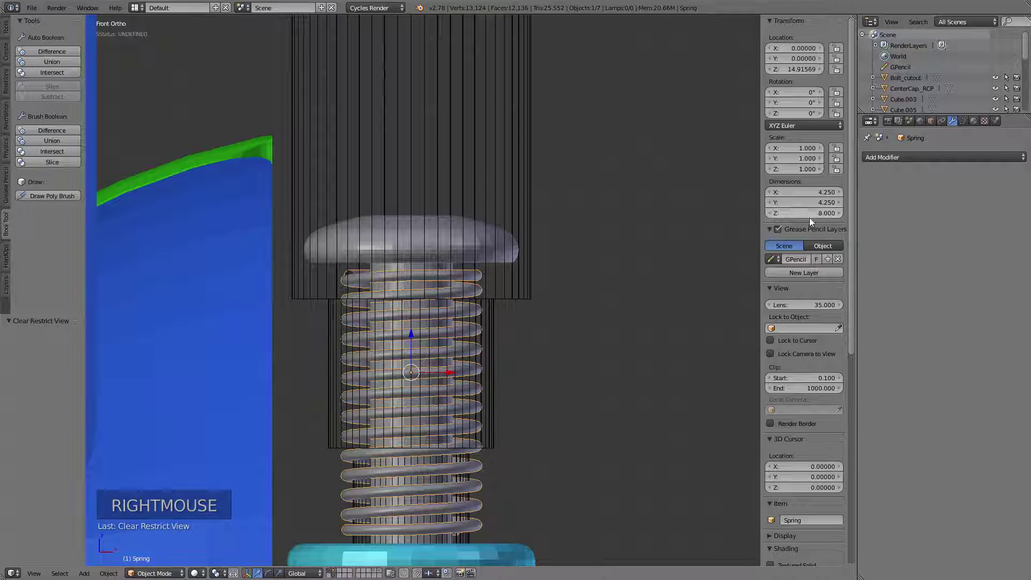
click(810, 212)
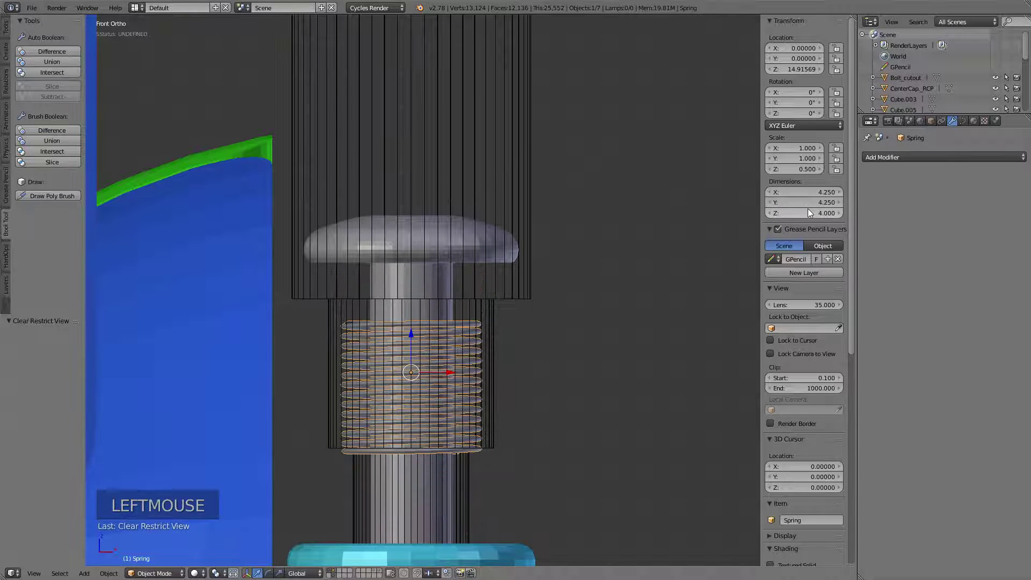
key(g)
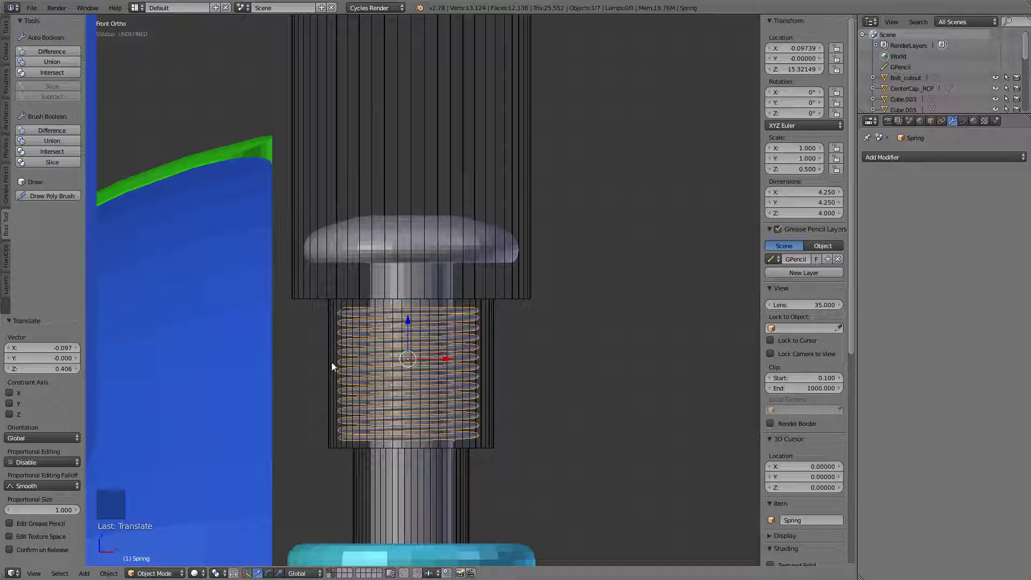
middle_click(550, 407)
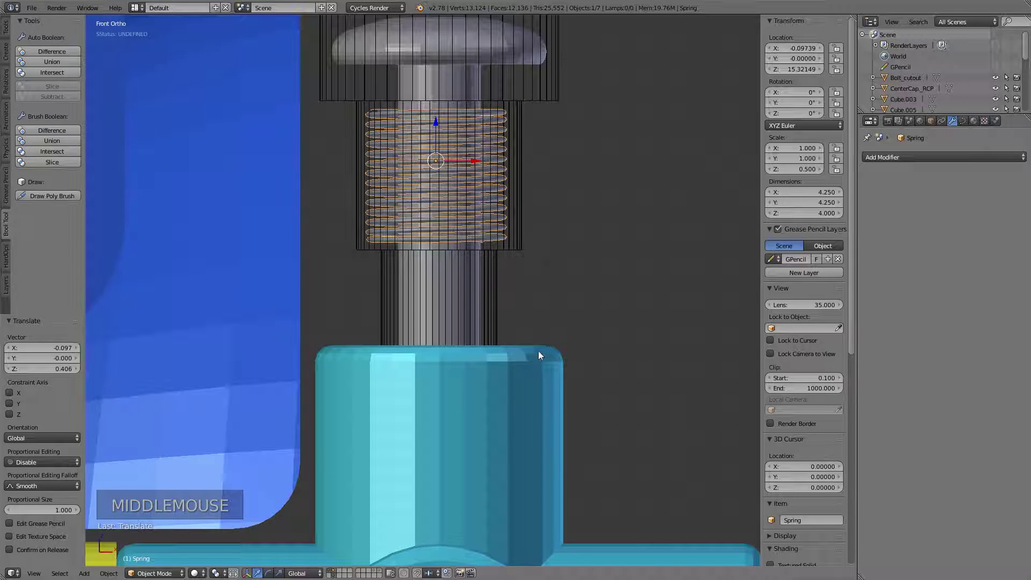
key(z)
right_click(504, 281)
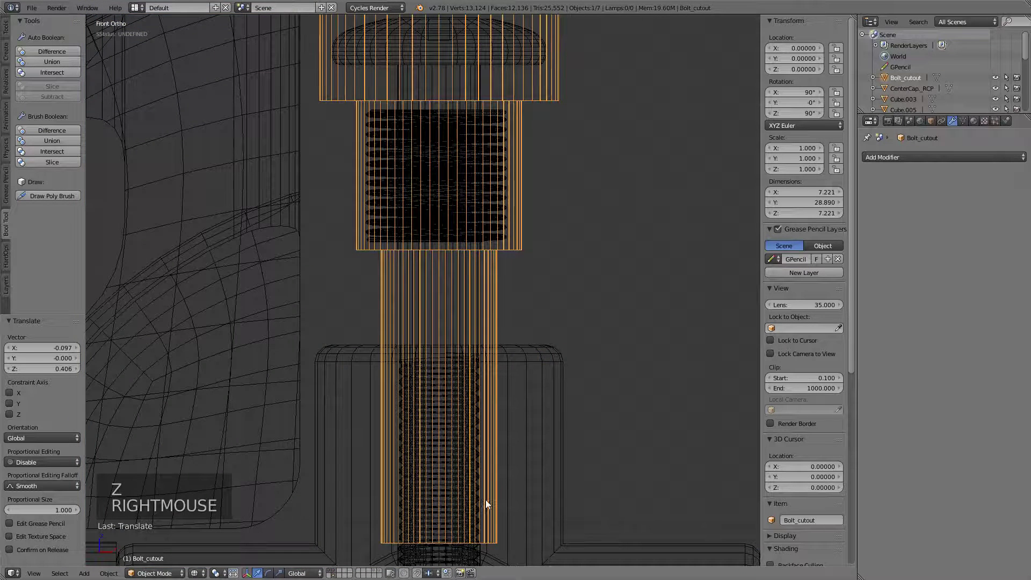
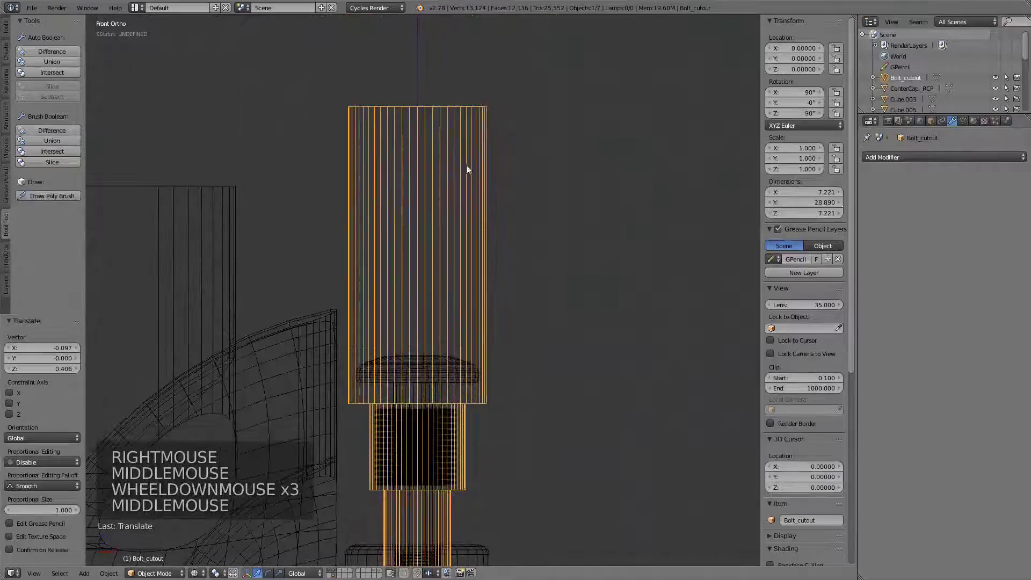
- Rotate the yellow centre piece Cube.006 by 90° about Y onto the core's top stem, back in solid shading
middle_click(542, 321)
middle_click(585, 284)
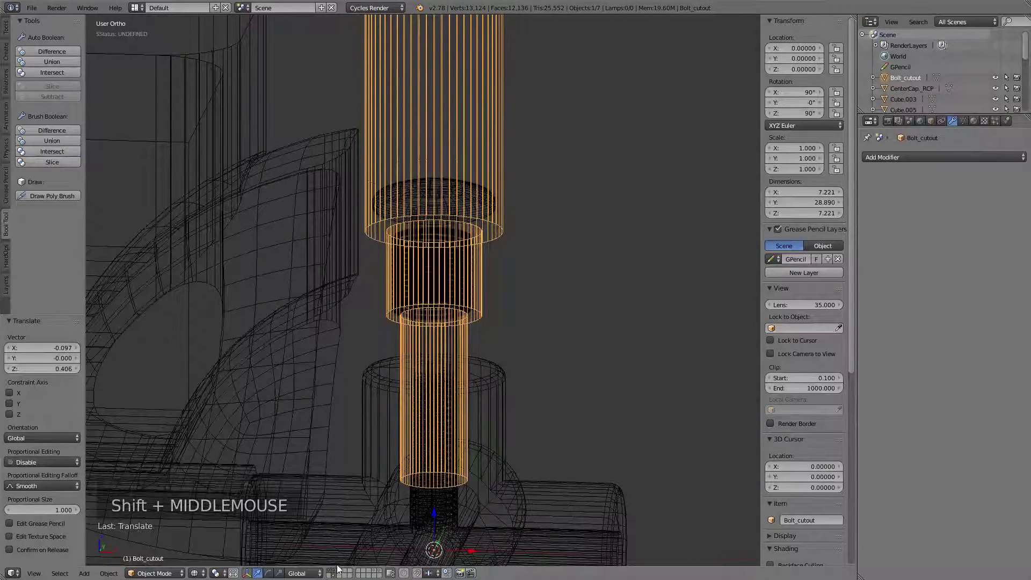
scroll(down, 3)
middle_click(558, 331)
middle_click(557, 333)
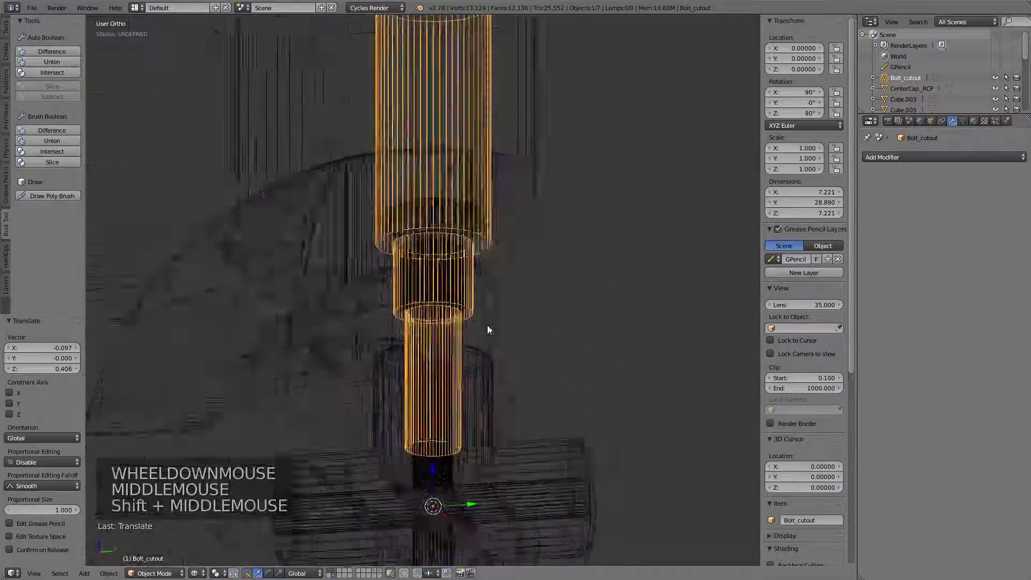
scroll(down, 3)
middle_click(473, 355)
right_click(516, 354)
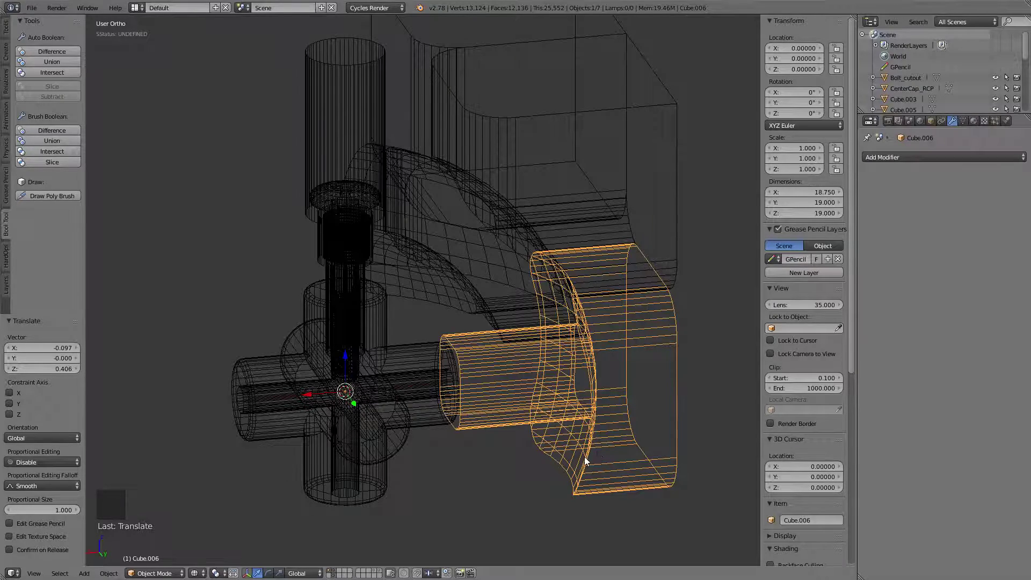
key(r)
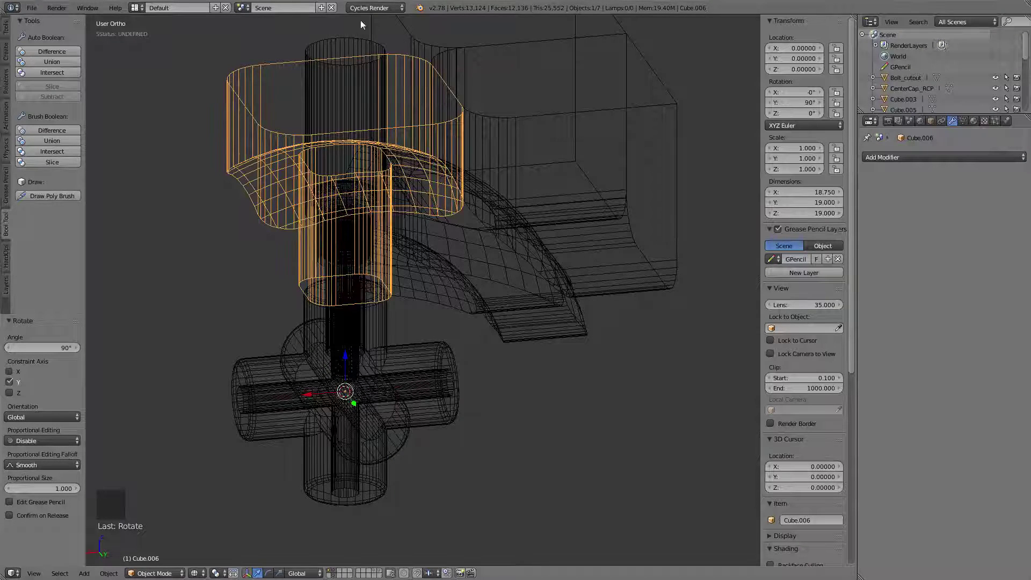
key(z)
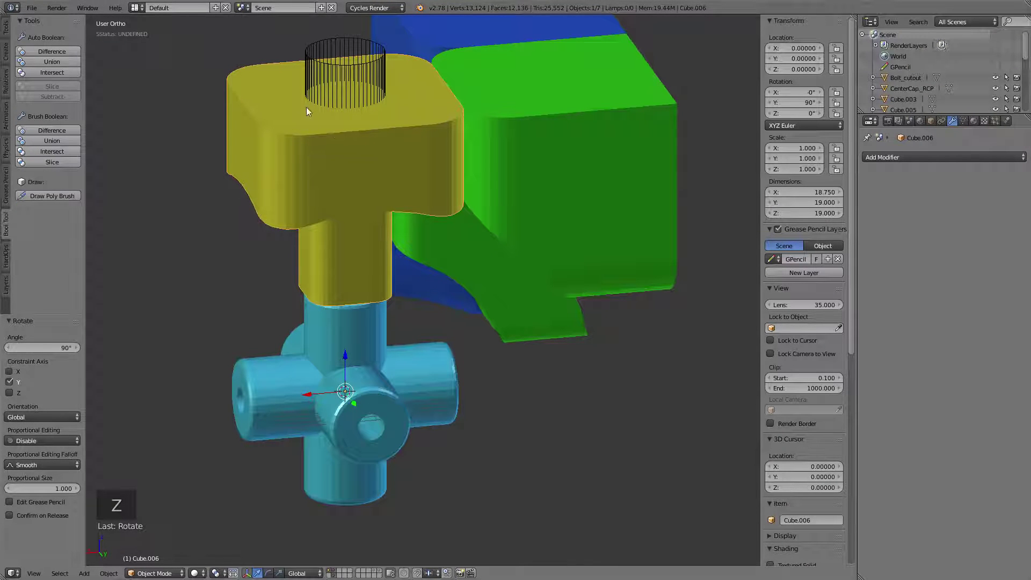
middle_click(396, 223)
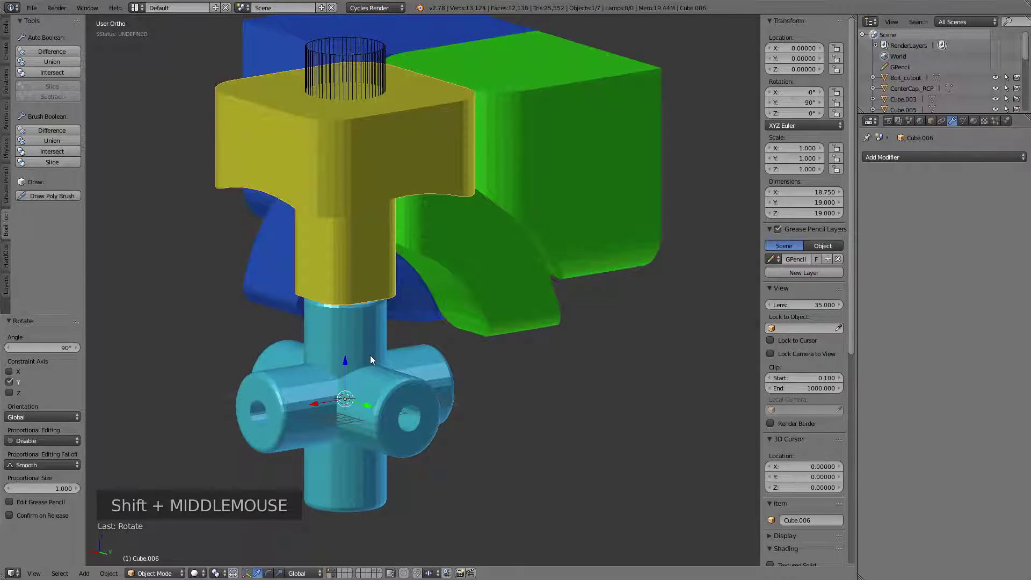
- Add a cube scaled to 24.64 and cut it from Cube.006 with a Bool Tool Difference
key(shift+a)
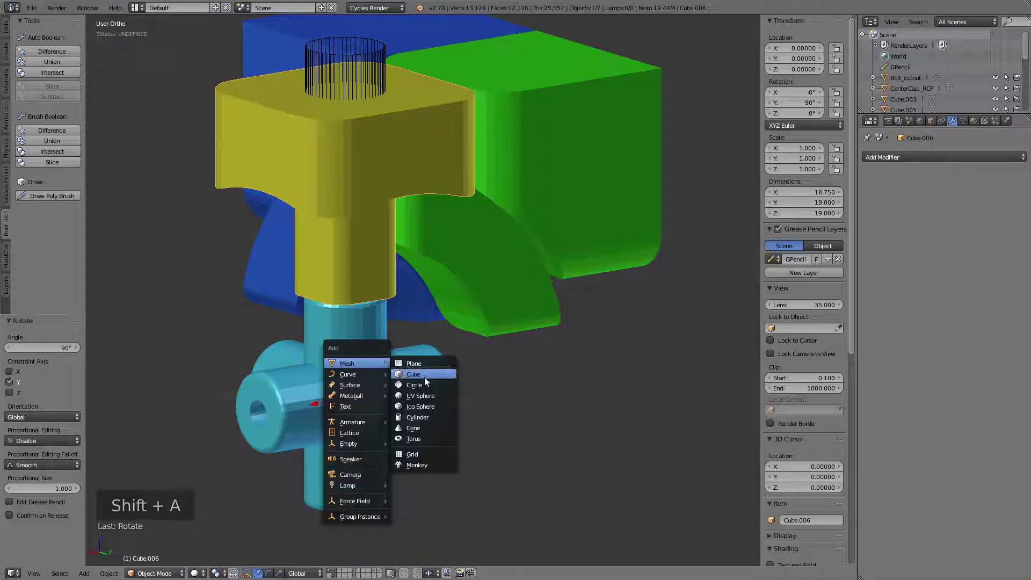
key(s)
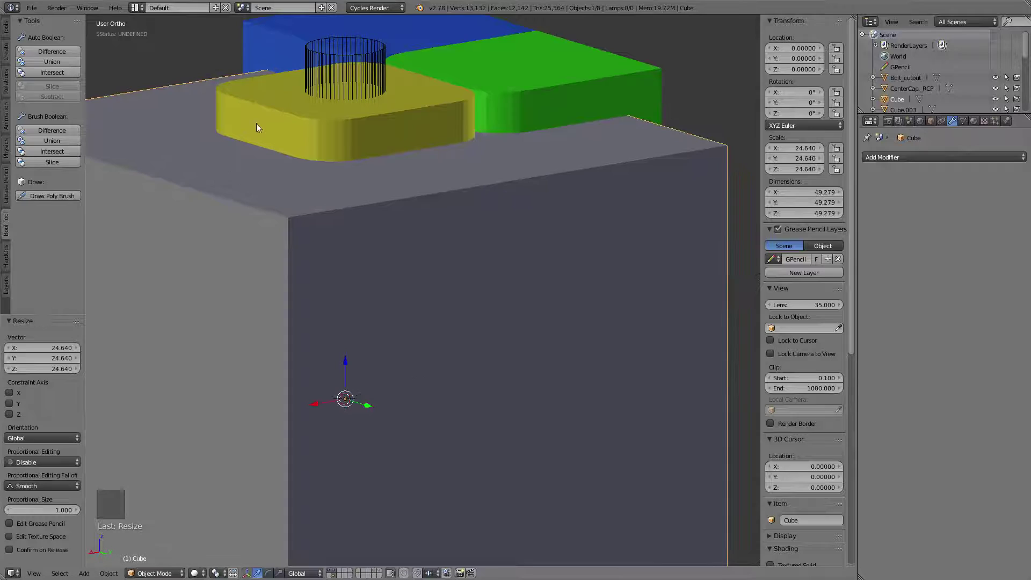
right_click(229, 98)
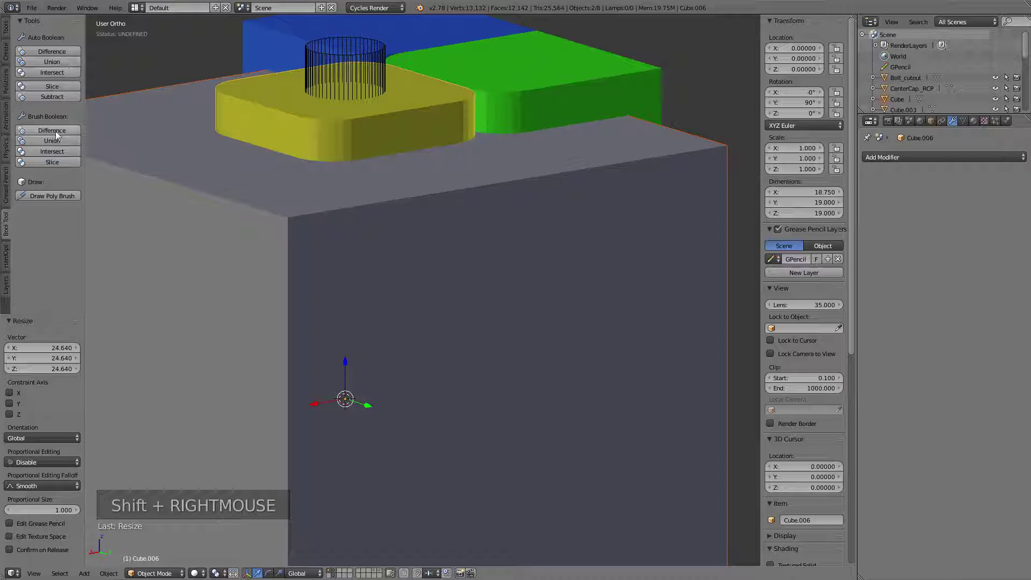
click(51, 133)
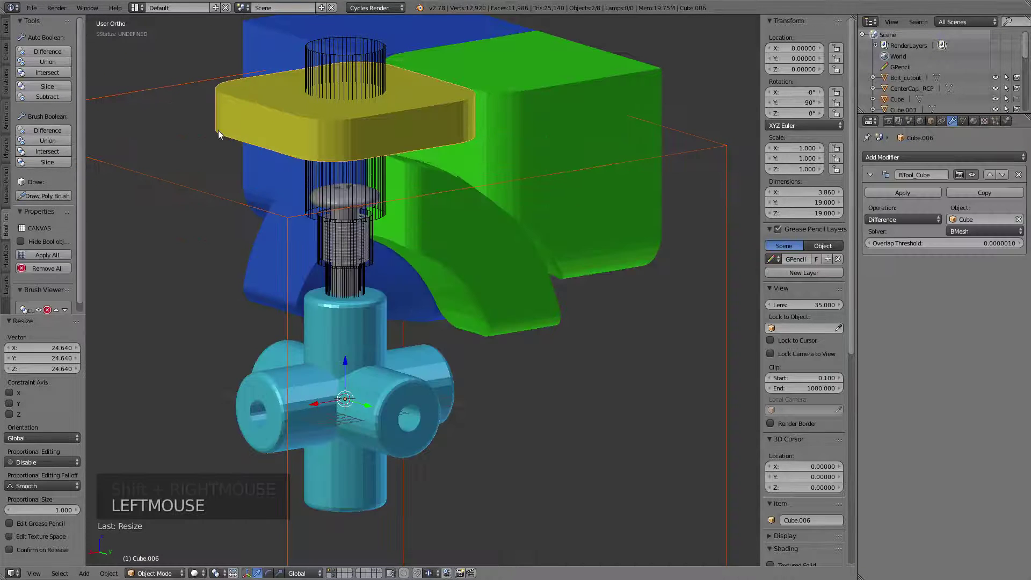
- Reselect the trimmed yellow piece alone and duplicate it as Cube.001
middle_click(357, 200)
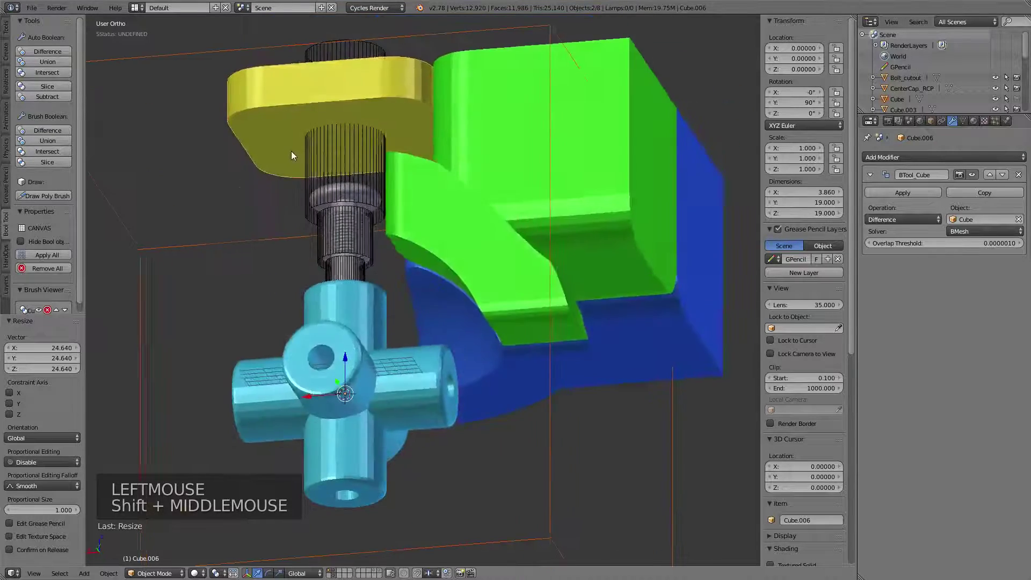
right_click(260, 127)
right_click(262, 127)
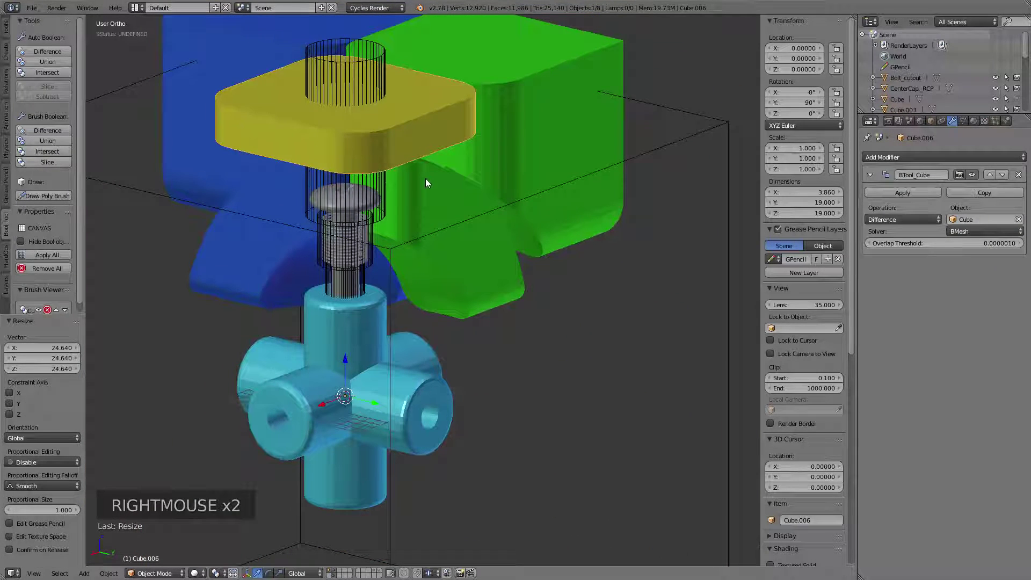
key(shift+d)
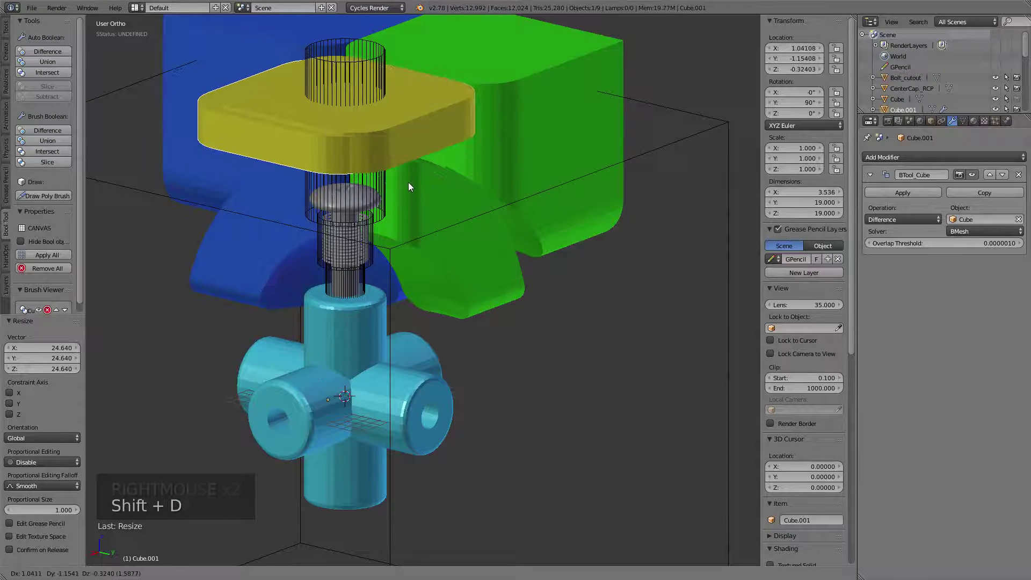
- Set the duplicate's BTool_Cube operation to Intersect so the piece splits into cap and stem
click(887, 220)
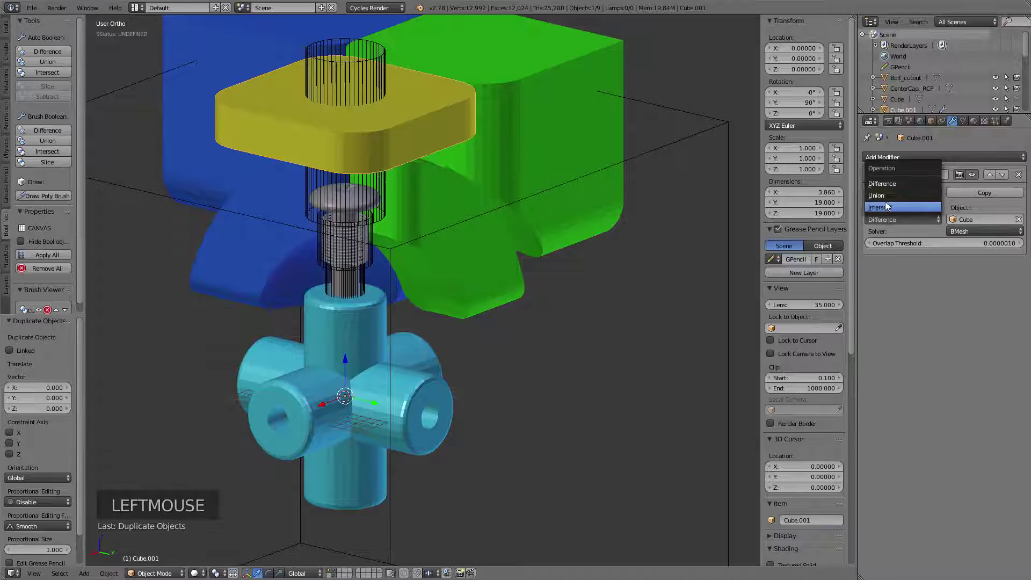
right_click(407, 135)
right_click(436, 182)
right_click(428, 138)
right_click(434, 180)
right_click(436, 138)
right_click(443, 181)
right_click(430, 130)
right_click(443, 167)
- Check the cap and stem parts, clear the selection and select the Bolt_cutout cylinder
middle_click(483, 201)
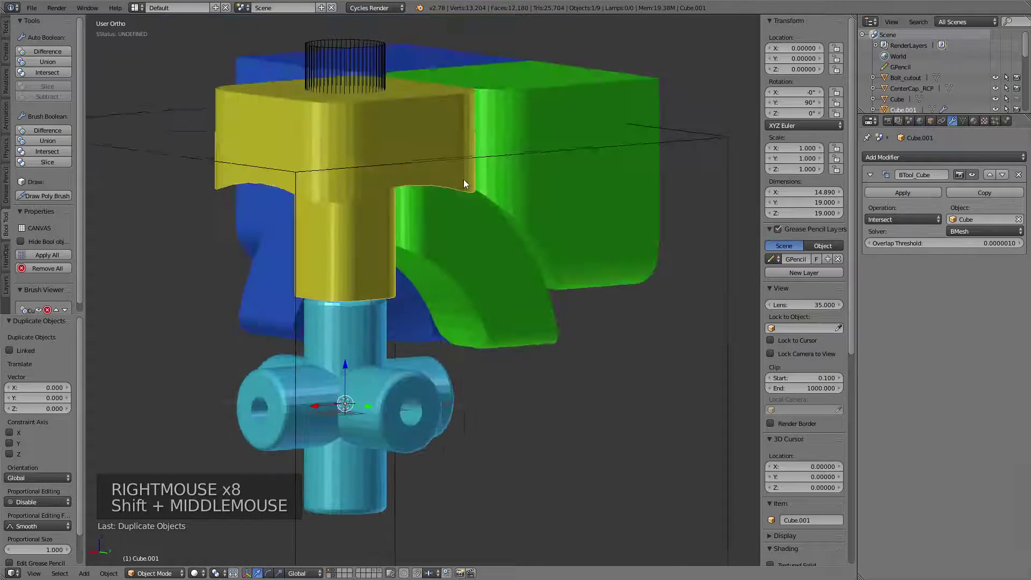
right_click(406, 122)
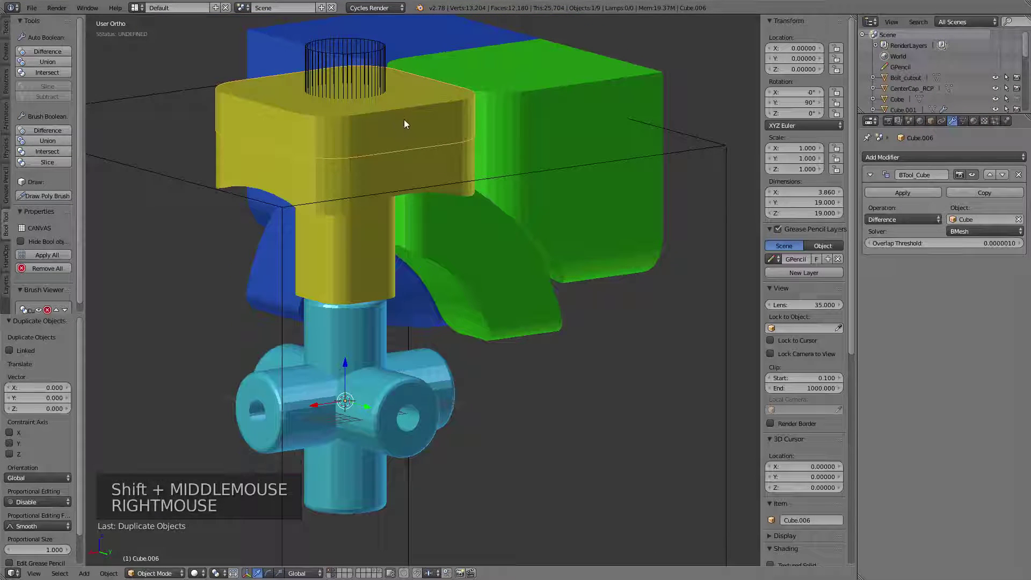
key(h)
middle_click(364, 172)
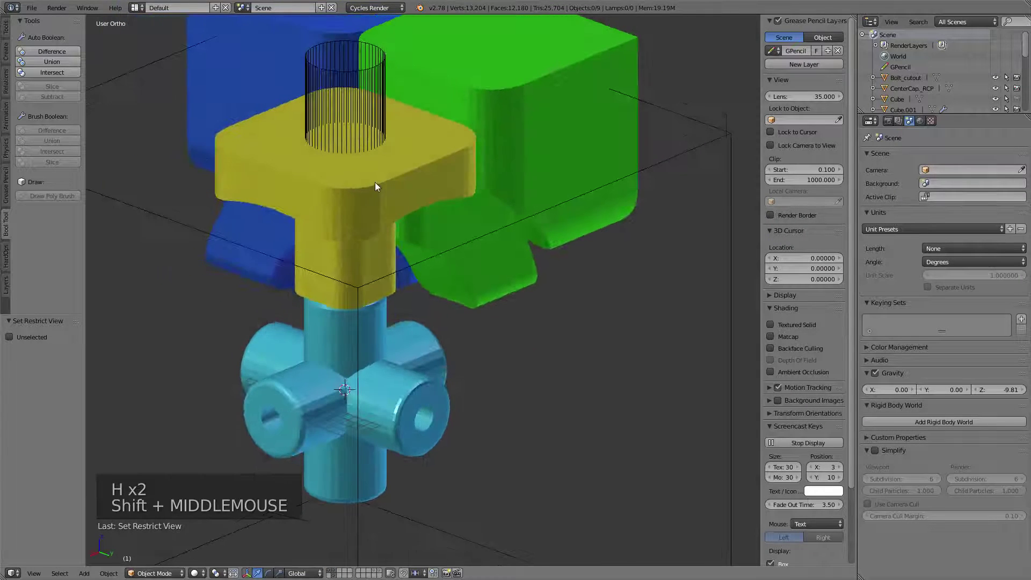
right_click(355, 80)
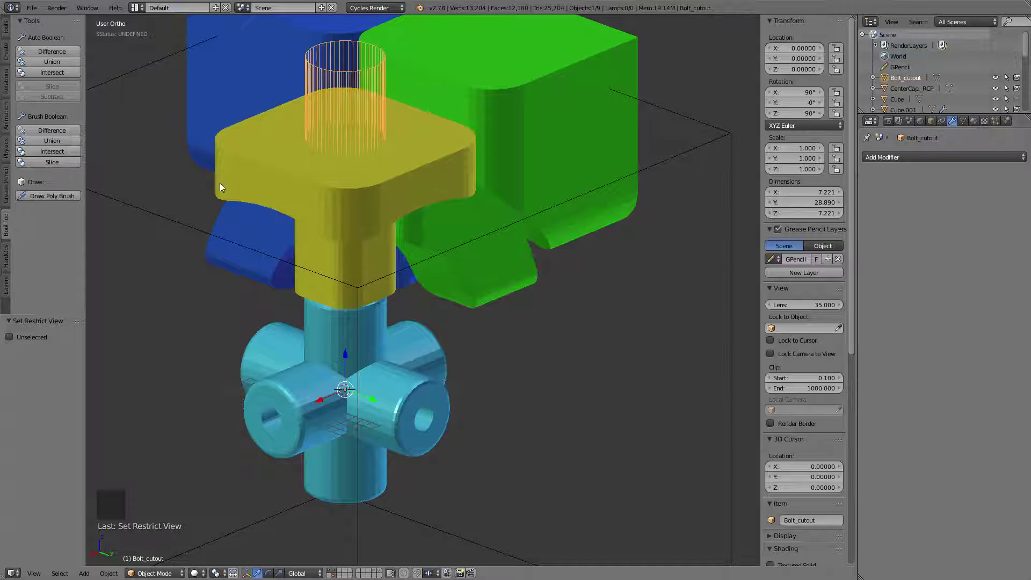
- Bore the bolt hole by a Difference boolean of Bolt_cutout on Cube.001, checked in wireframe
right_click(220, 185)
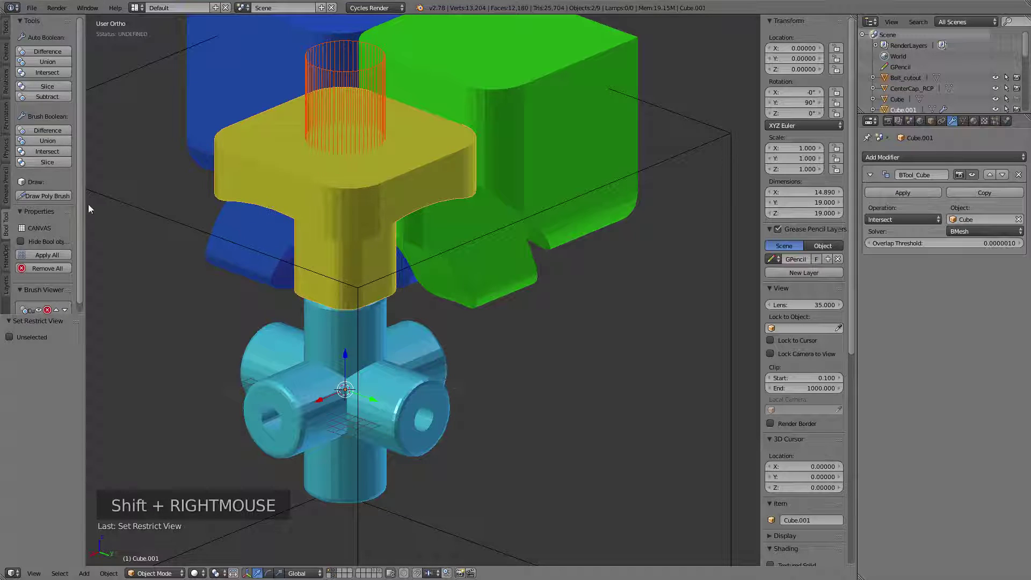
click(52, 130)
middle_click(381, 162)
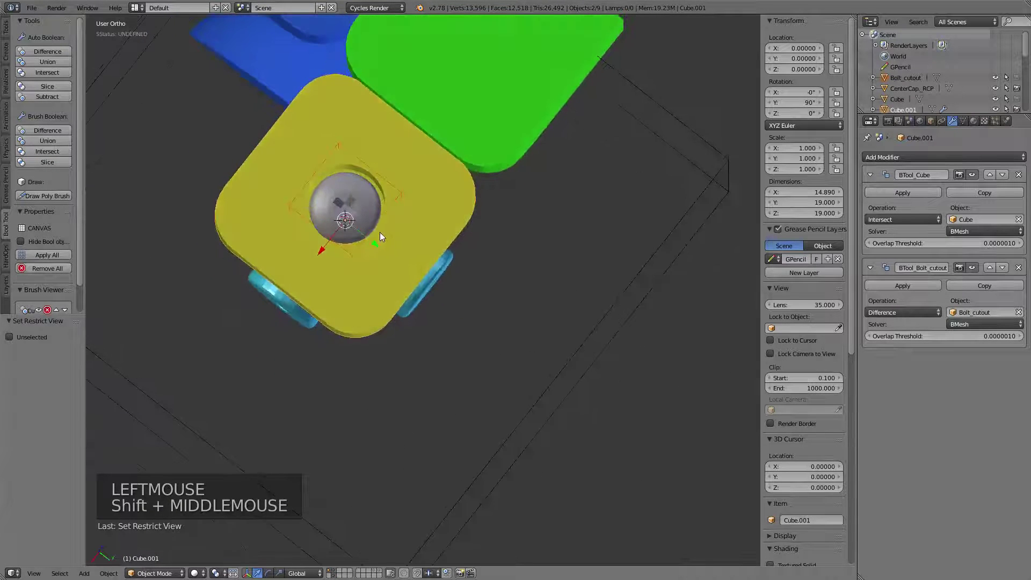
key(z)
middle_click(430, 241)
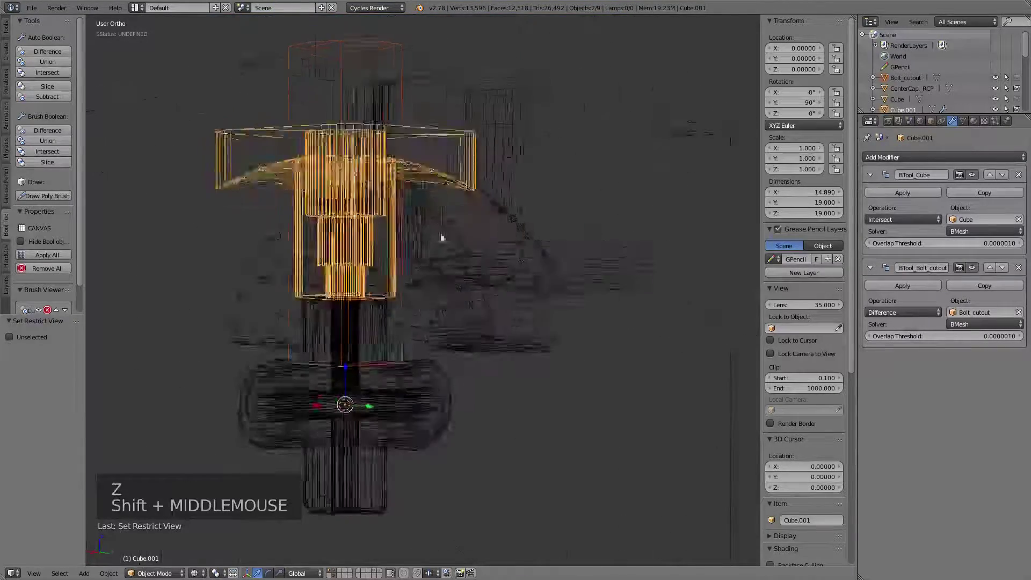
key(z)
- Inspect the hole around the piece, unhide everything and select the thin top slice
middle_click(402, 224)
middle_click(422, 269)
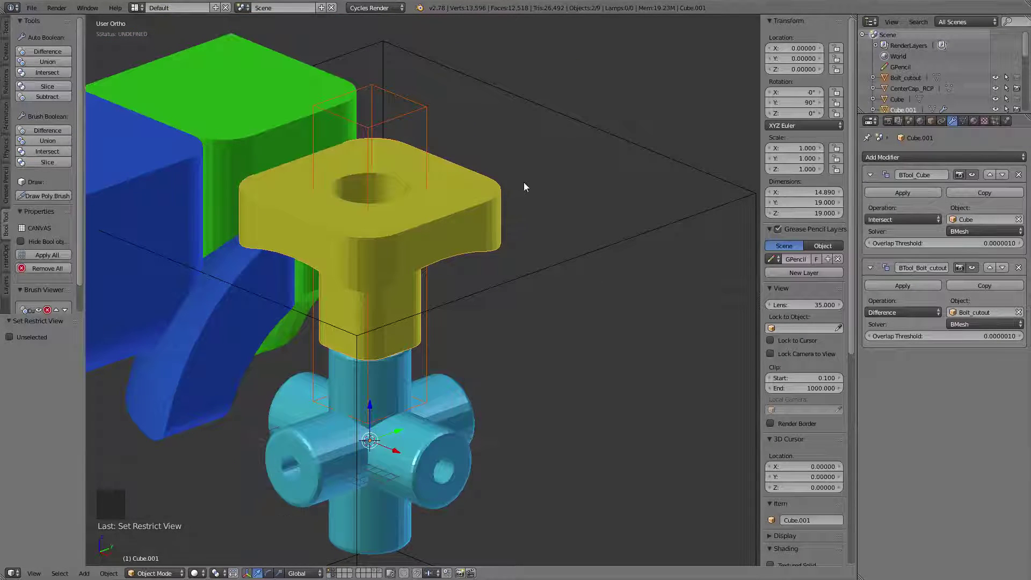
middle_click(538, 184)
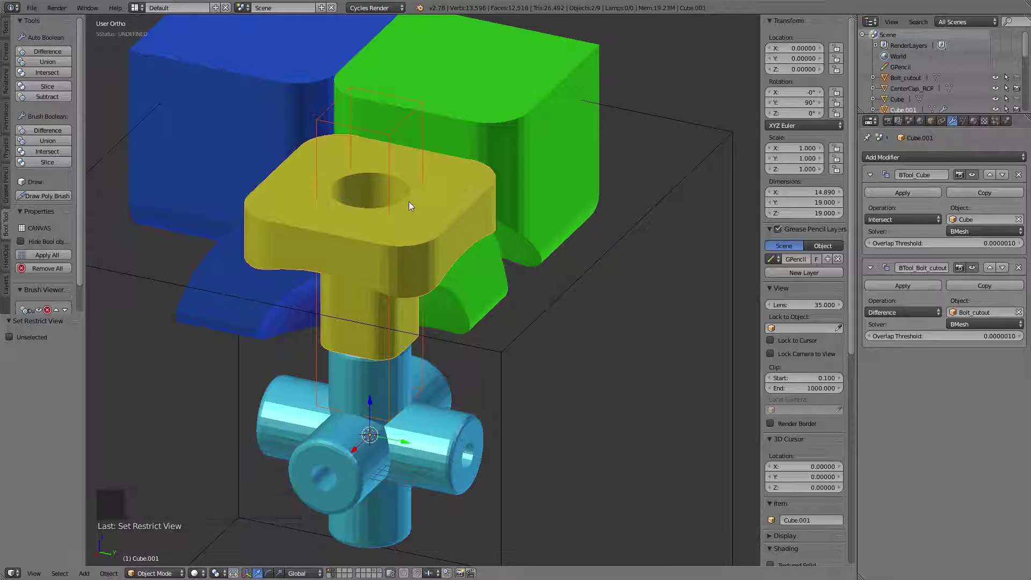
key(alt+h)
right_click(437, 189)
- Apply the BTool modifiers on the top slice and both cutouts on the yellow centre piece
middle_click(472, 233)
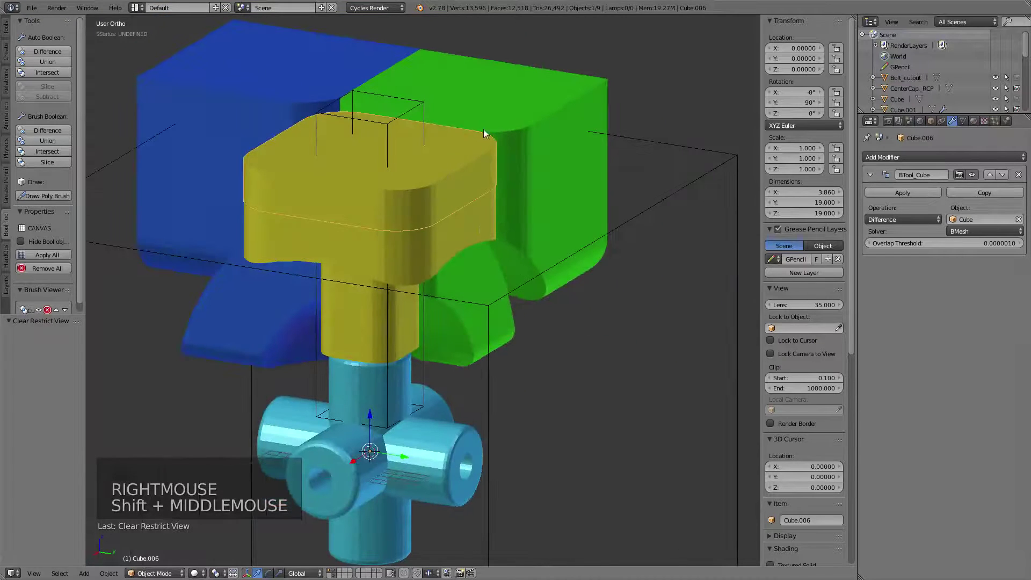
click(891, 196)
right_click(467, 227)
click(906, 196)
click(880, 200)
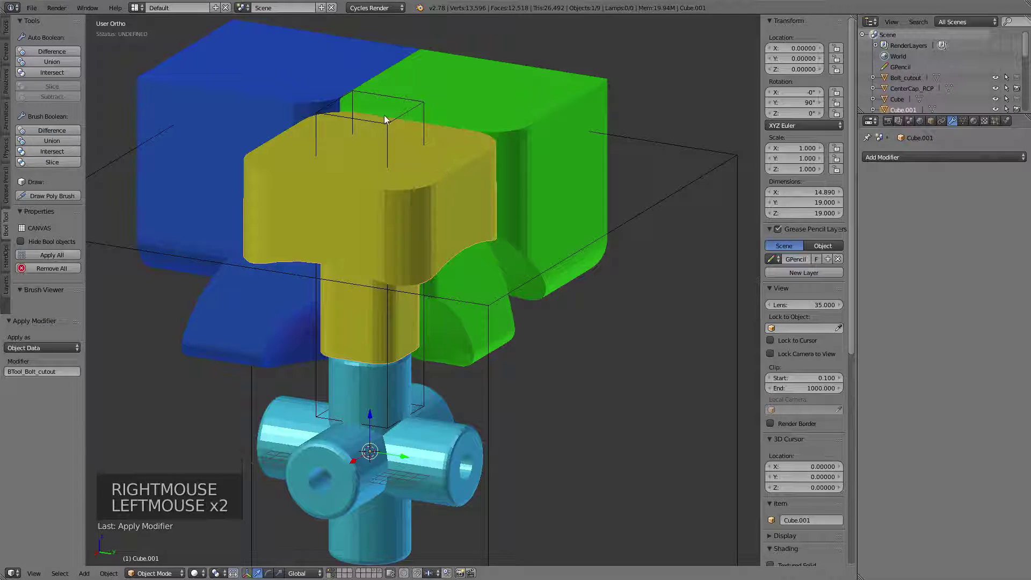
- Hide the bolt cutout helper and look over the clean bolt hole in the cap from above
right_click(388, 123)
right_click(389, 127)
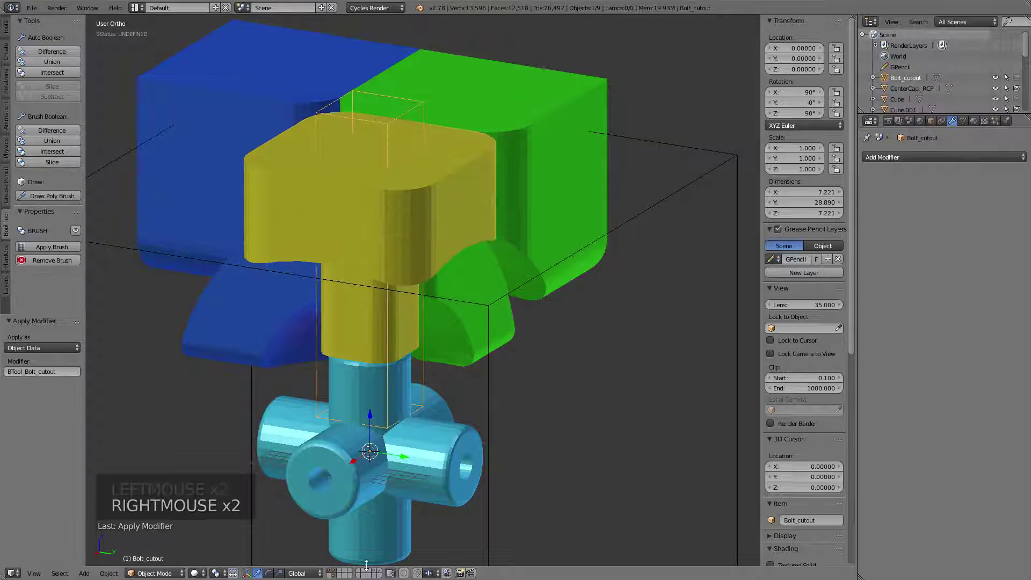
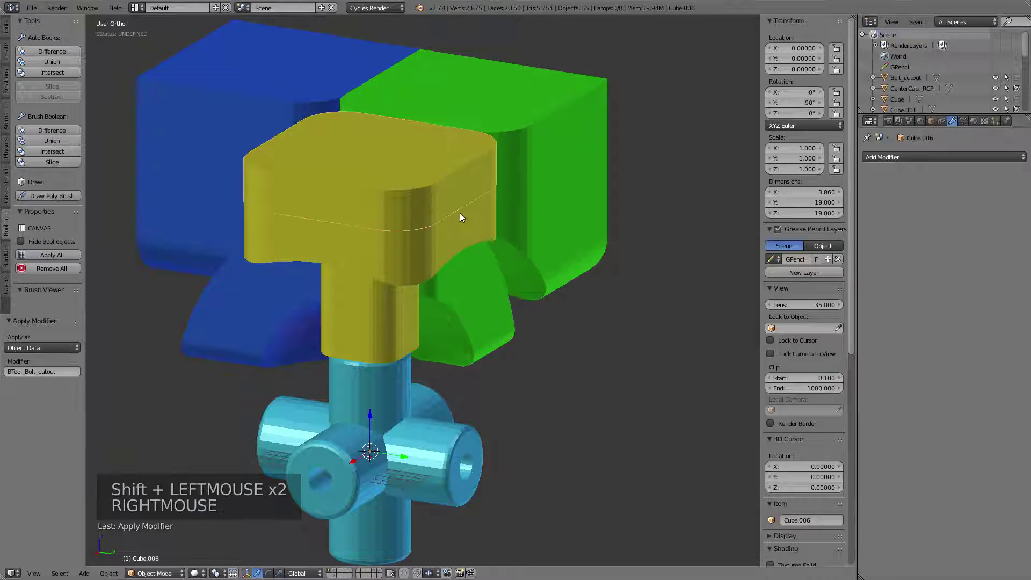
key(h)
middle_click(415, 241)
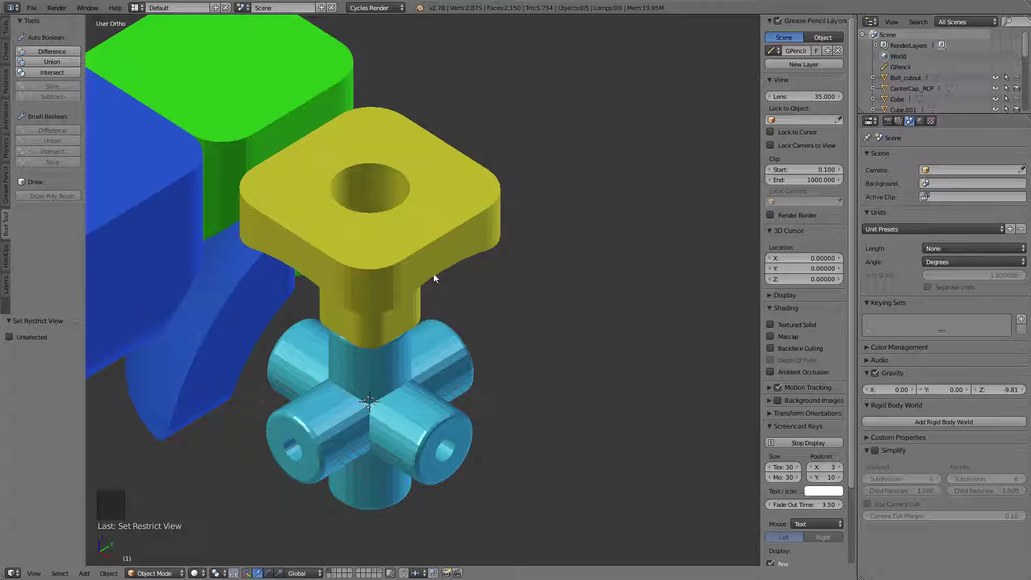
middle_click(550, 299)
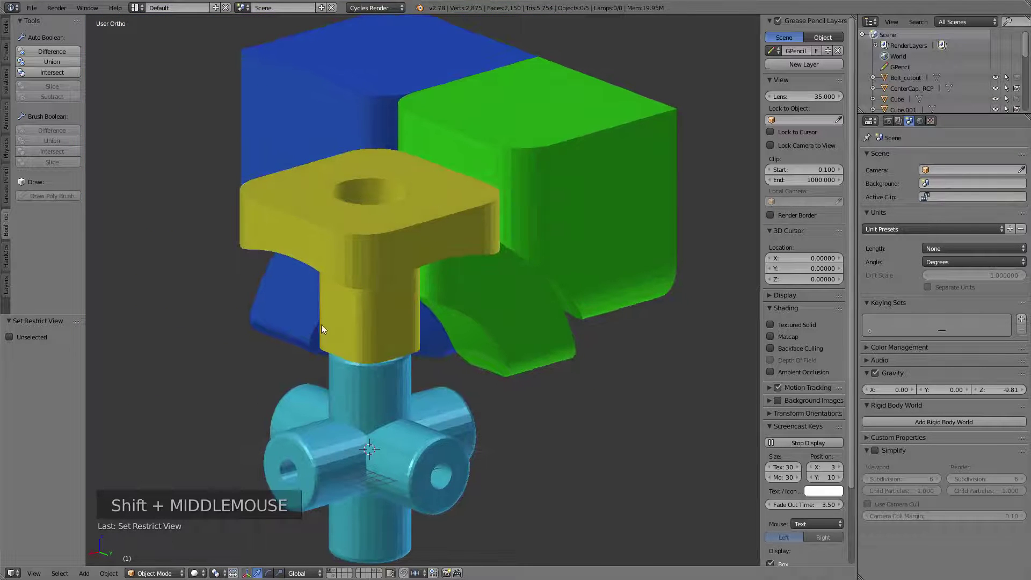
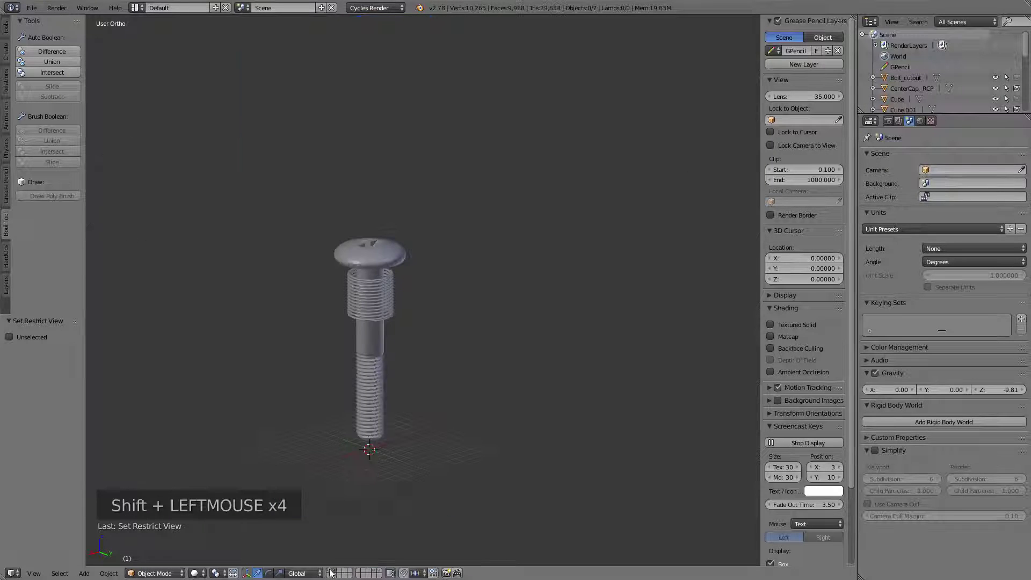
- Switch layers to show the reference centre cap CenterCap_RCP and its grey base
click(330, 573)
click(338, 575)
middle_click(546, 330)
scroll(down, 3)
middle_click(459, 304)
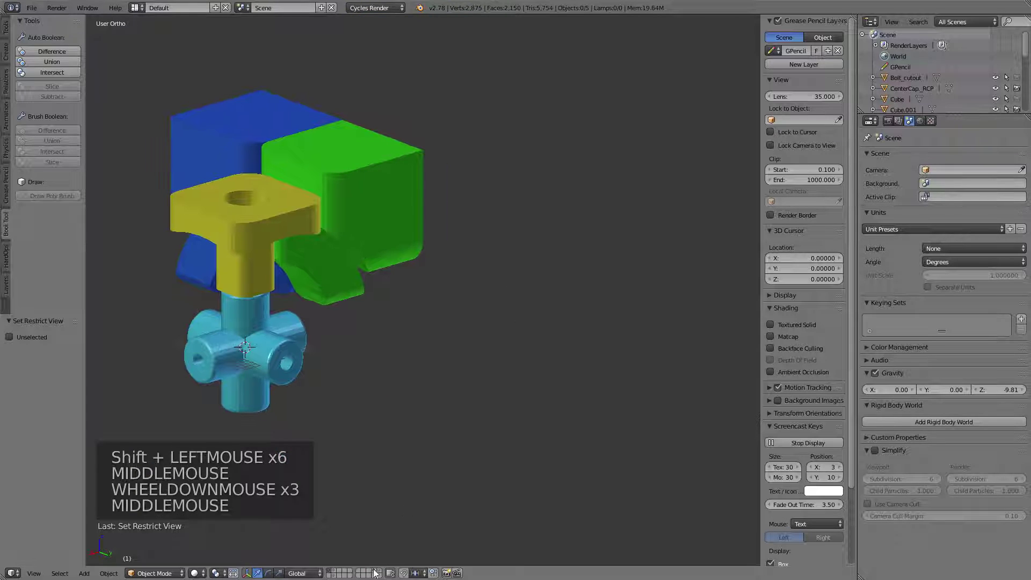
click(377, 575)
middle_click(328, 262)
scroll(up, 3)
middle_click(435, 264)
middle_click(409, 333)
scroll(up, 3)
- Lift CenterCap_RCP up to Z 12.27 off its base and orbit to check how cap fits base
right_click(431, 237)
middle_click(399, 288)
key(g)
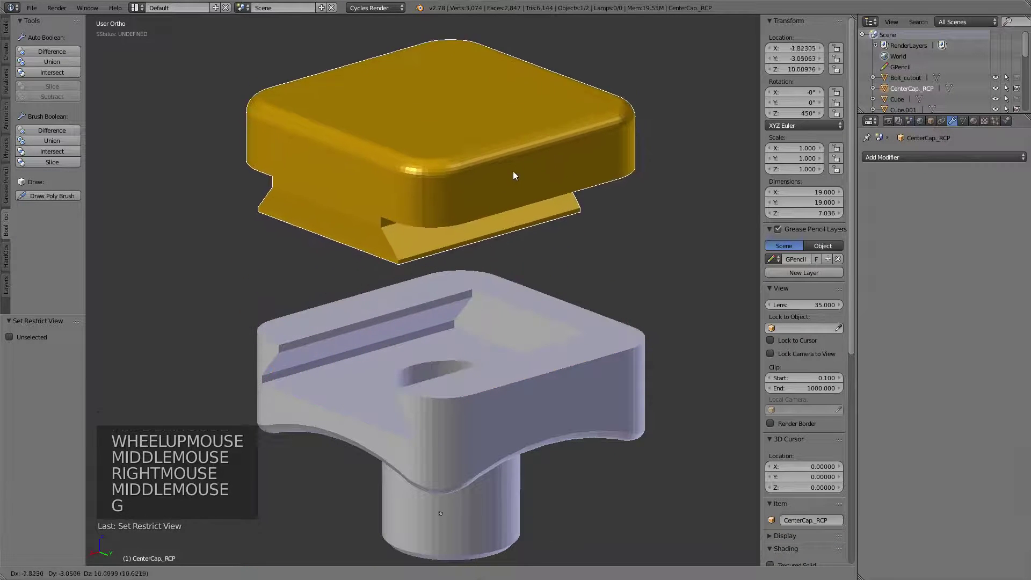
middle_click(396, 197)
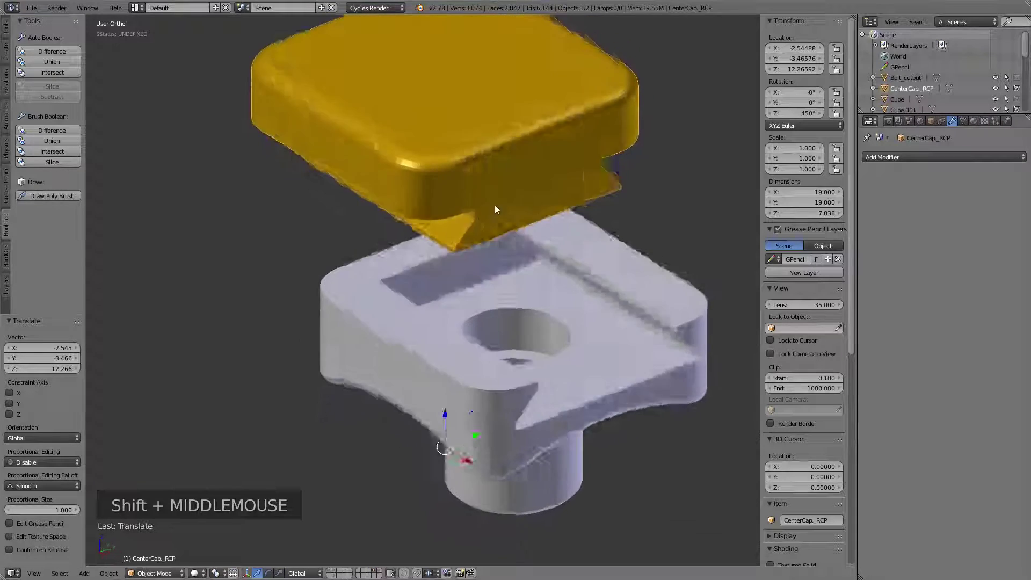
middle_click(486, 307)
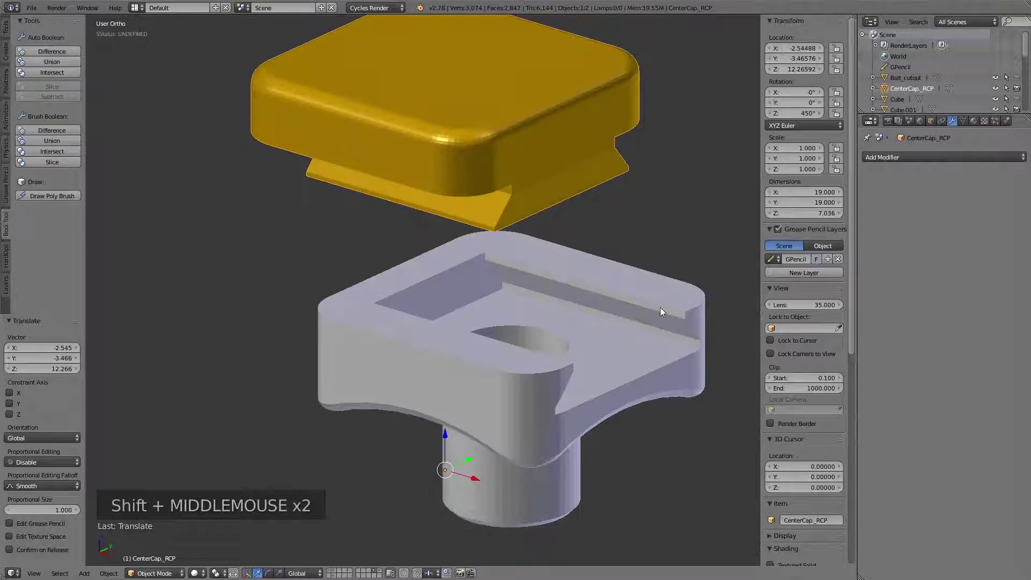
middle_click(604, 363)
middle_click(567, 341)
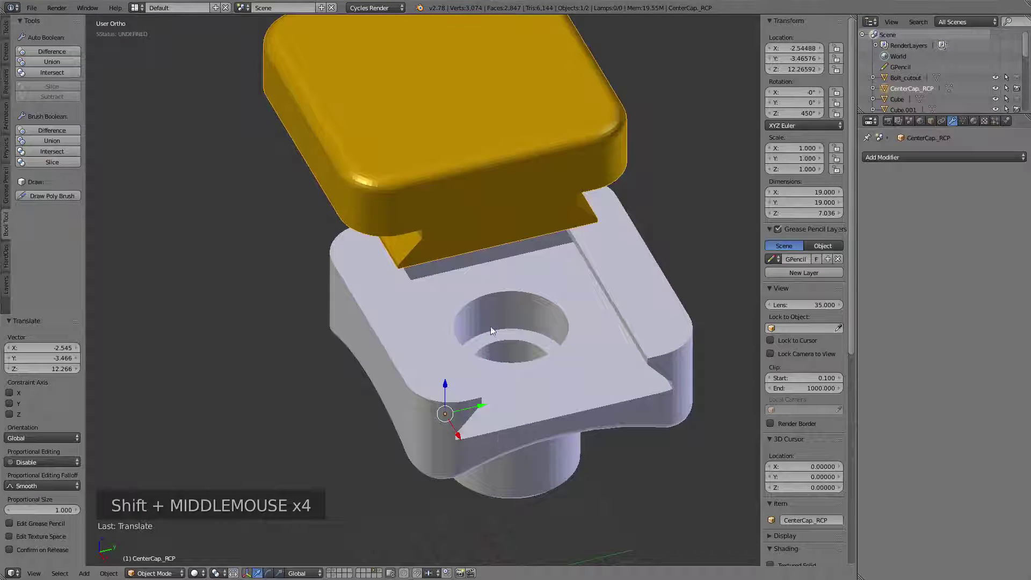
middle_click(496, 344)
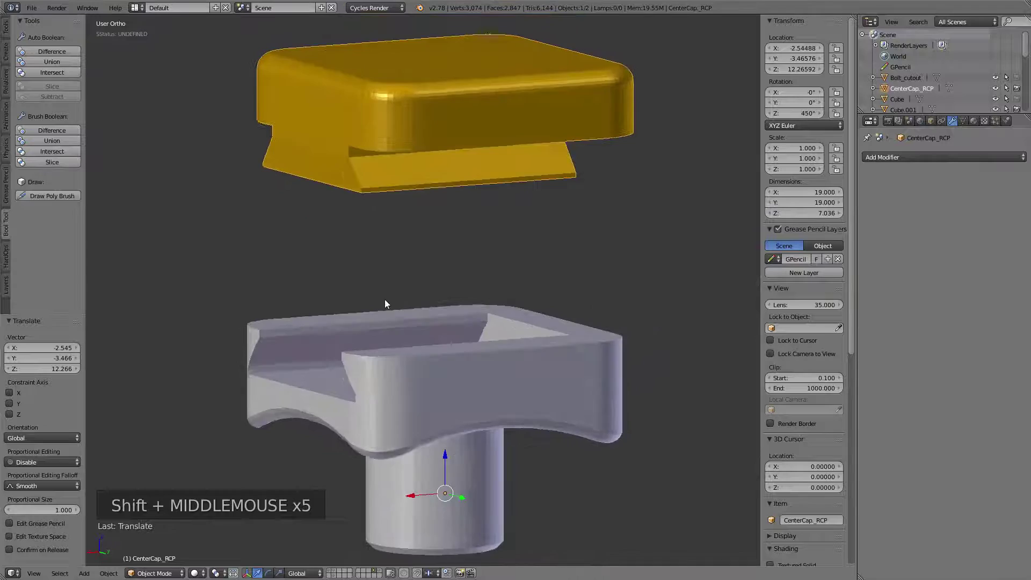
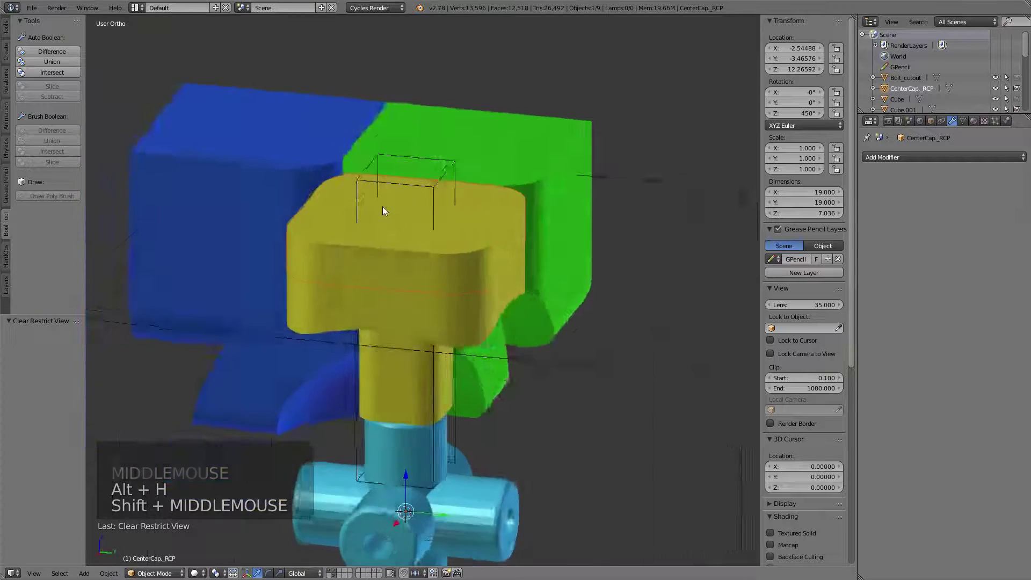
- Select the large bounding cube among the pieces and delete it
middle_click(514, 229)
scroll(down, 3)
middle_click(502, 192)
middle_click(507, 218)
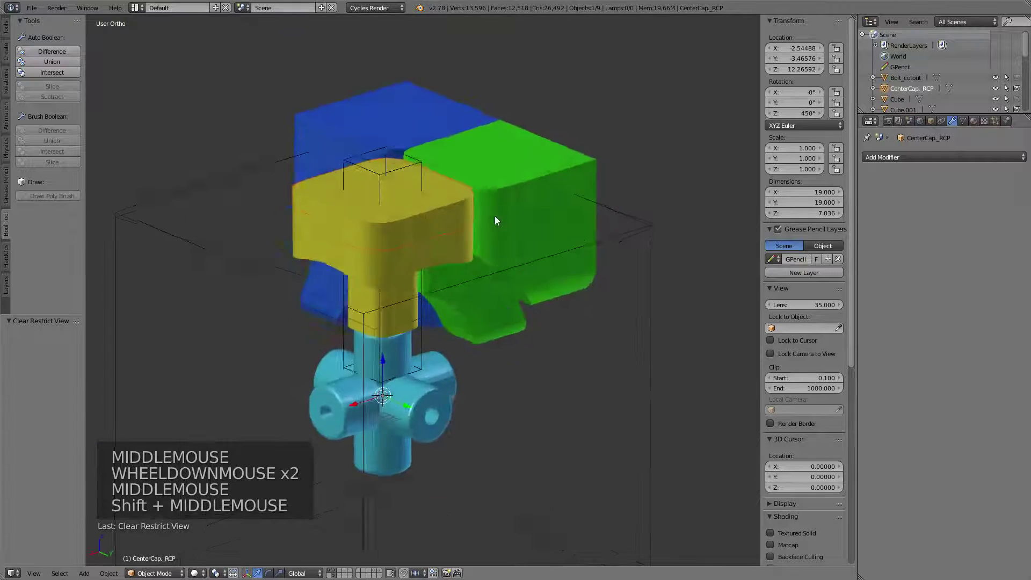
right_click(449, 219)
right_click(450, 248)
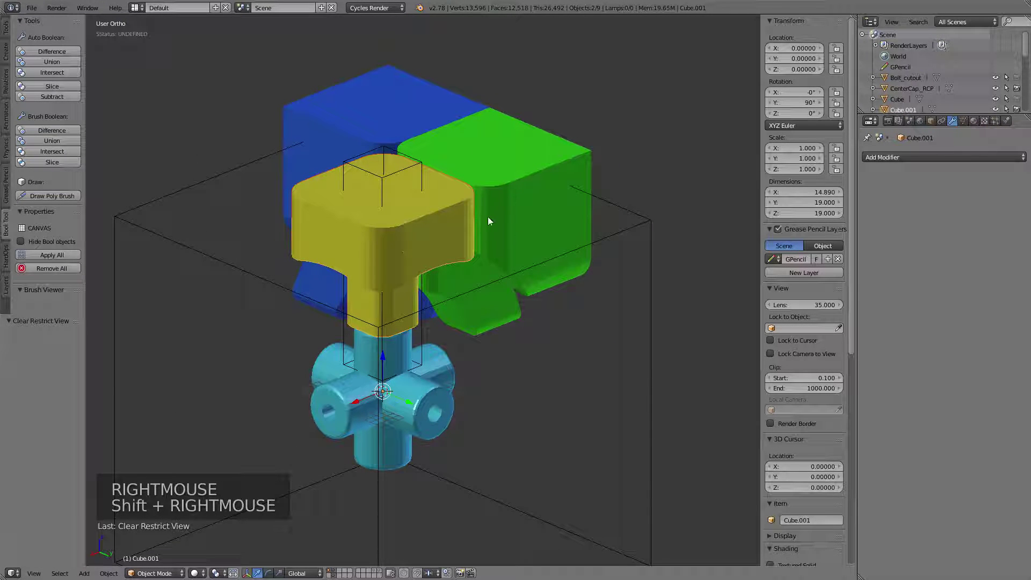
right_click(561, 251)
right_click(399, 121)
middle_click(315, 173)
right_click(653, 219)
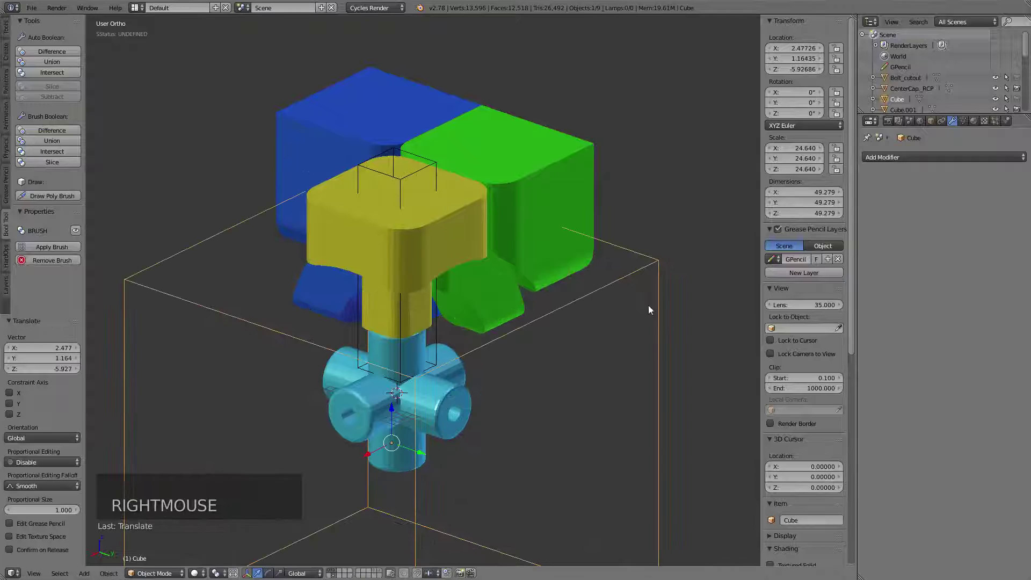
key(x)
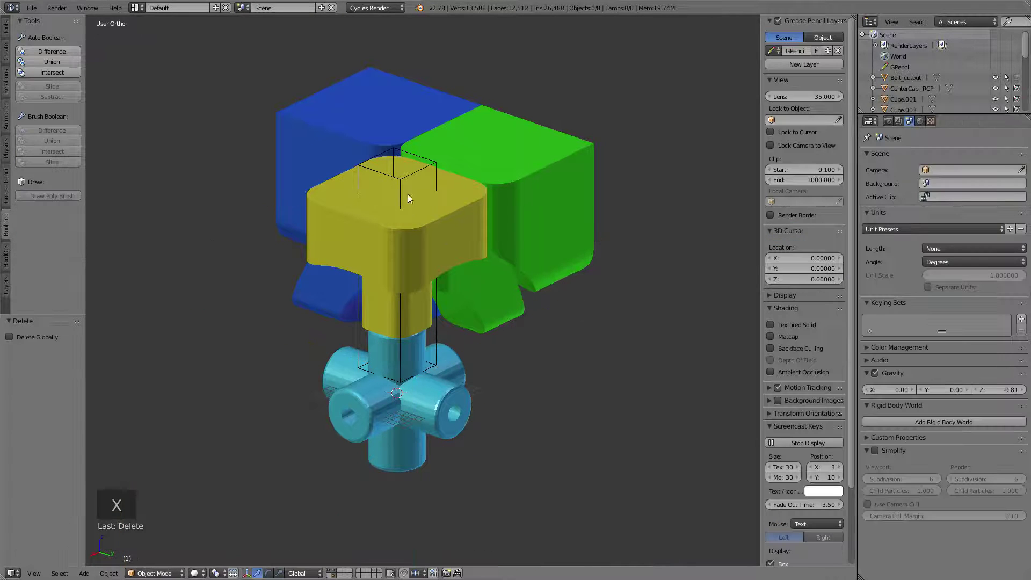
- Delete the Bolt_cutout helper, show wireframe and switch to the bolt's layer
right_click(410, 178)
key(x)
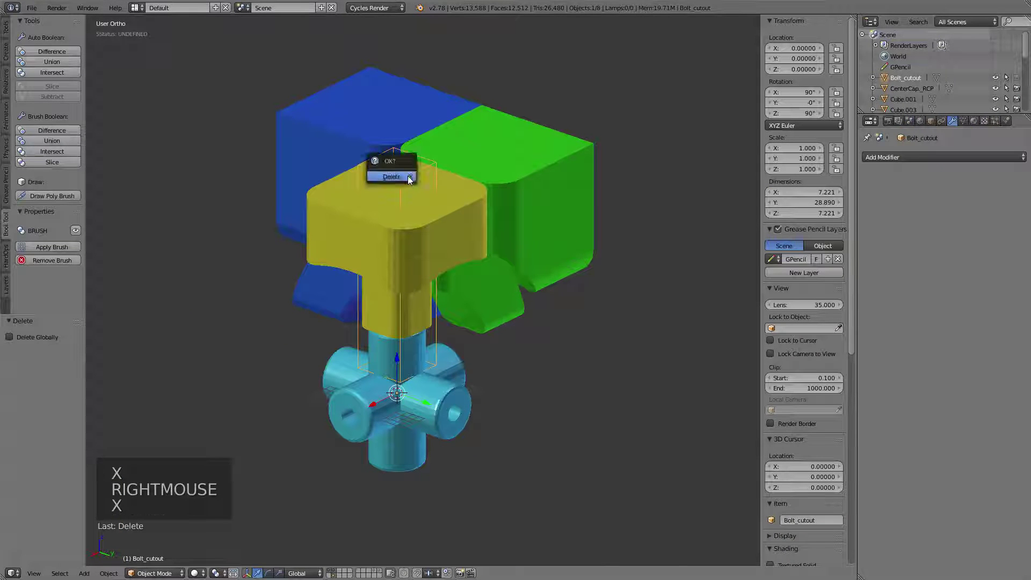
right_click(404, 236)
key(z)
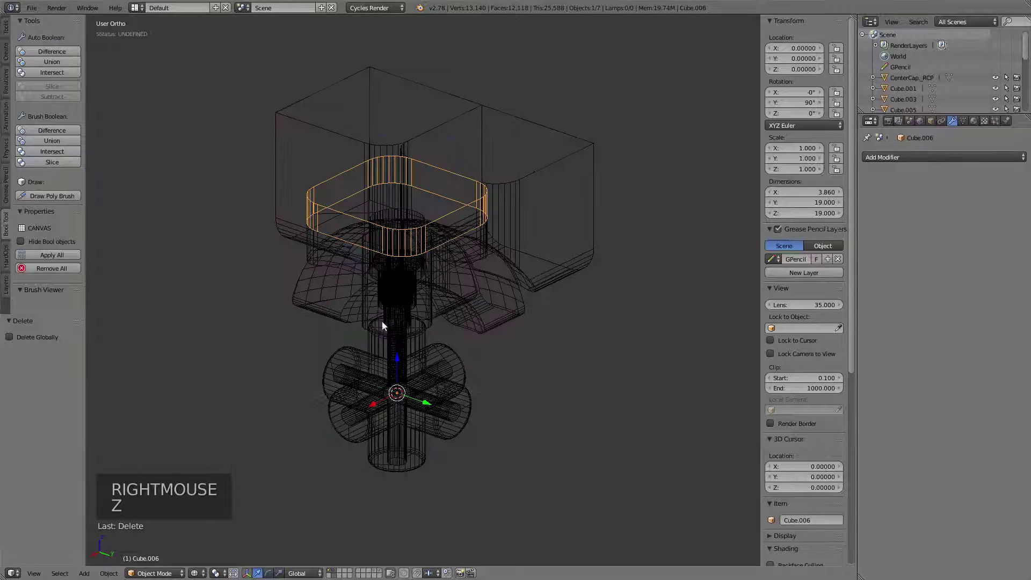
click(338, 575)
right_click(396, 270)
- Return to the cube pieces layer in solid shading and select the green edge piece
right_click(417, 295)
key(x)
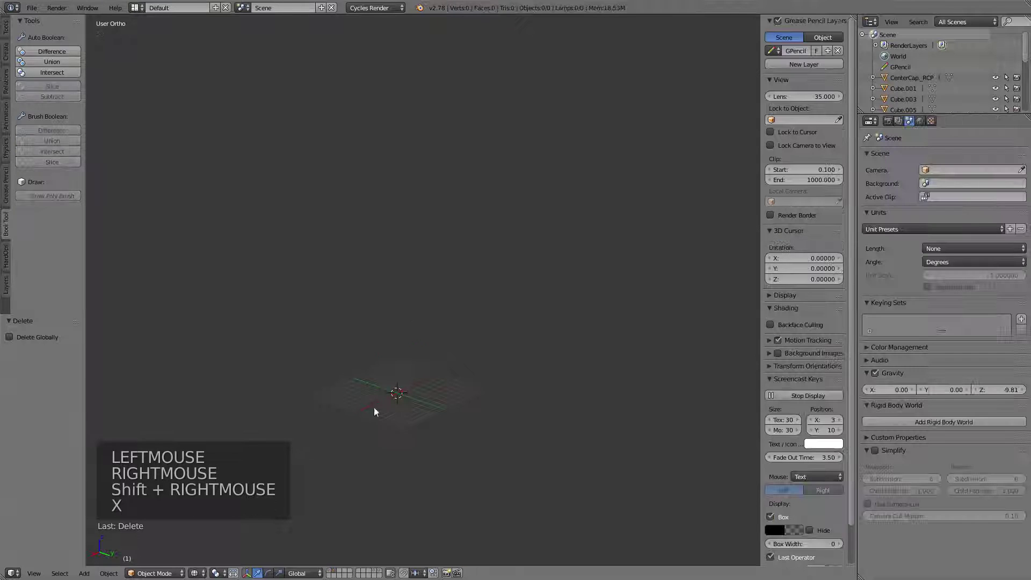
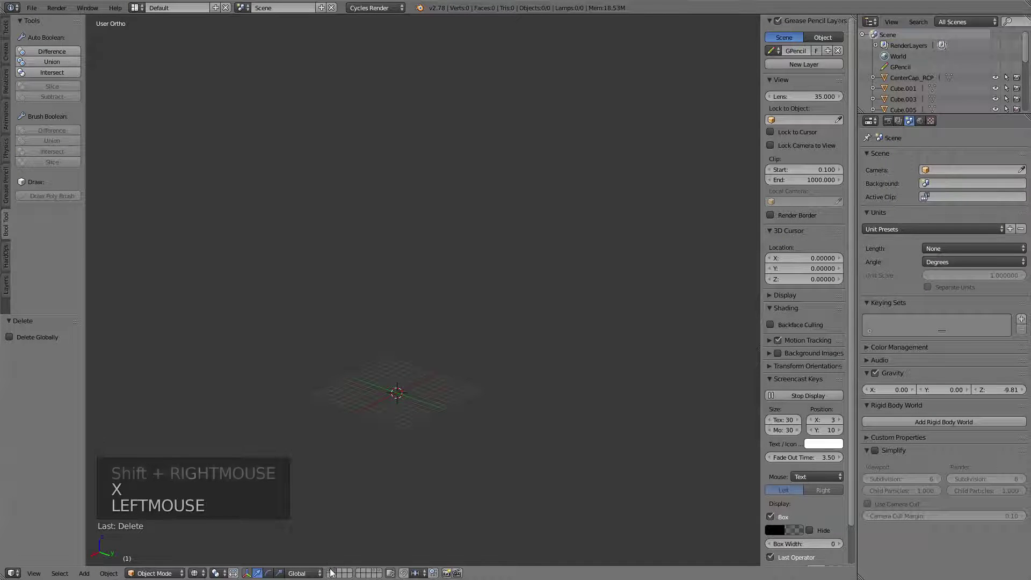
click(334, 571)
key(z)
middle_click(443, 280)
right_click(534, 127)
middle_click(592, 239)
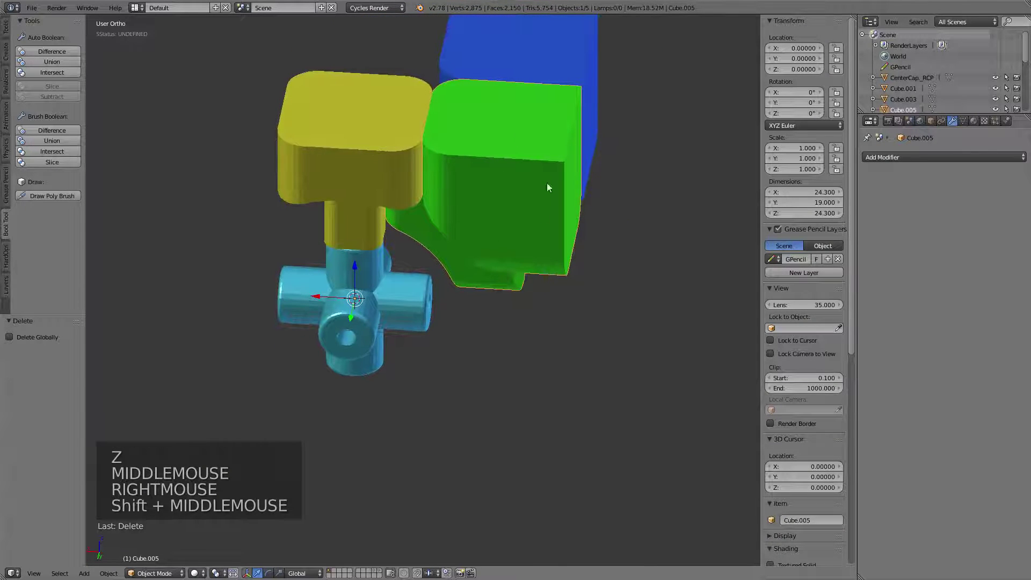
- Select all five cube pieces and apply their location, rotation and scale with Ctrl+A
key(a)
key(a)
middle_click(464, 242)
middle_click(393, 329)
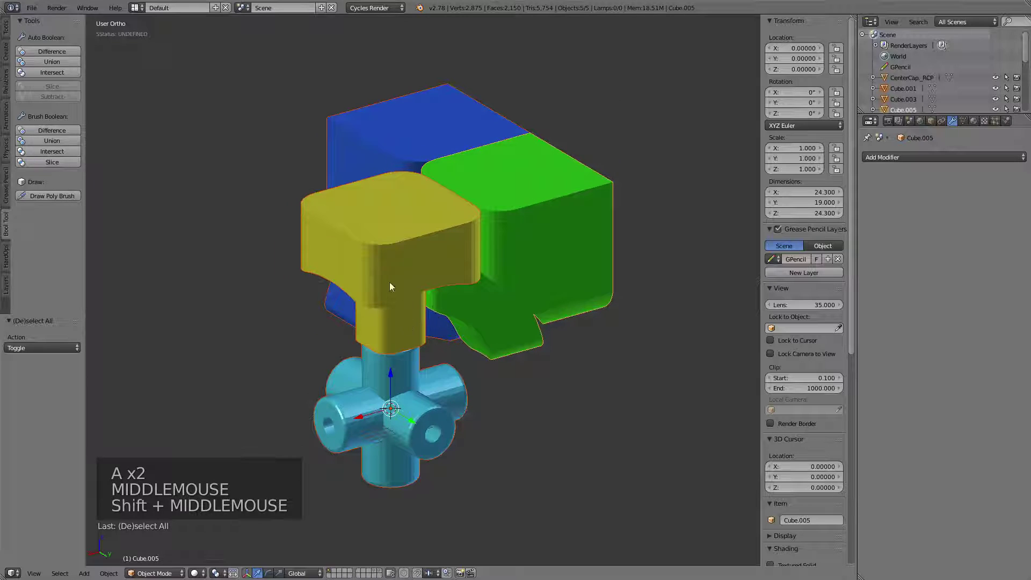
key(ctrl+a)
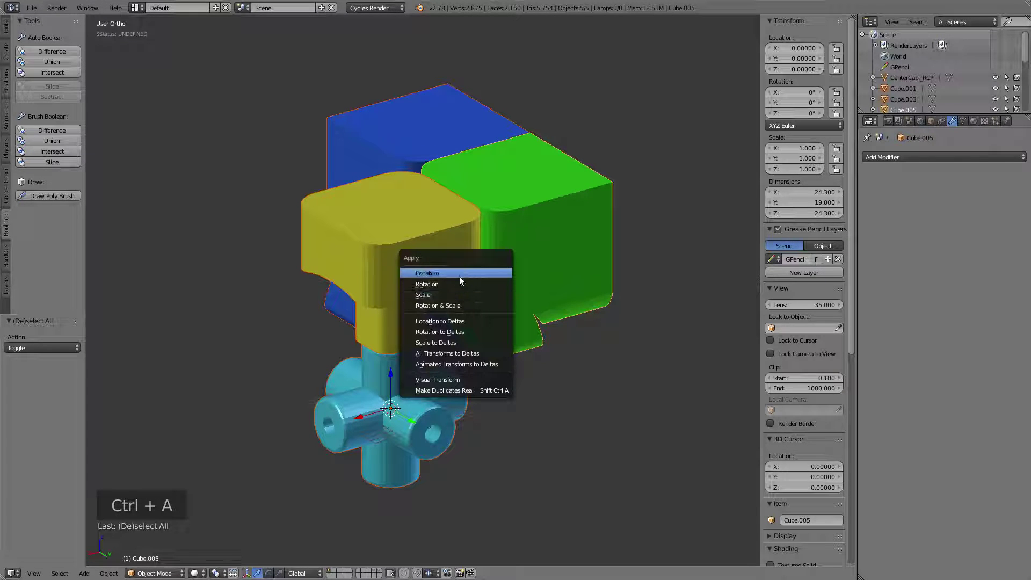
key(ctrl+a)
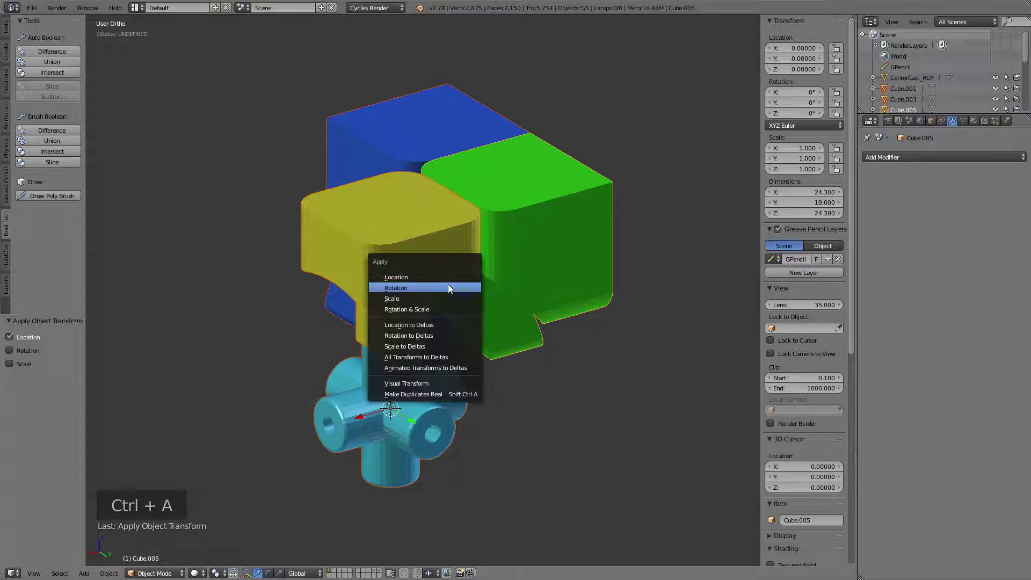
key(ctrl+a)
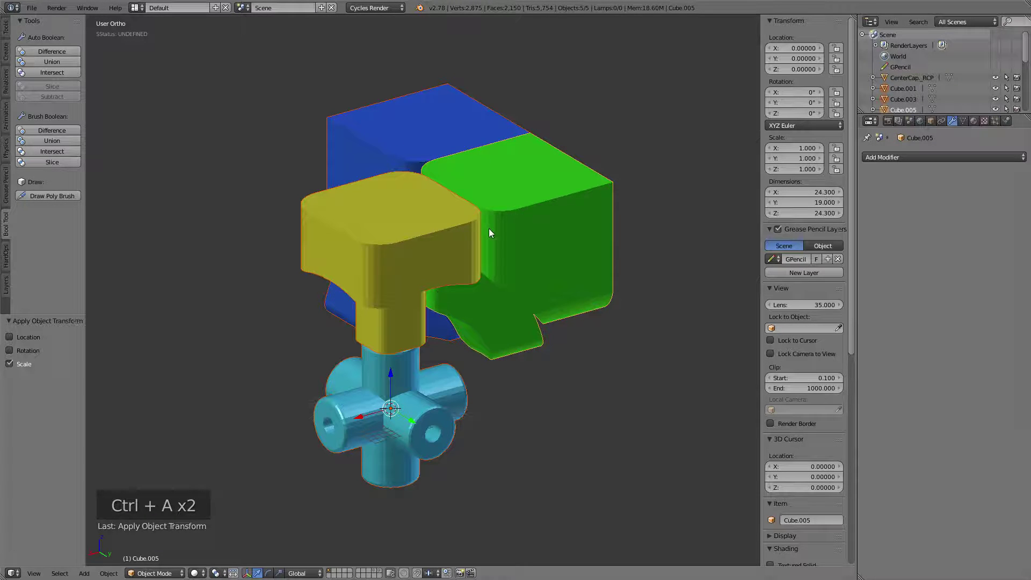
middle_click(492, 234)
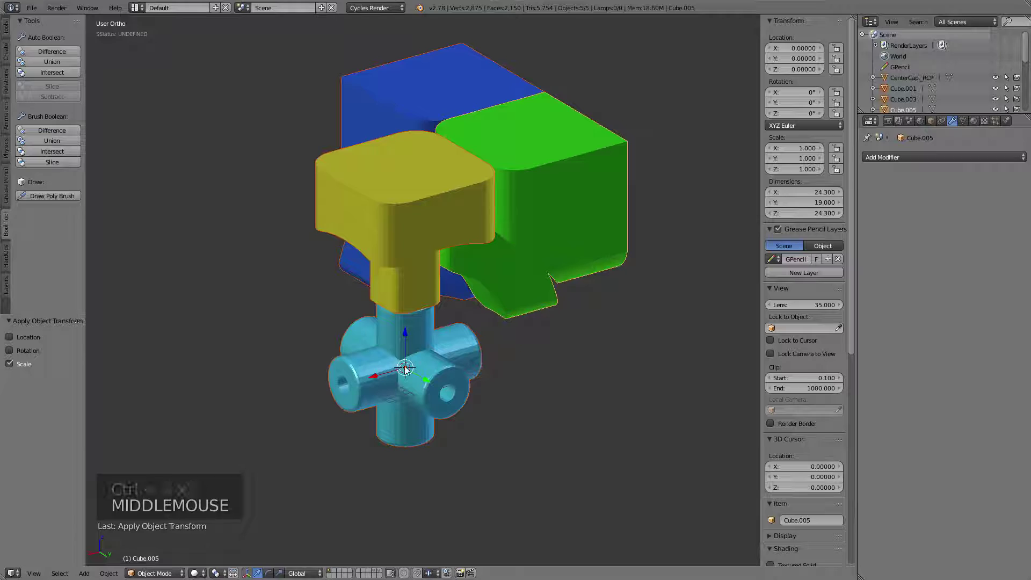
- Duplicate the blue corner piece and rotate the copy 90° about Z into the next corner
right_click(563, 210)
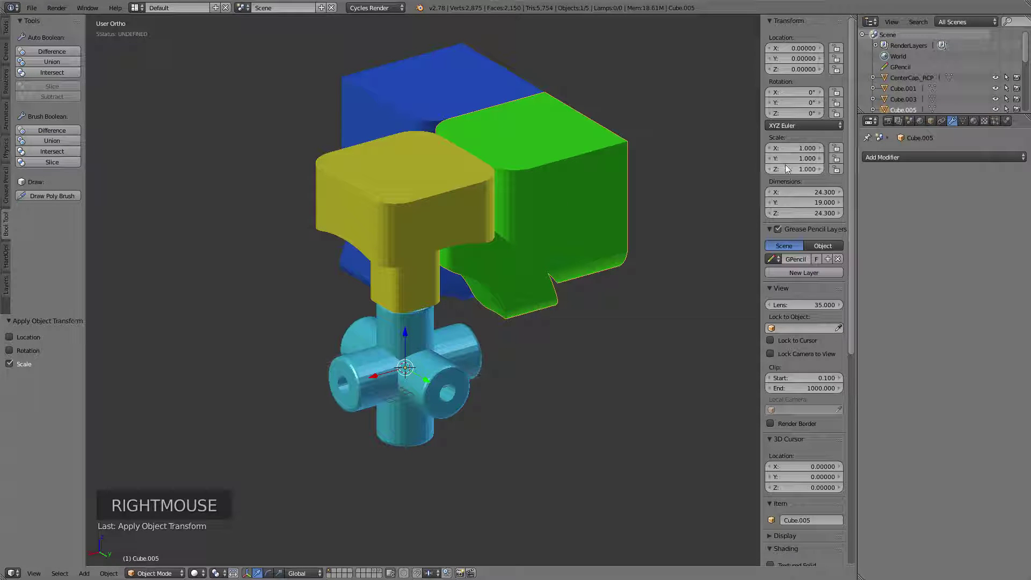
right_click(529, 184)
scroll(down, 3)
middle_click(531, 184)
right_click(536, 186)
middle_click(443, 256)
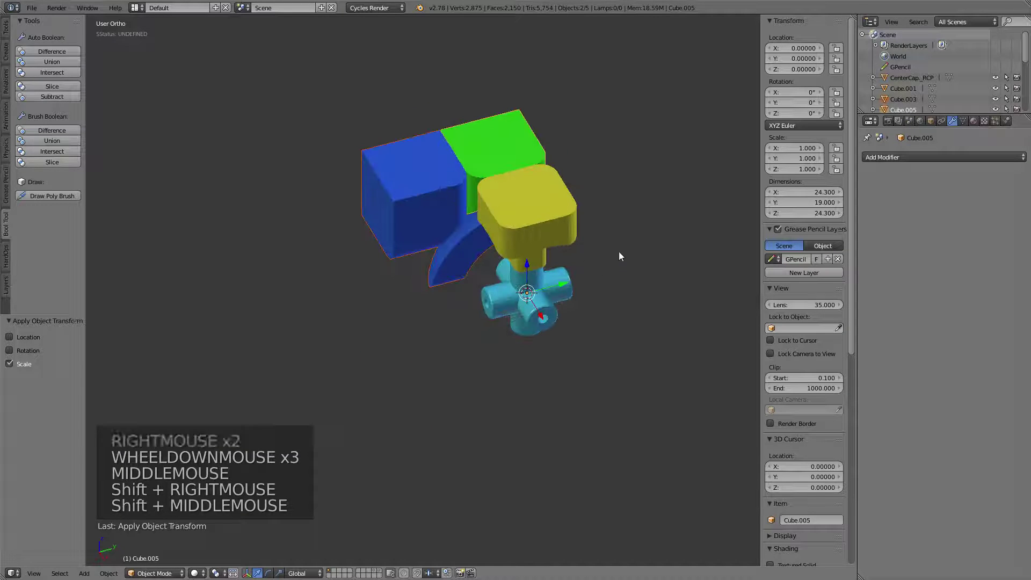
key(shift+d)
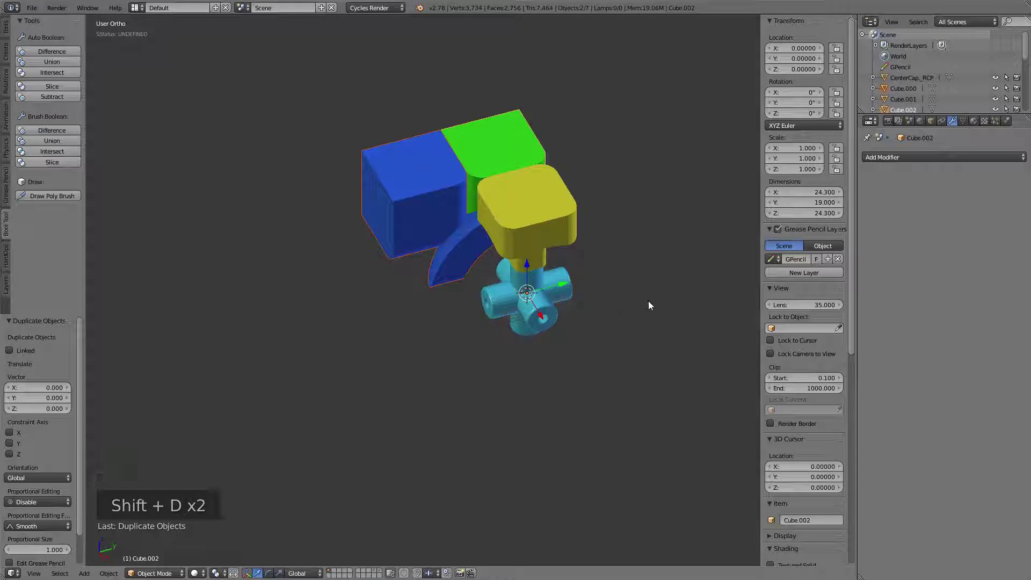
key(r)
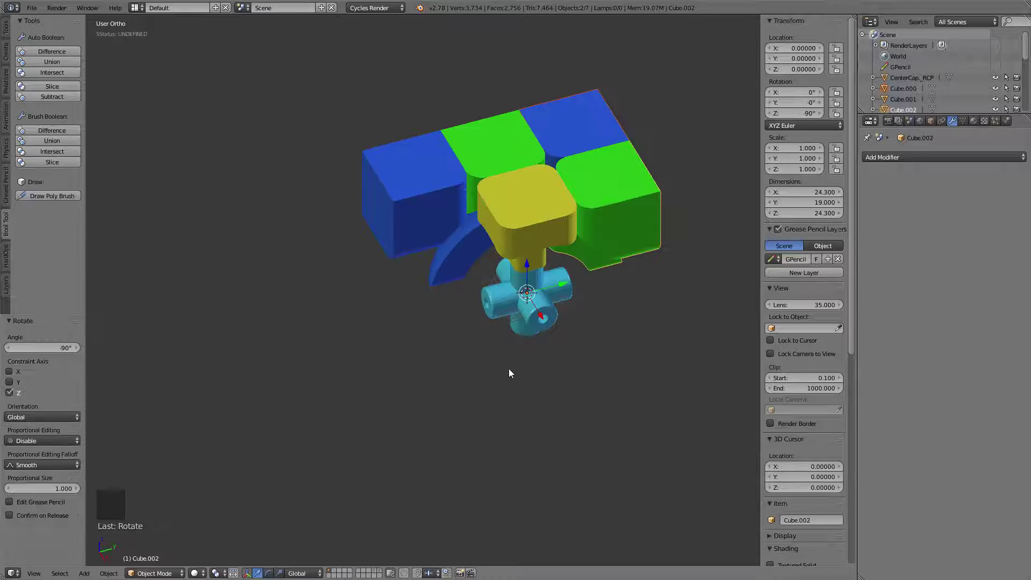
- Duplicate a corner and edge piece together and rotate the copies 180° about Z
right_click(495, 151)
right_click(422, 170)
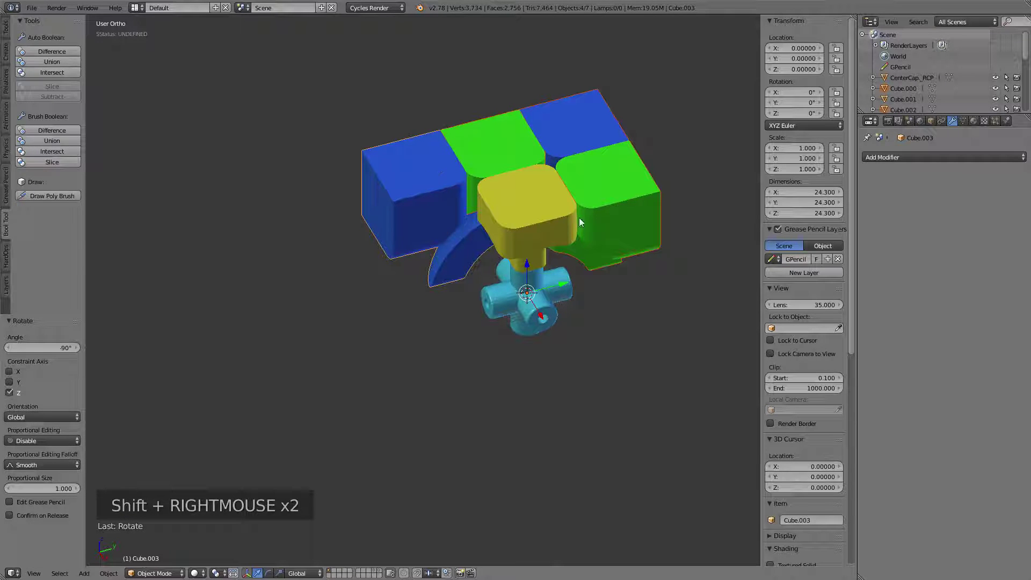
key(shift+d)
key(r)
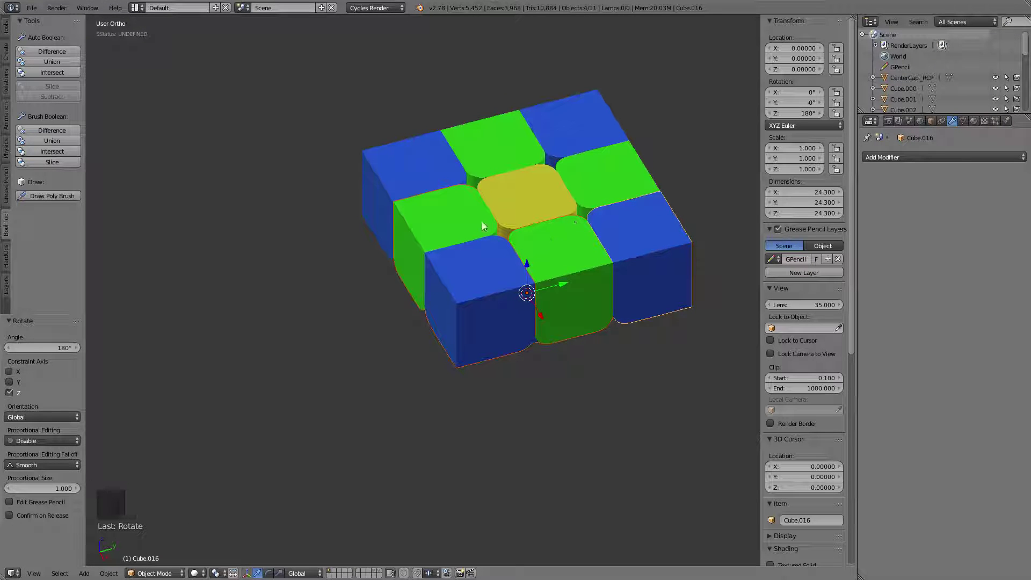
key(z)
key(z)
- Select four top-layer pieces and orbit to see the completed layer's underside
right_click(523, 192)
right_click(610, 177)
right_click(591, 128)
right_click(410, 162)
middle_click(564, 257)
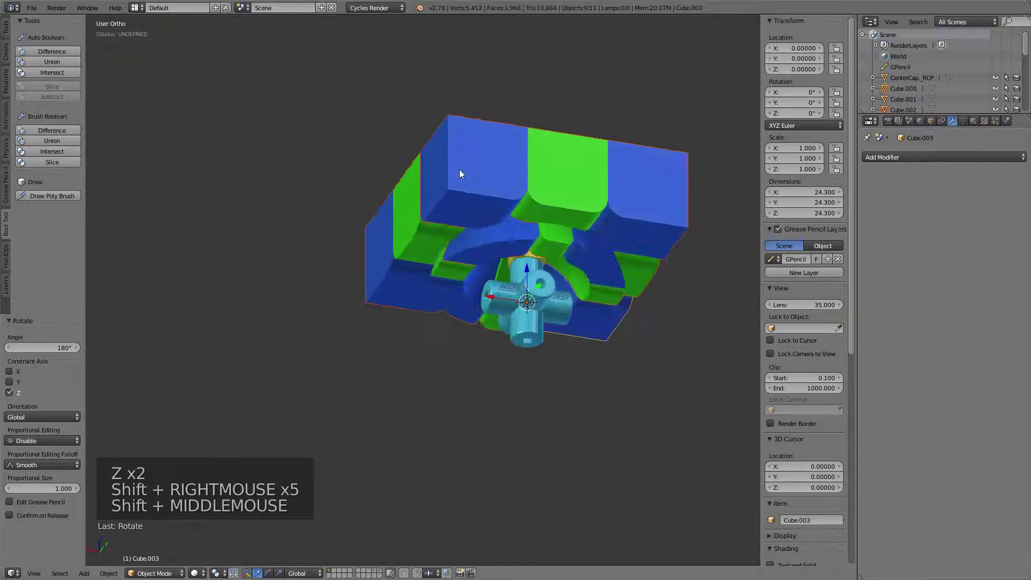
- Duplicate the top layer pieces and flip the copy 180° about X to form the bottom layer
scroll(up, 3)
right_click(745, 159)
middle_click(539, 212)
scroll(down, 3)
middle_click(361, 238)
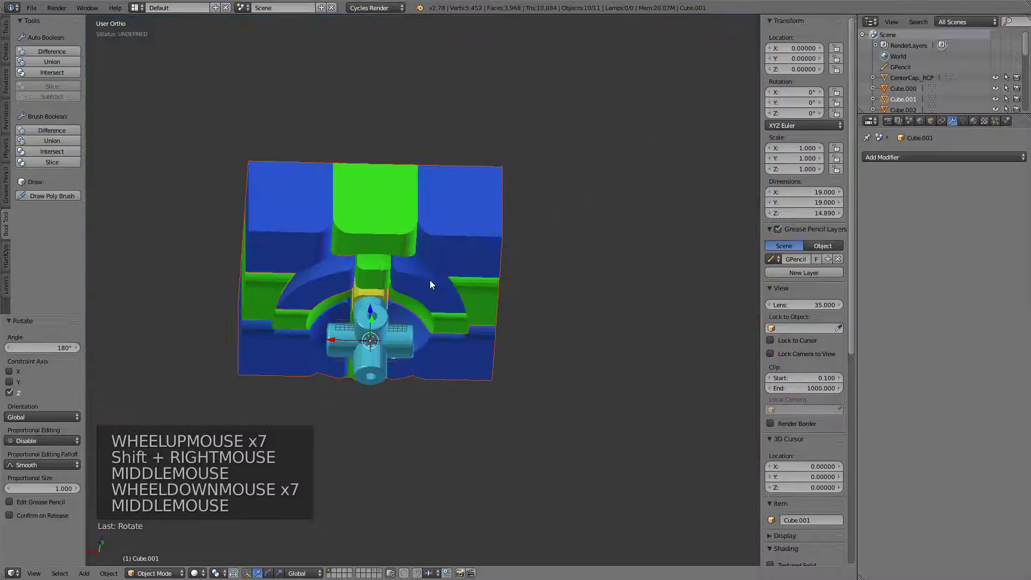
key(g)
middle_click(409, 241)
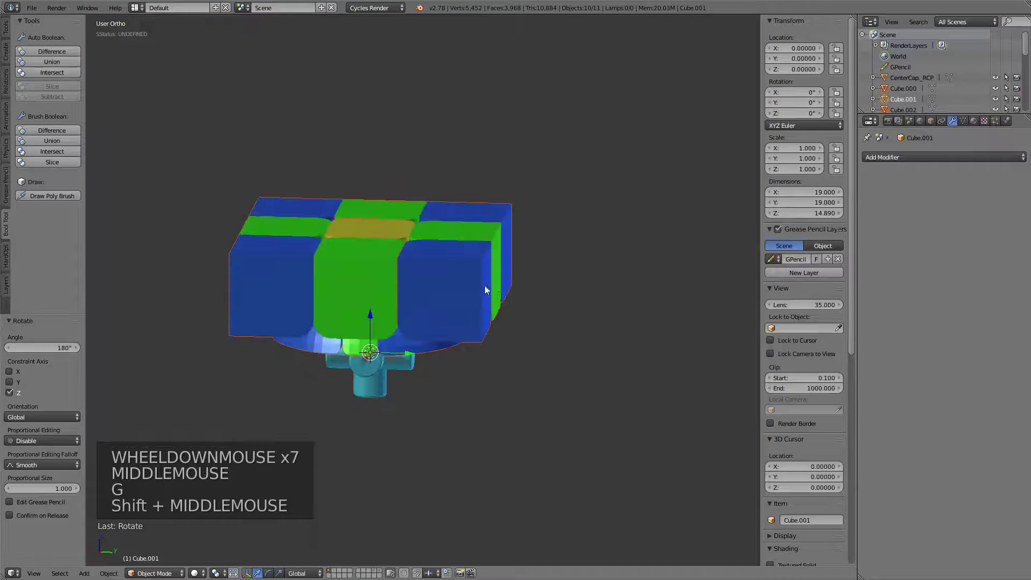
key(shift+d)
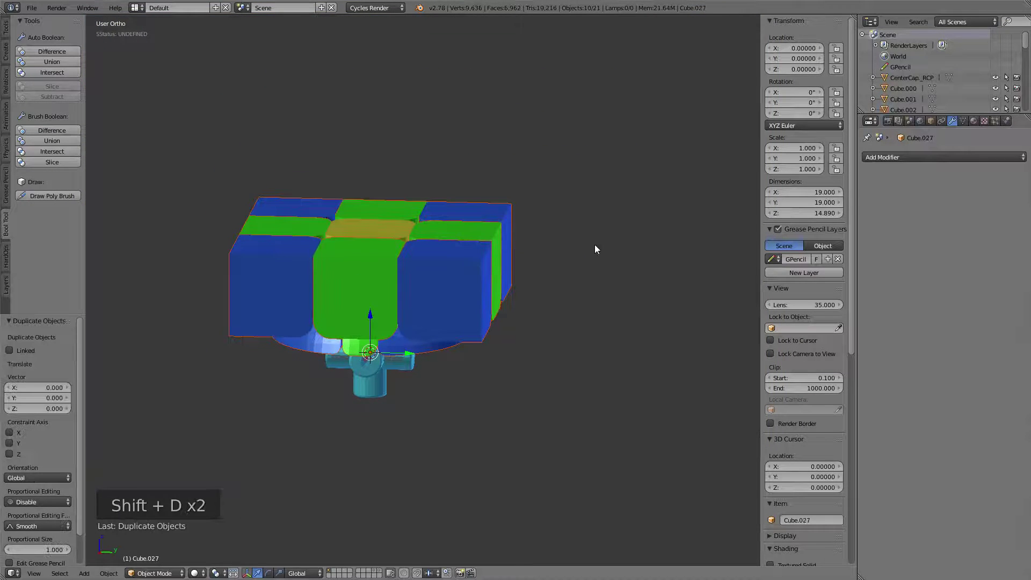
key(r)
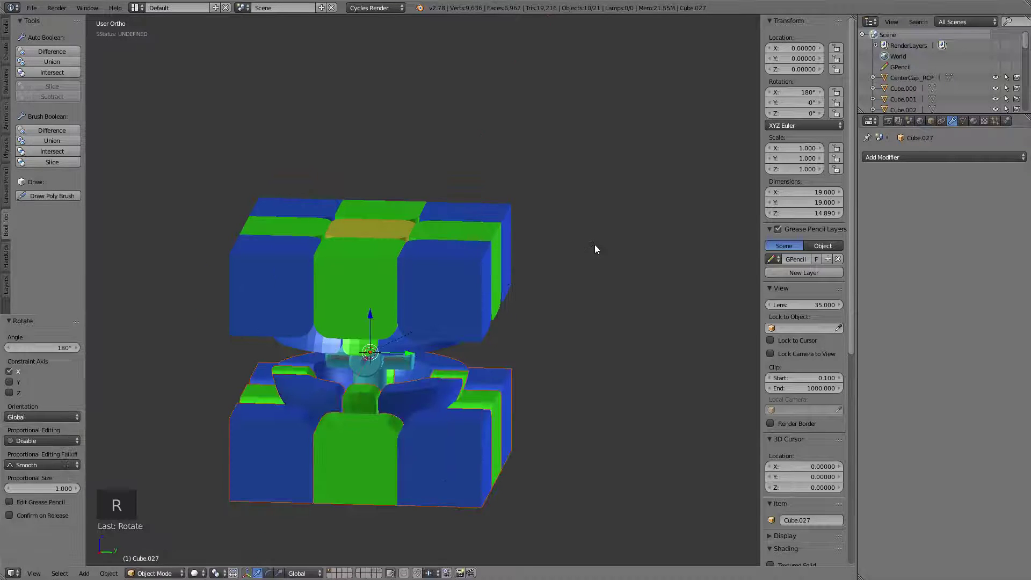
middle_click(609, 276)
middle_click(528, 282)
middle_click(479, 234)
- Duplicate selected edge pieces and rotate the copies 90° about Y into the middle layer
right_click(511, 167)
right_click(505, 329)
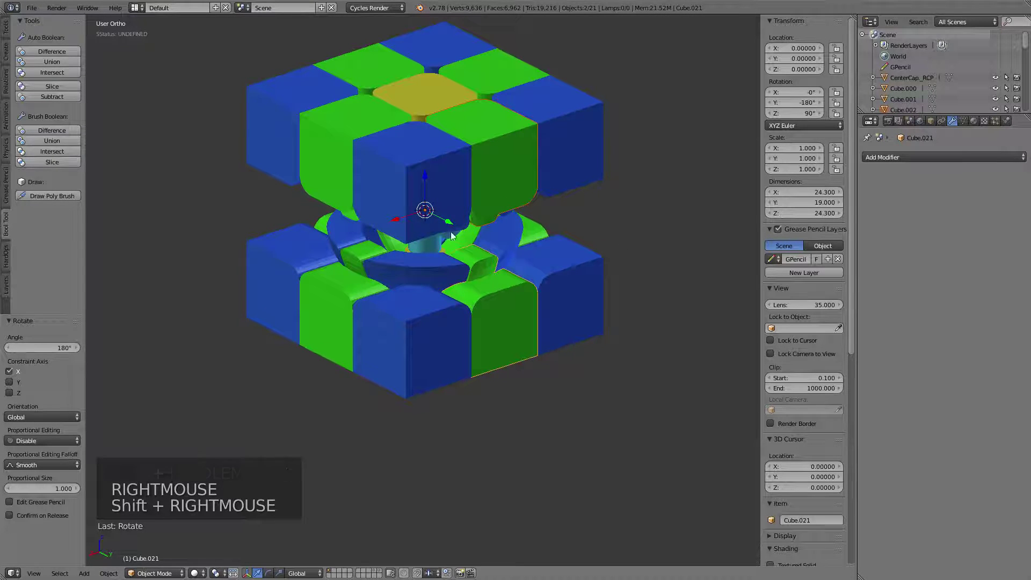
middle_click(373, 180)
right_click(423, 228)
right_click(421, 380)
middle_click(482, 388)
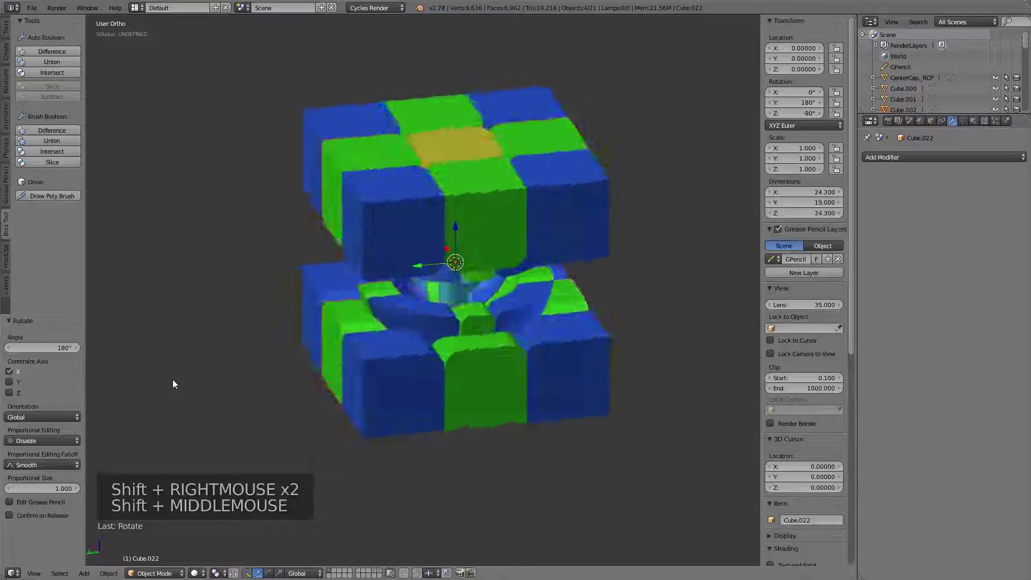
key(shift+d)
key(r)
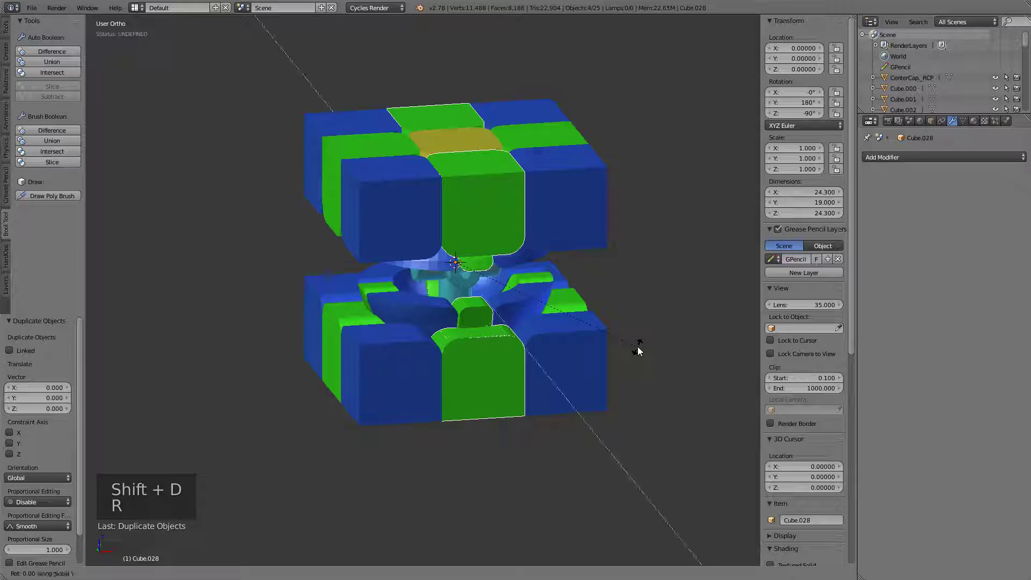
- Hide four front pieces to expose the core and the yellow center cap
middle_click(509, 236)
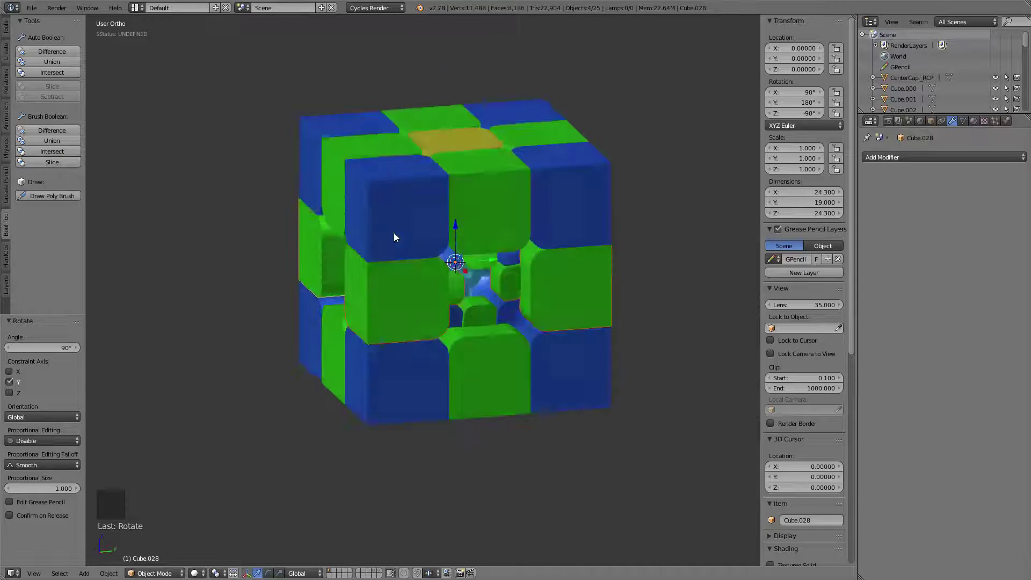
right_click(465, 145)
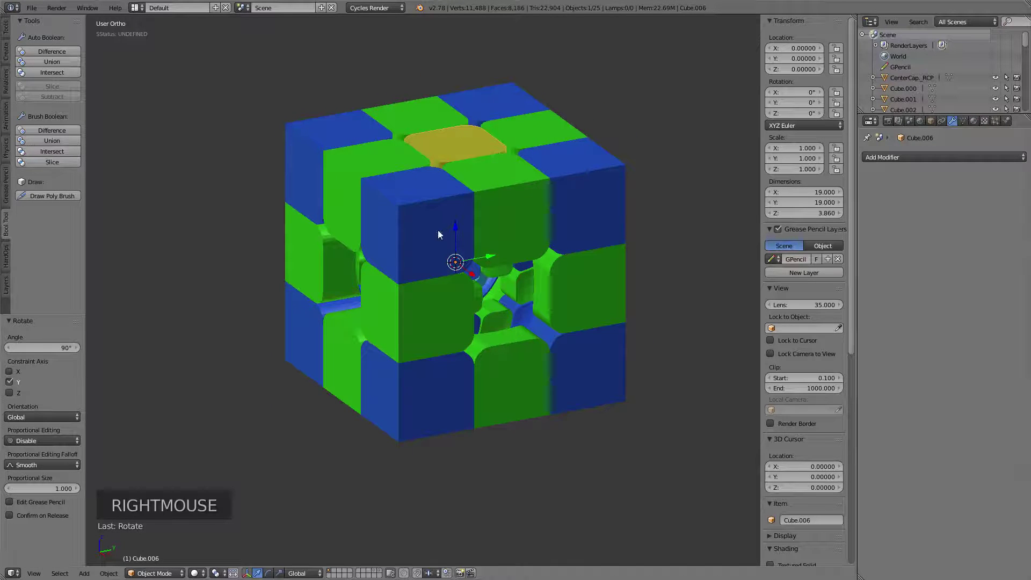
middle_click(421, 181)
right_click(444, 232)
right_click(516, 207)
right_click(572, 193)
key(h)
- Duplicate the yellow center cap and rotate copies 90° onto three side faces
right_click(471, 217)
right_click(468, 182)
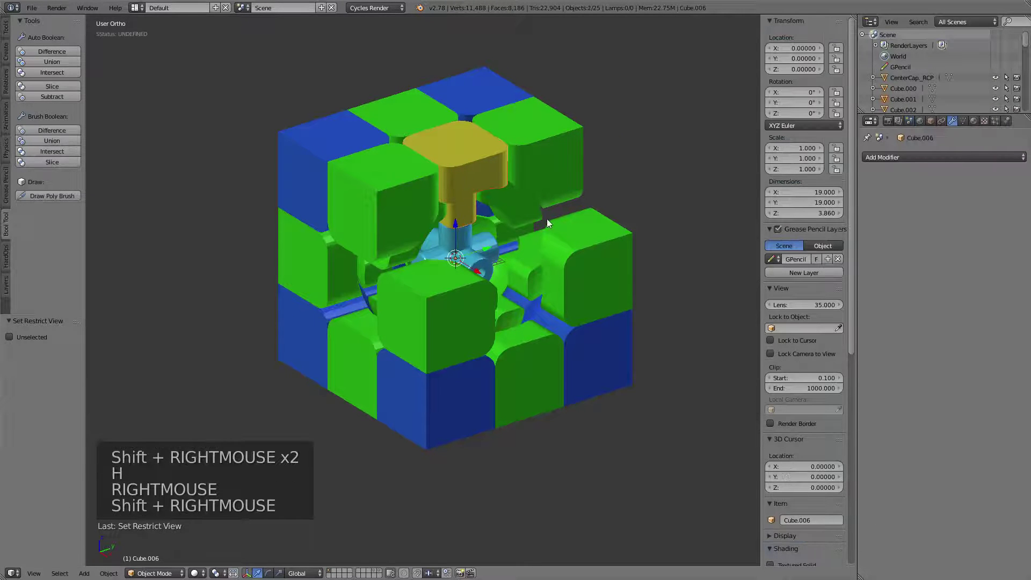
key(shift+d)
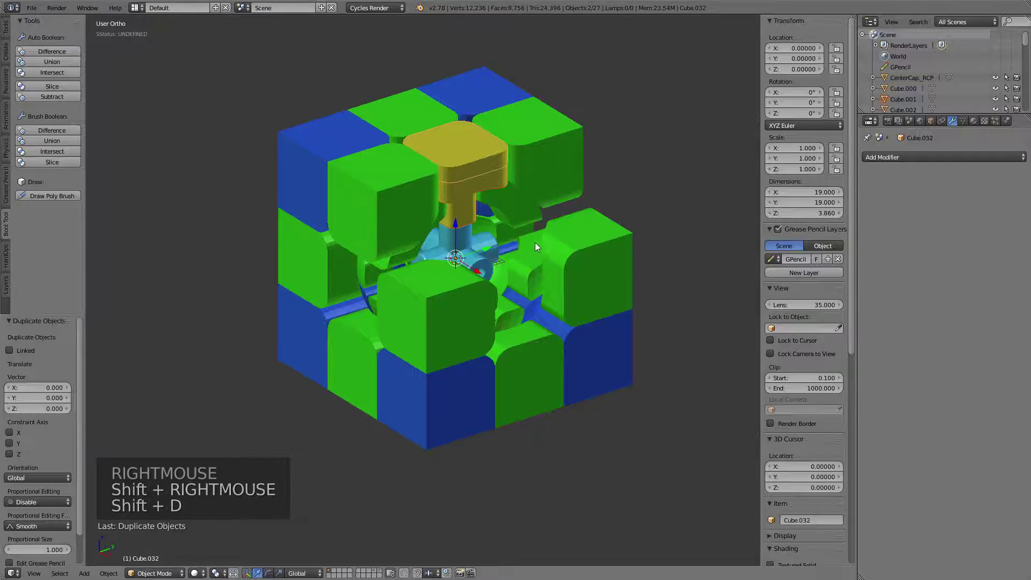
key(r)
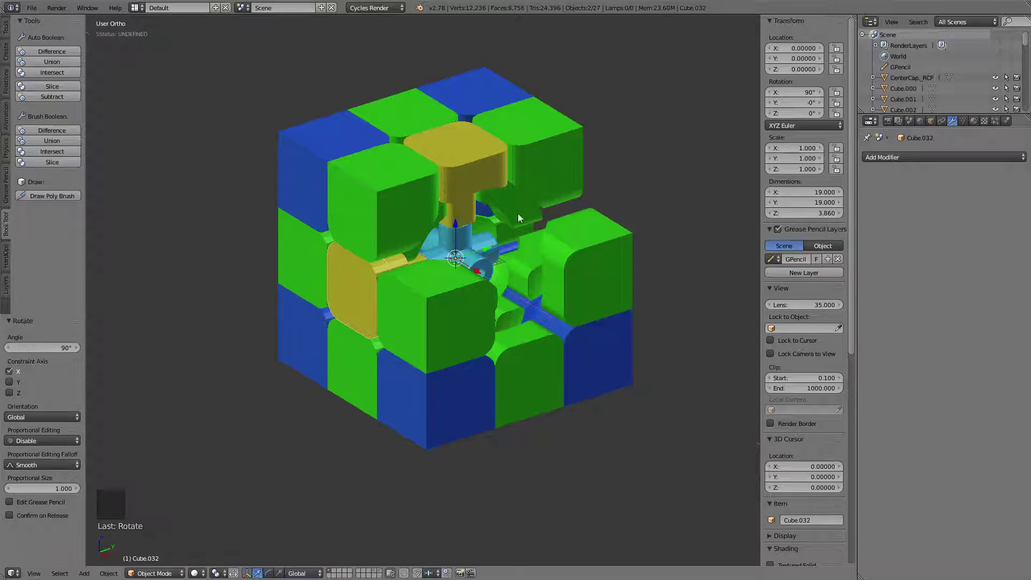
key(shift+d)
key(r)
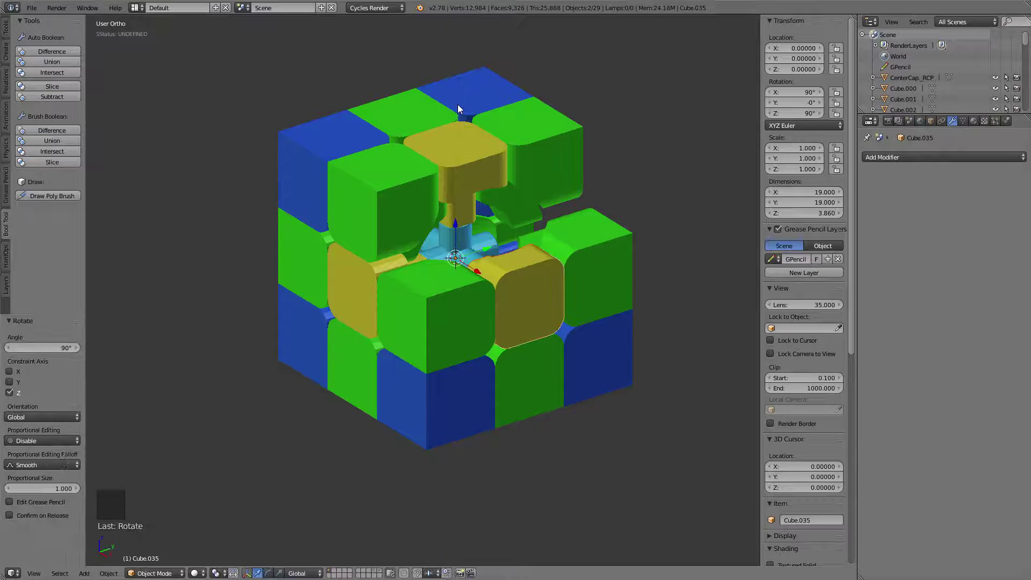
key(shift+d)
key(r)
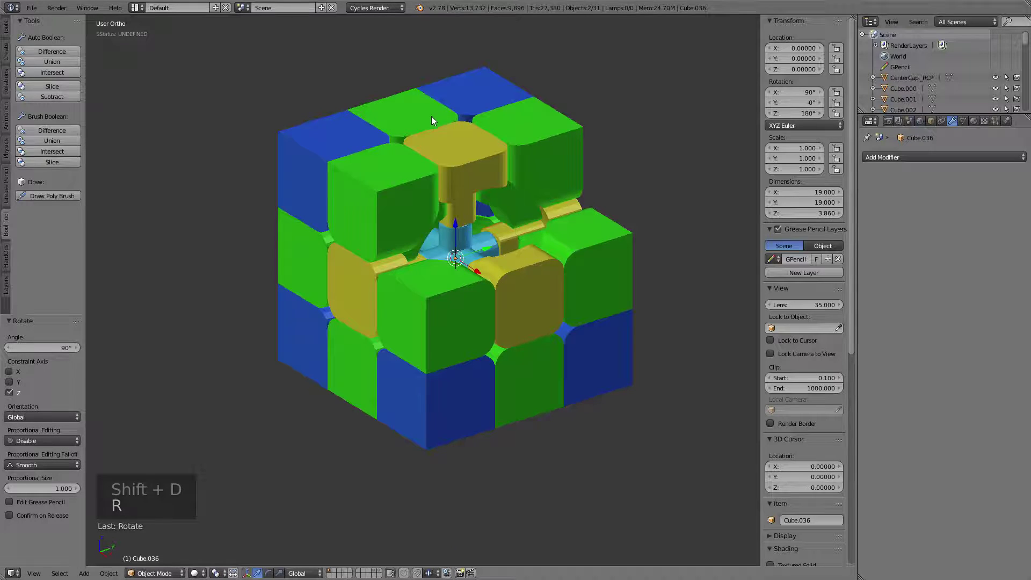
- Place a fourth center cap copy on the remaining side face and unhide all pieces
middle_click(505, 216)
middle_click(445, 245)
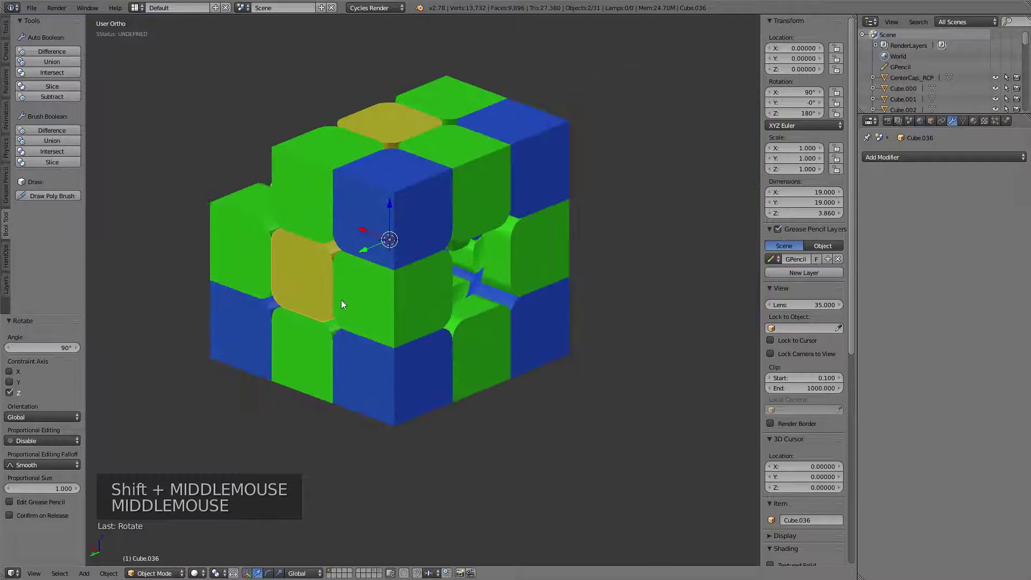
key(shift+d)
key(r)
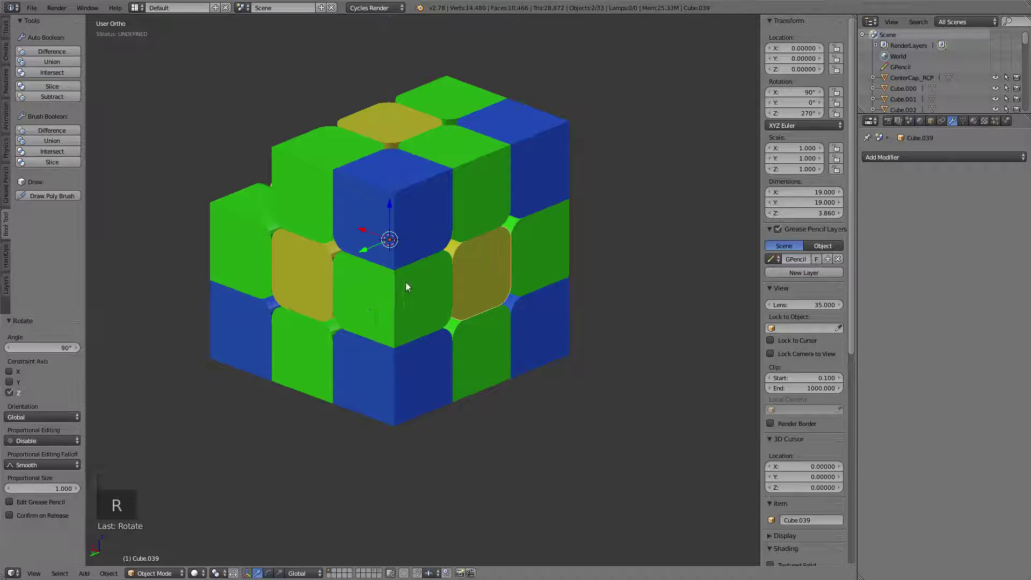
key(alt+h)
middle_click(297, 260)
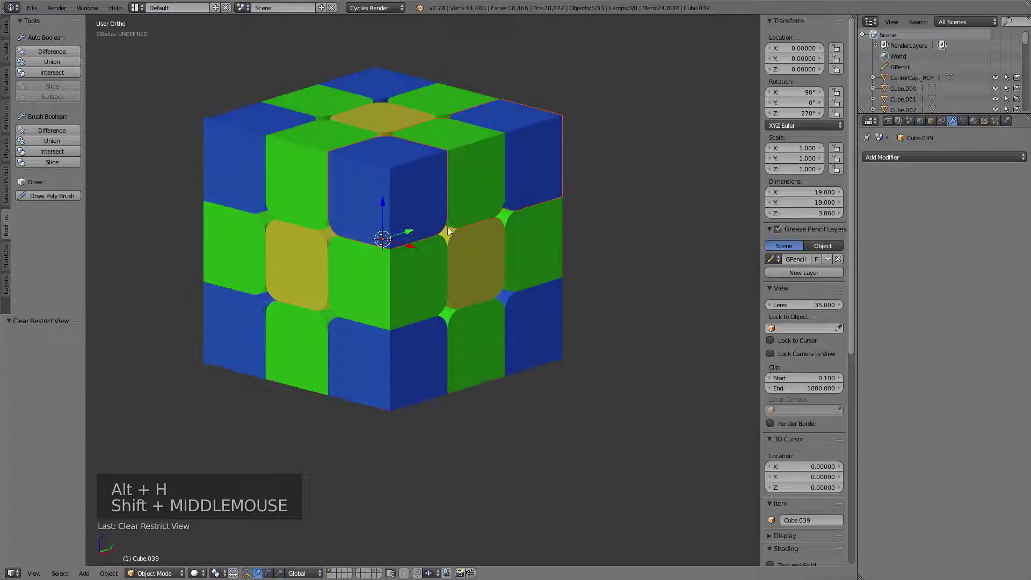
middle_click(434, 248)
right_click(472, 256)
right_click(539, 234)
right_click(610, 207)
key(h)
right_click(414, 249)
right_click(336, 226)
right_click(393, 181)
right_click(462, 159)
right_click(530, 196)
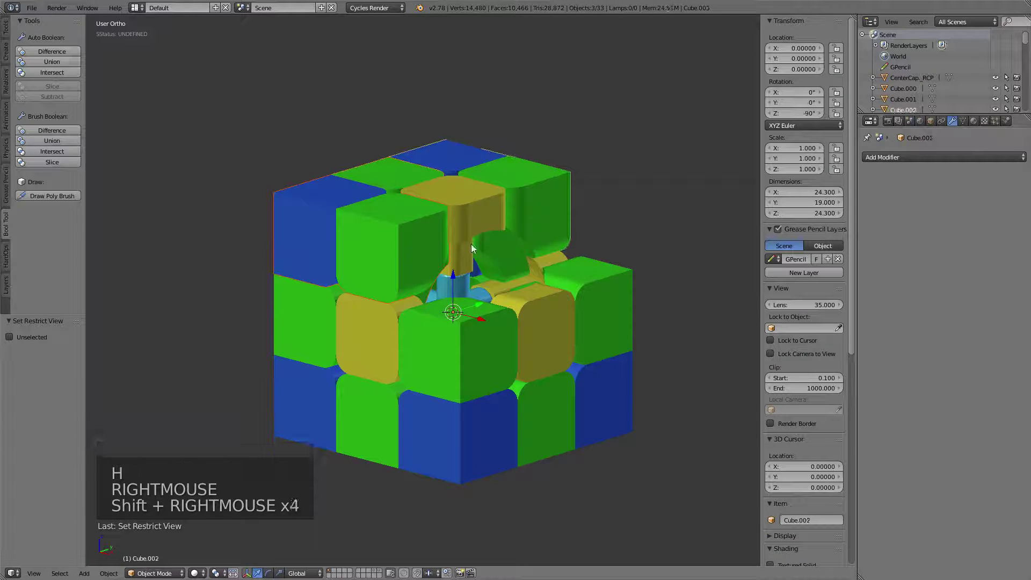
key(h)
middle_click(485, 259)
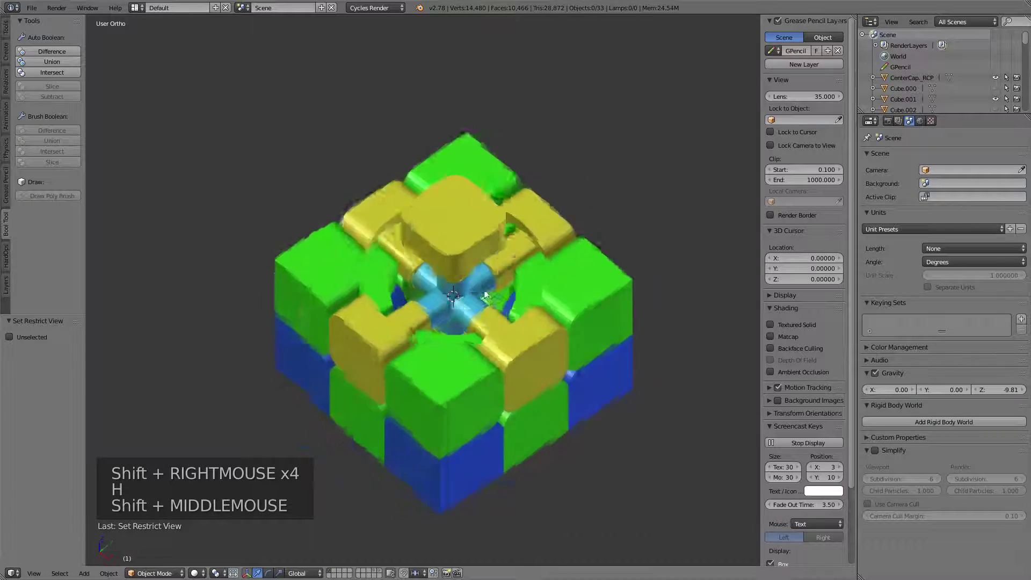
right_click(465, 233)
key(h)
middle_click(442, 263)
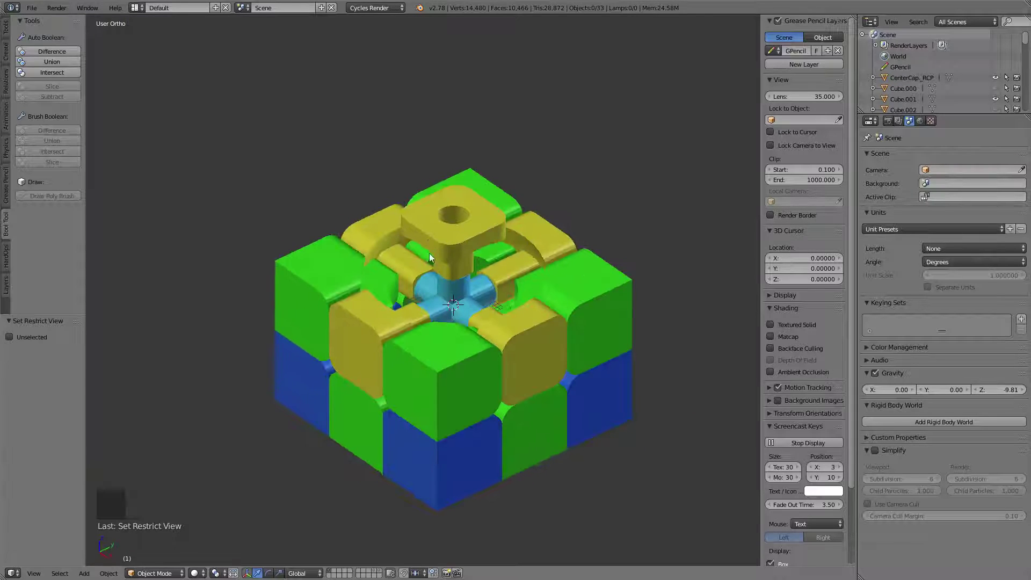
middle_click(432, 260)
key(alt+h)
middle_click(508, 237)
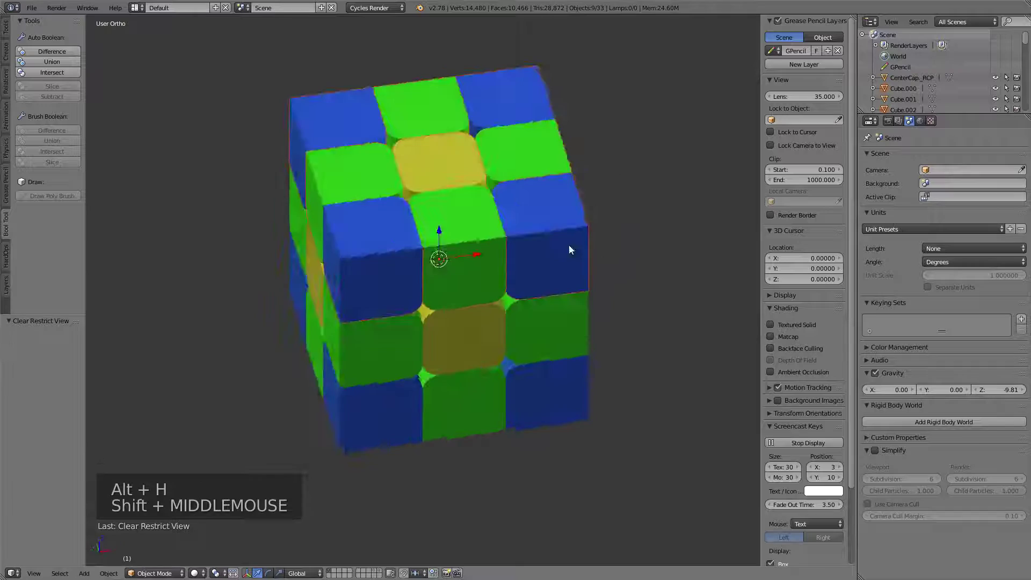
middle_click(510, 235)
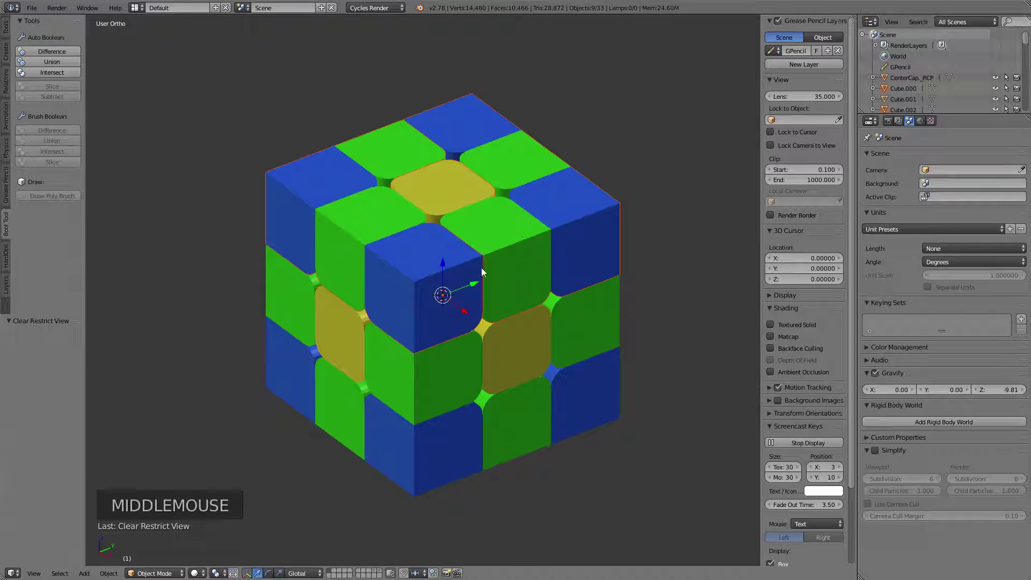